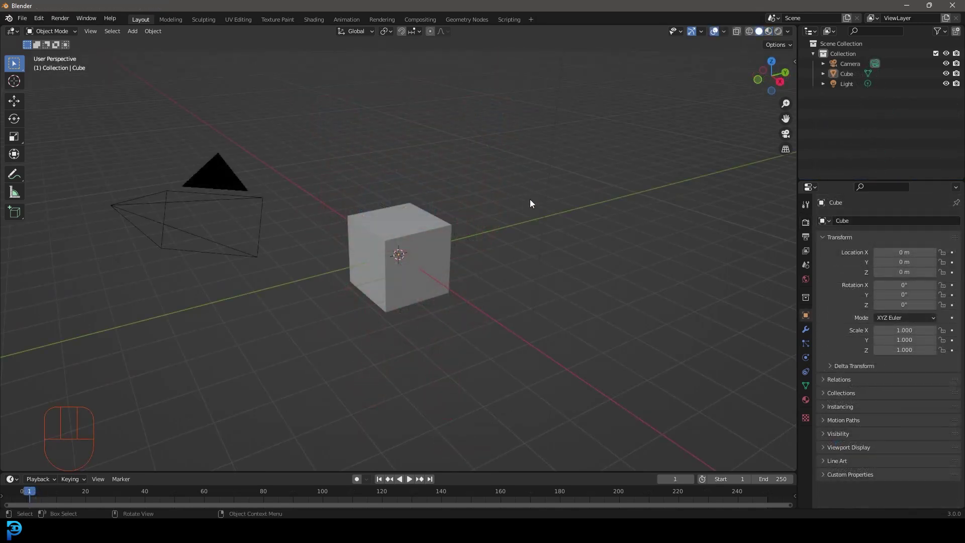
Step: Leave the default cube as the only object and face it from the front
{"action": "left_click_drag", "start_coordinate": [529, 221], "coordinate": [497, 216]}
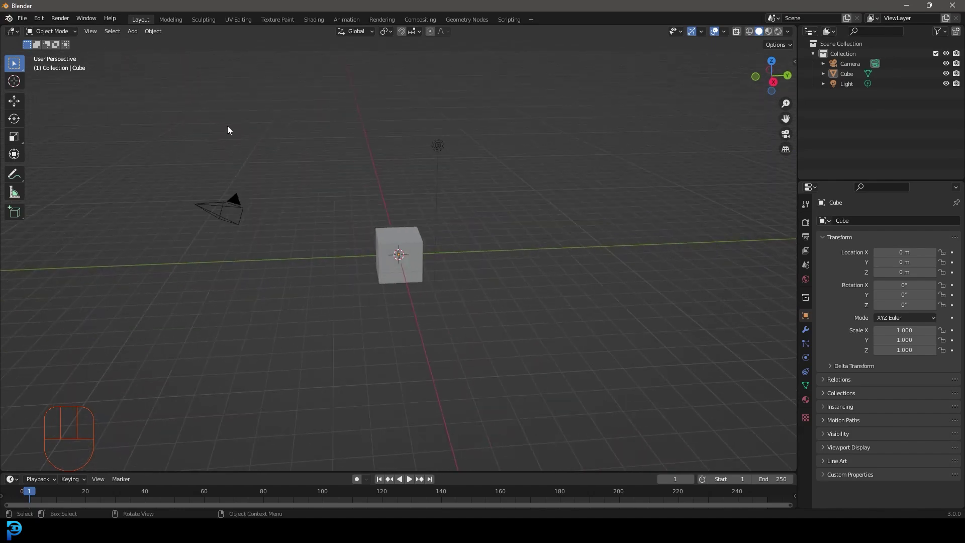
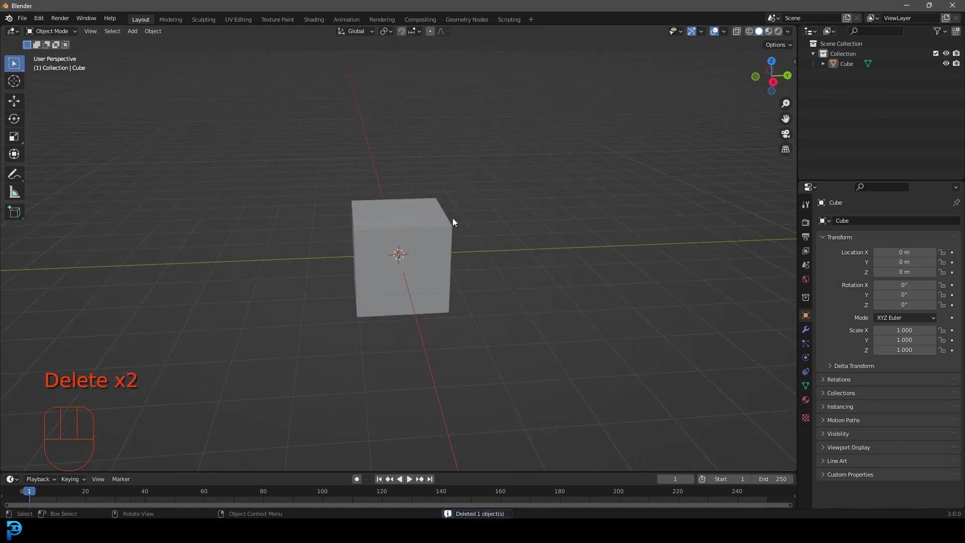
{"action": "left_click", "coordinate": [432, 220]}
{"action": "left_click_drag", "start_coordinate": [429, 213], "coordinate": [421, 212]}
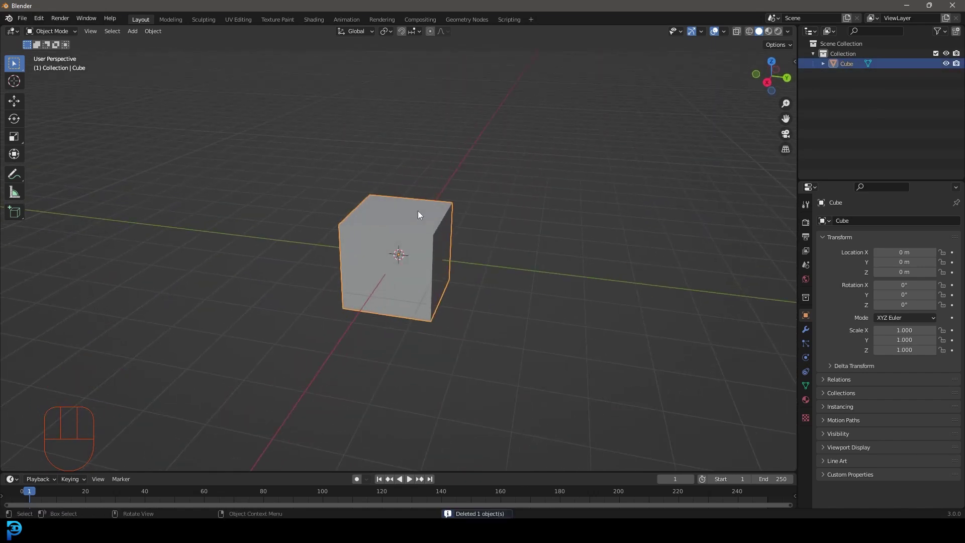
{"action": "key", "text": "KP_1"}
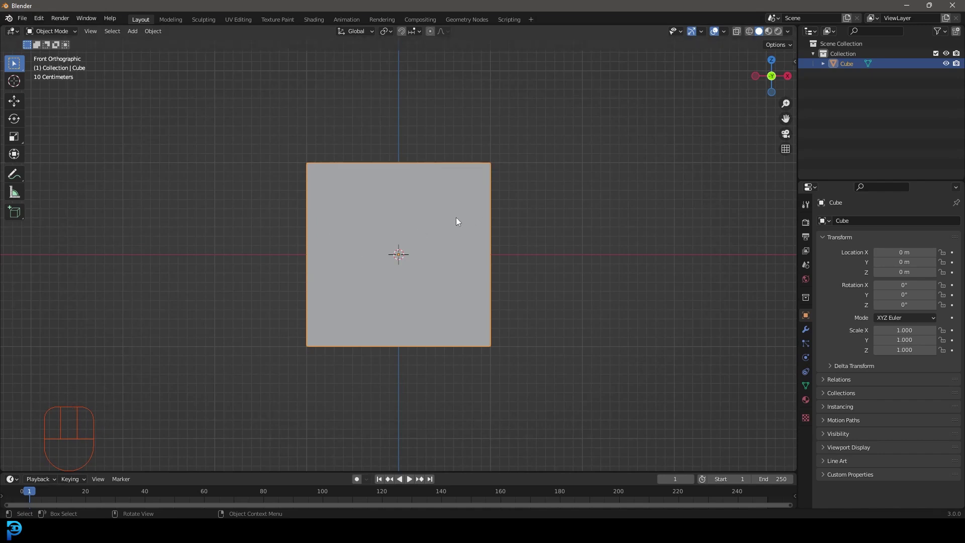
Step: In Edit Mode squash the cube along Y to about two-thirds depth and check it from the side
{"action": "left_click", "coordinate": [437, 180]}
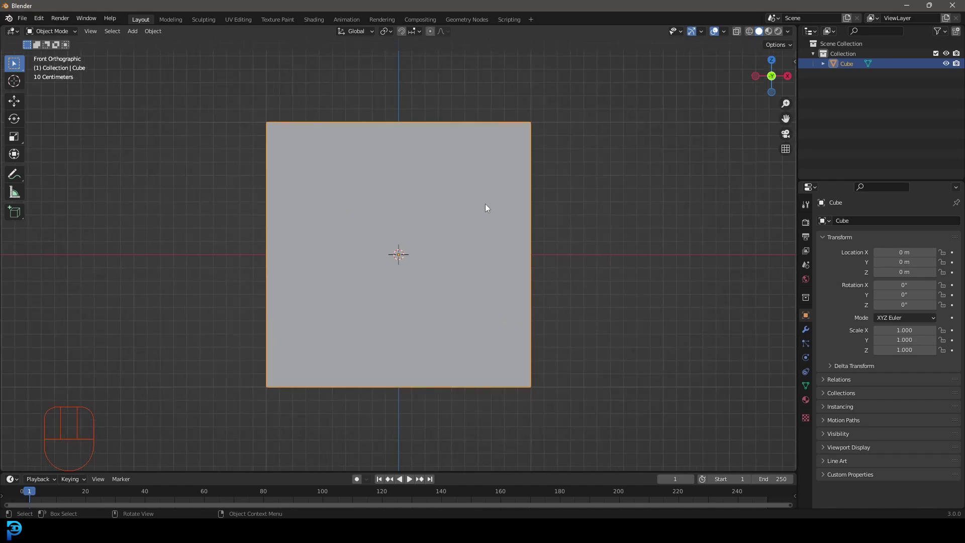
{"action": "key", "text": "Tab"}
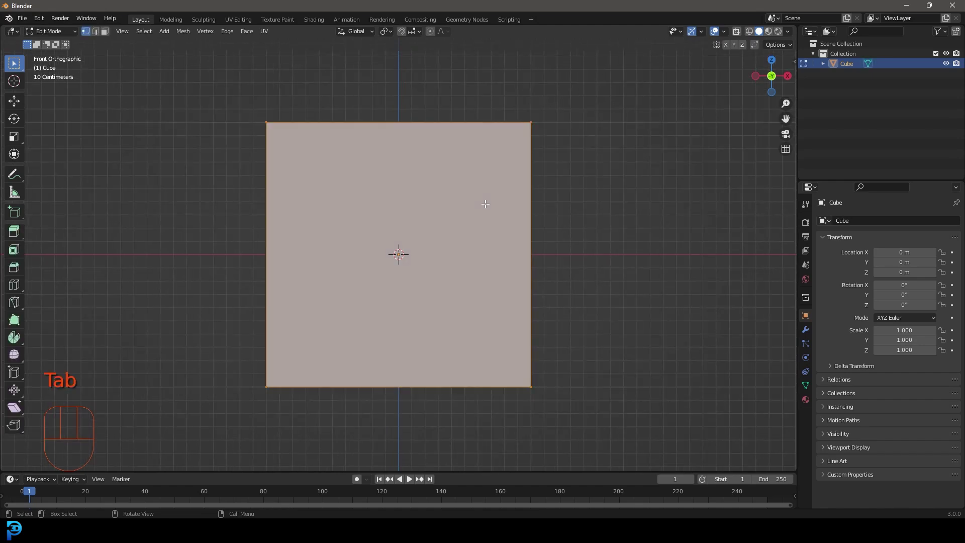
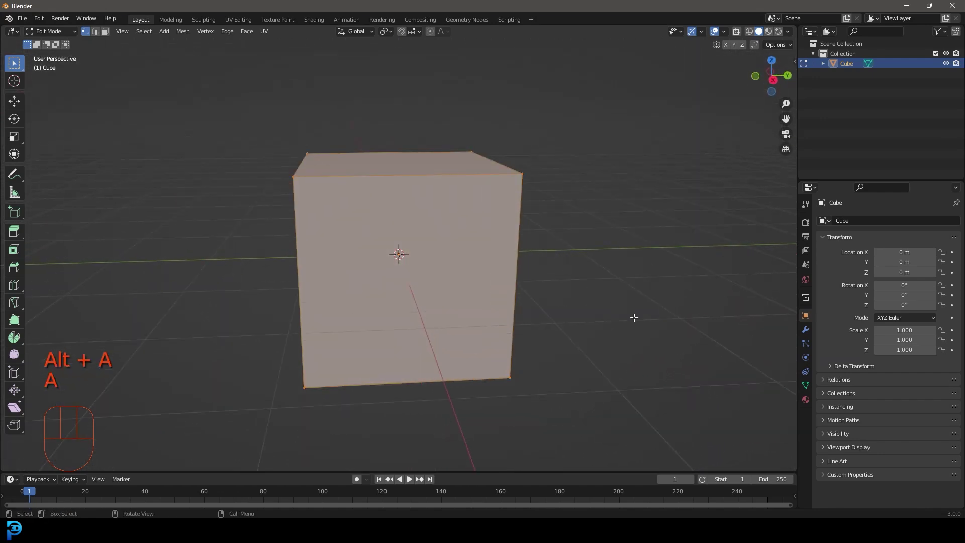
{"action": "key", "text": "s"}
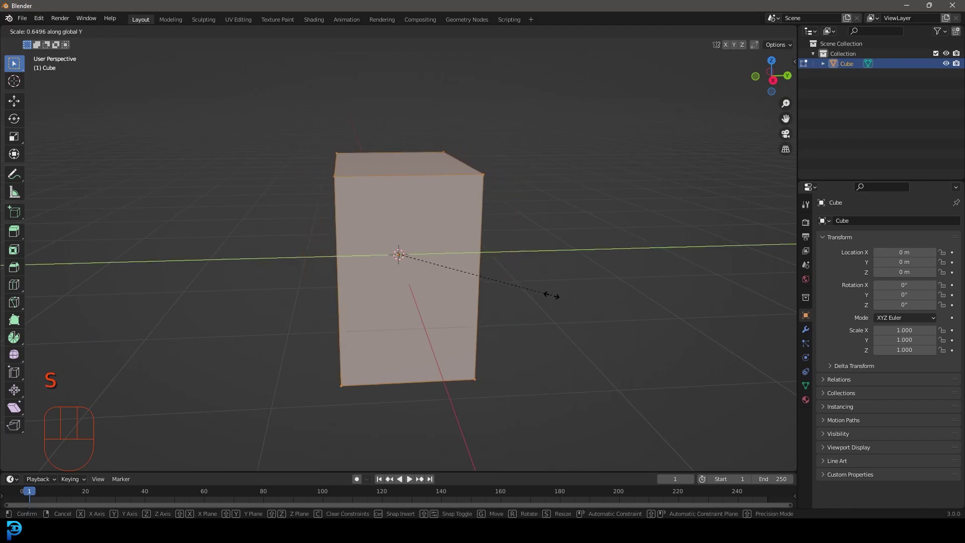
{"action": "key", "text": "KP_3"}
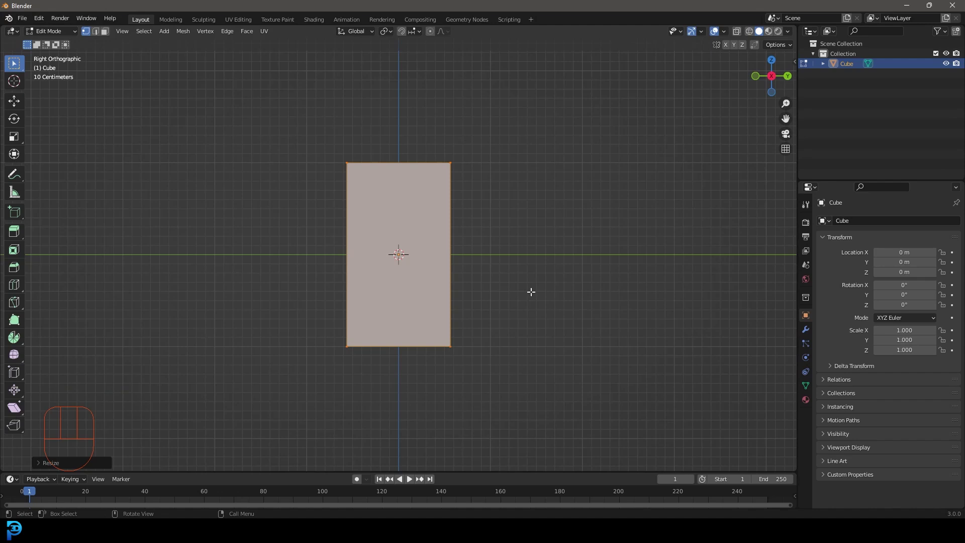
{"action": "key", "text": "KP_1"}
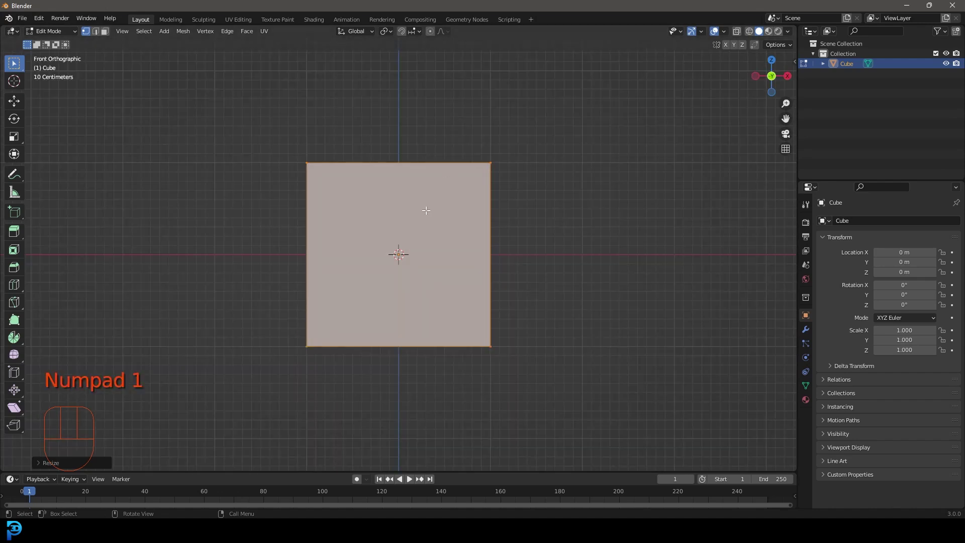
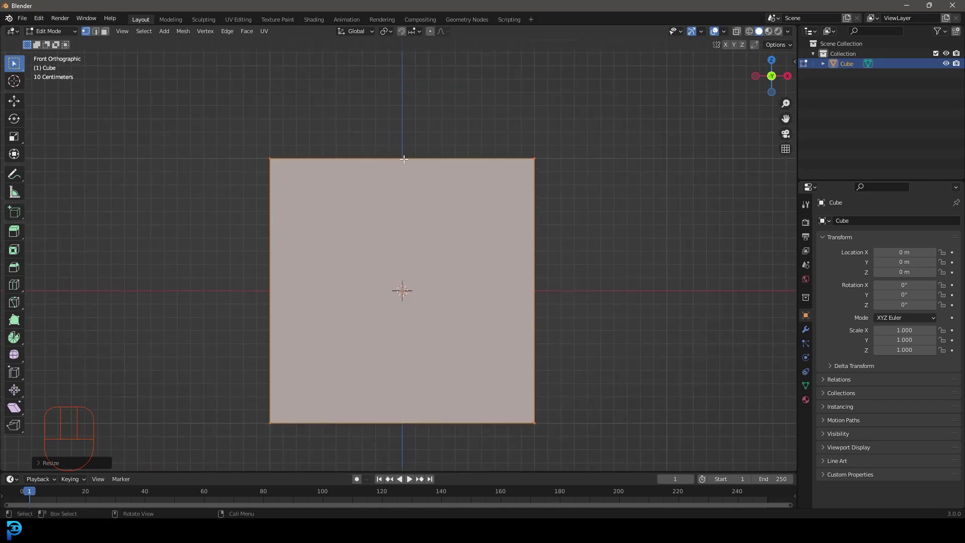
Step: Cut the block down its vertical centre and box-select the left half with X-Ray on
{"action": "key", "text": "ctrl+r"}
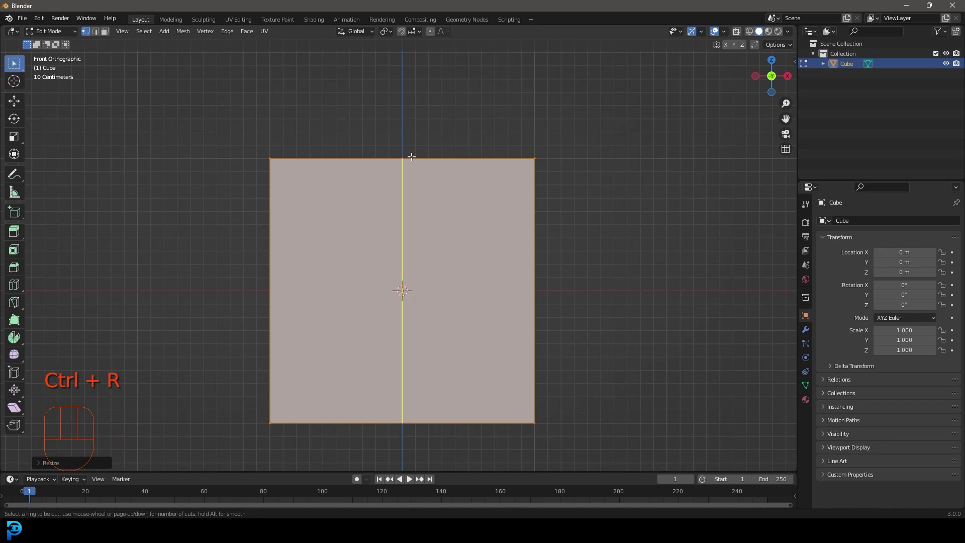
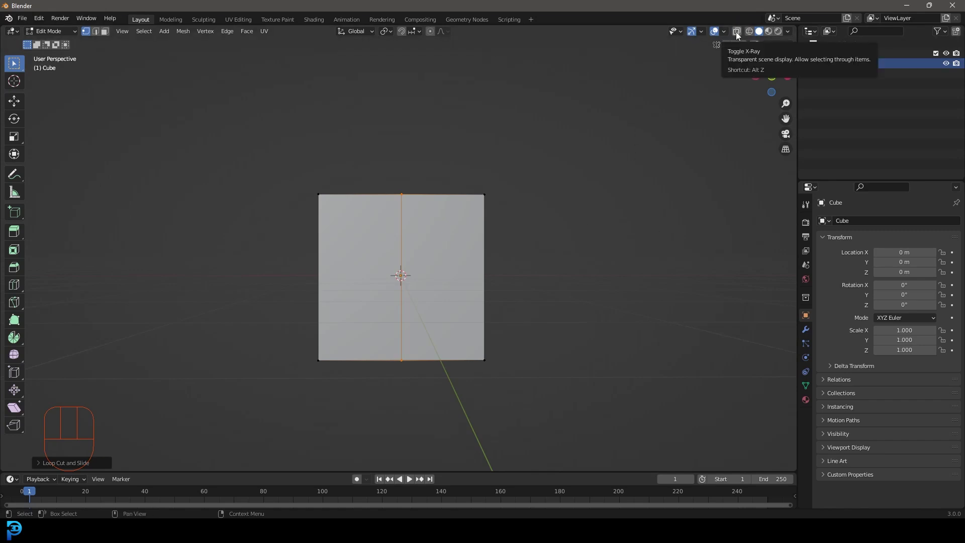
{"action": "left_click", "coordinate": [740, 32]}
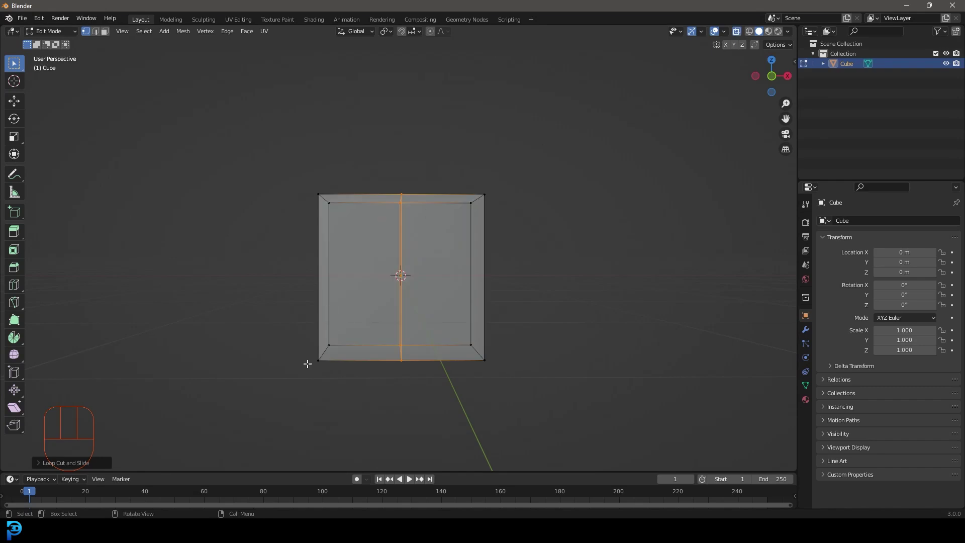
{"action": "left_click_drag", "start_coordinate": [220, 405], "coordinate": [358, 130]}
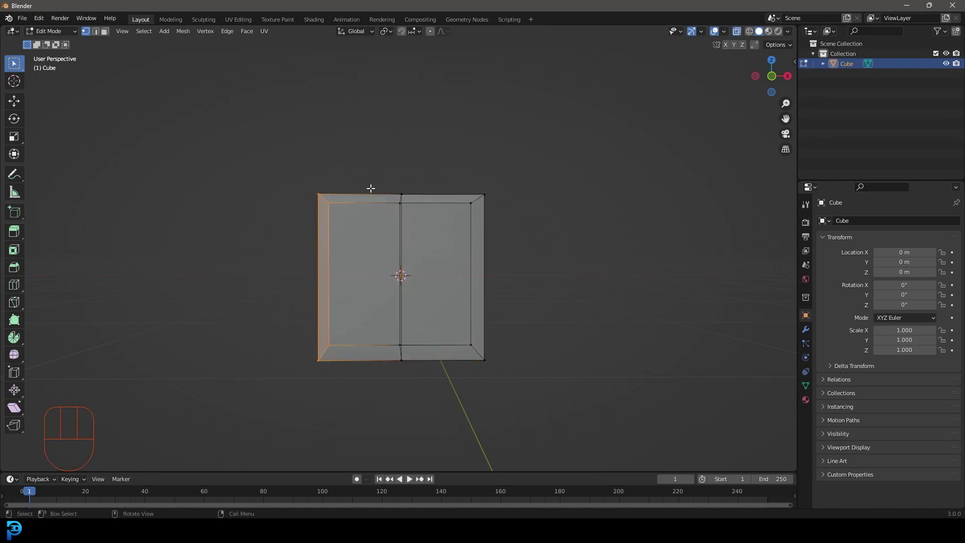
{"action": "key", "text": "KP_1"}
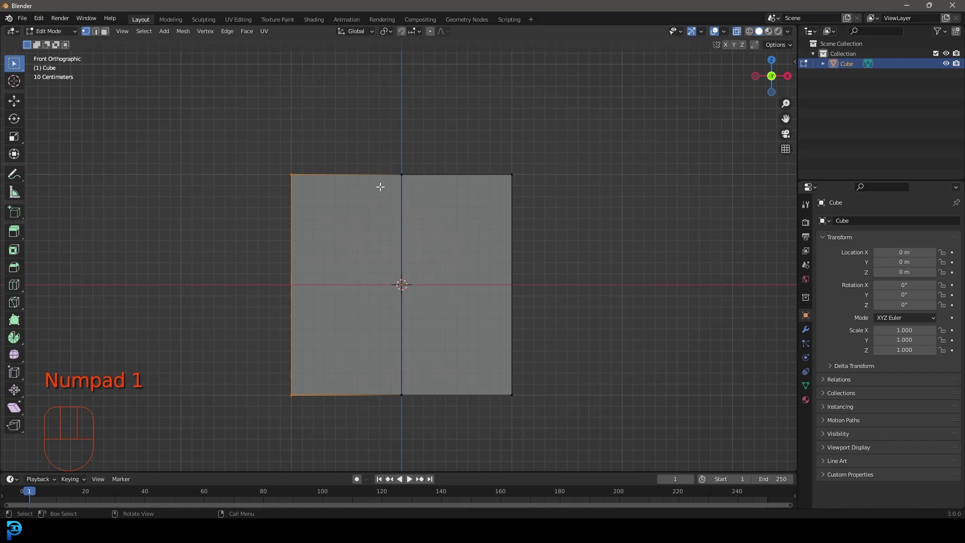
Step: Delete the selected left half, leaving only the right half of the block
{"action": "key", "text": "x"}
{"action": "left_click_drag", "start_coordinate": [452, 248], "coordinate": [481, 279]}
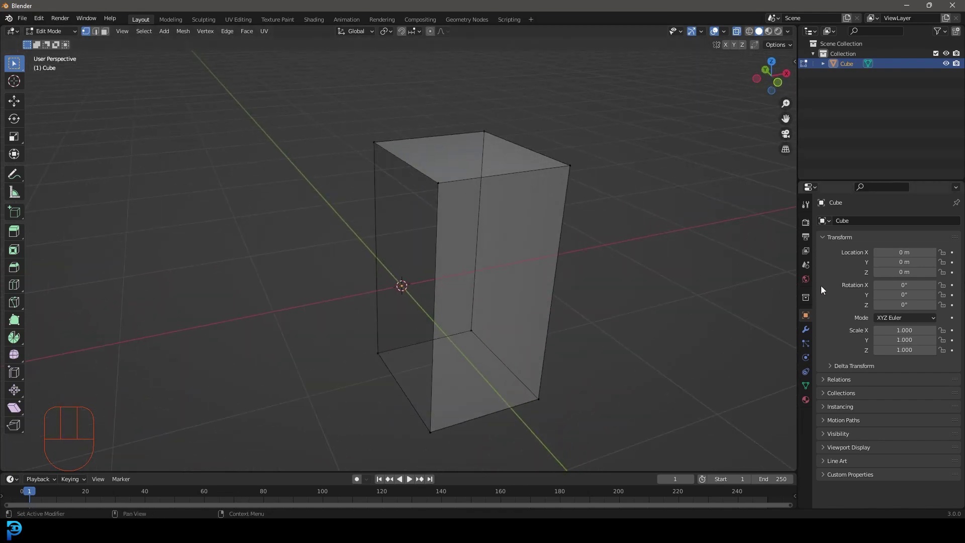
{"action": "left_click", "coordinate": [805, 335]}
Step: Add a Mirror modifier across X with Clipping so the full block shows again
{"action": "left_click_drag", "start_coordinate": [842, 225], "coordinate": [773, 335]}
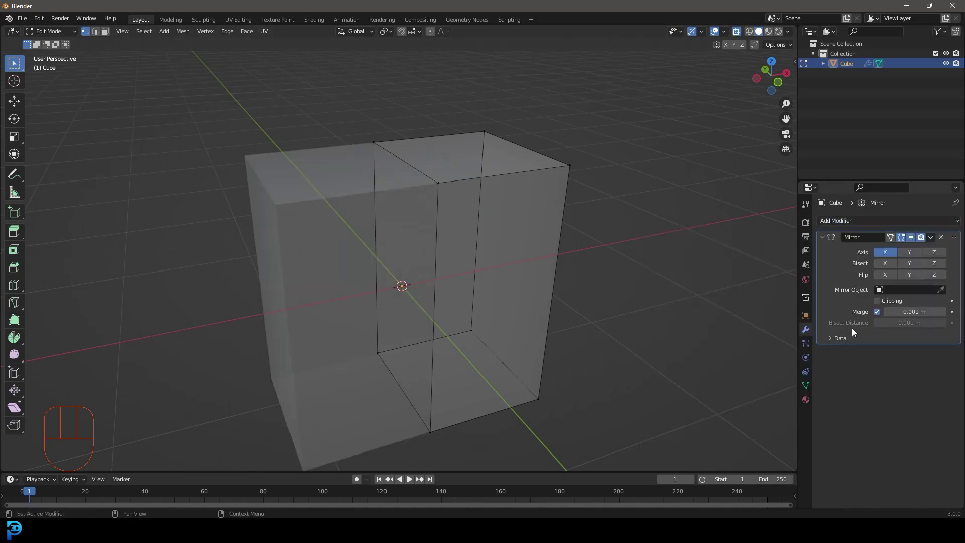
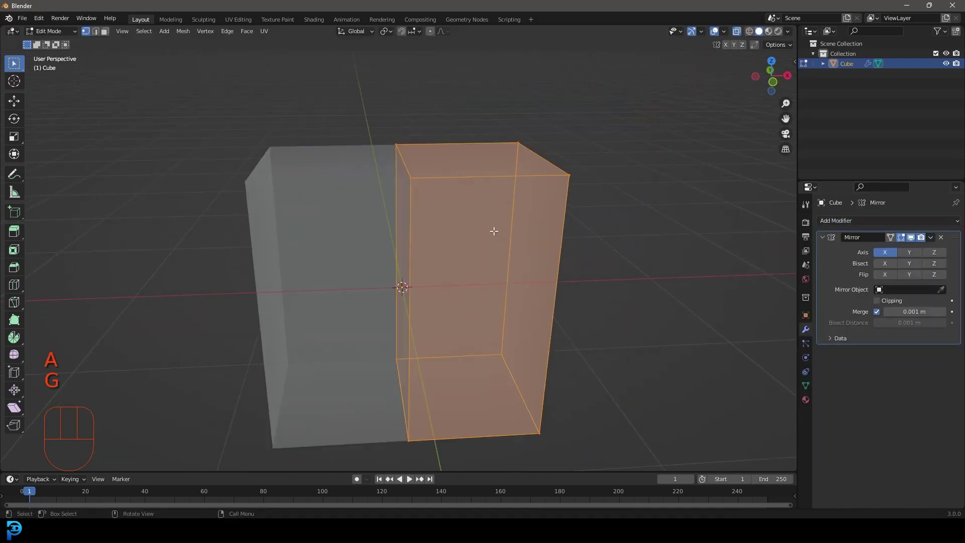
{"action": "left_click", "coordinate": [882, 307]}
{"action": "key", "text": "g"}
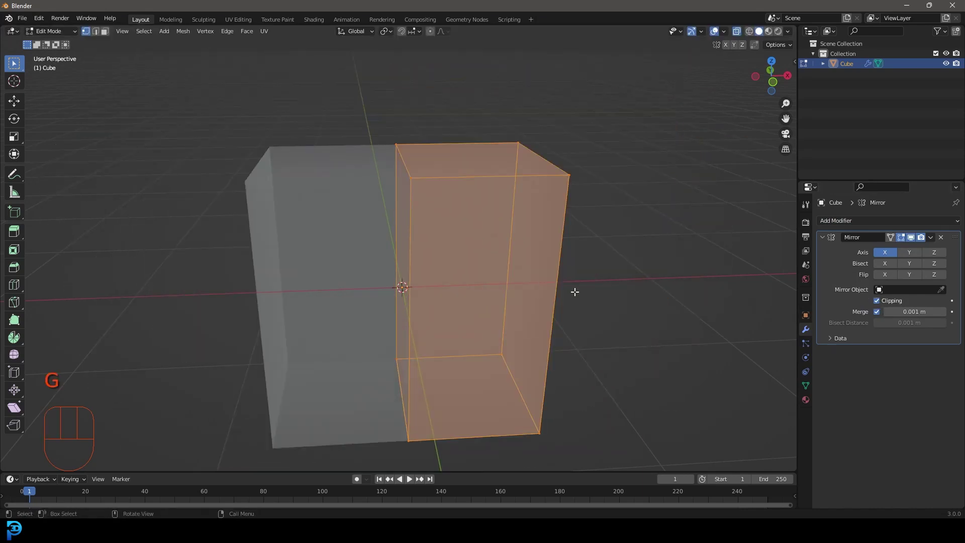
{"action": "key", "text": "KP_1"}
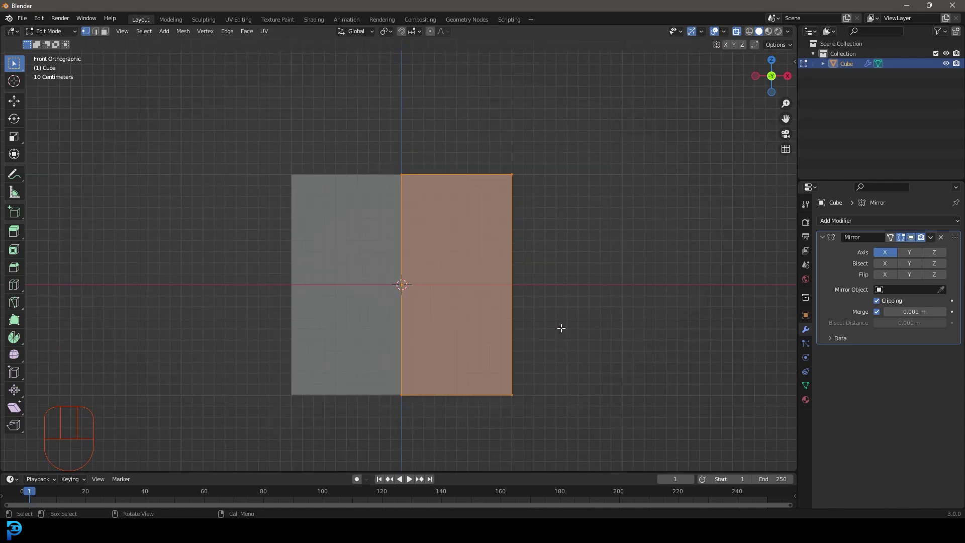
Step: Spread the block's bottom vertices outward to widen the silhouette
{"action": "left_click", "coordinate": [557, 396]}
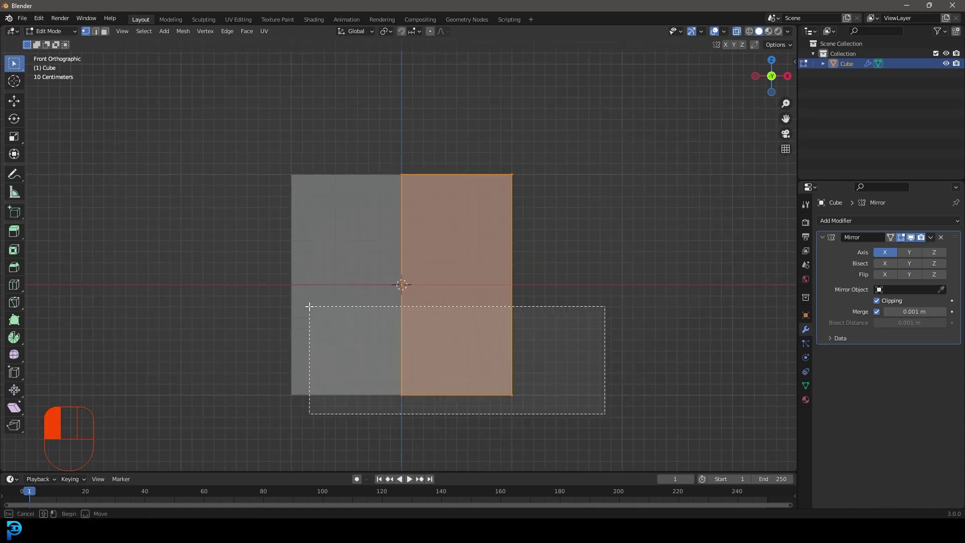
{"action": "left_click_drag", "start_coordinate": [468, 394], "coordinate": [457, 370]}
{"action": "key", "text": "g"}
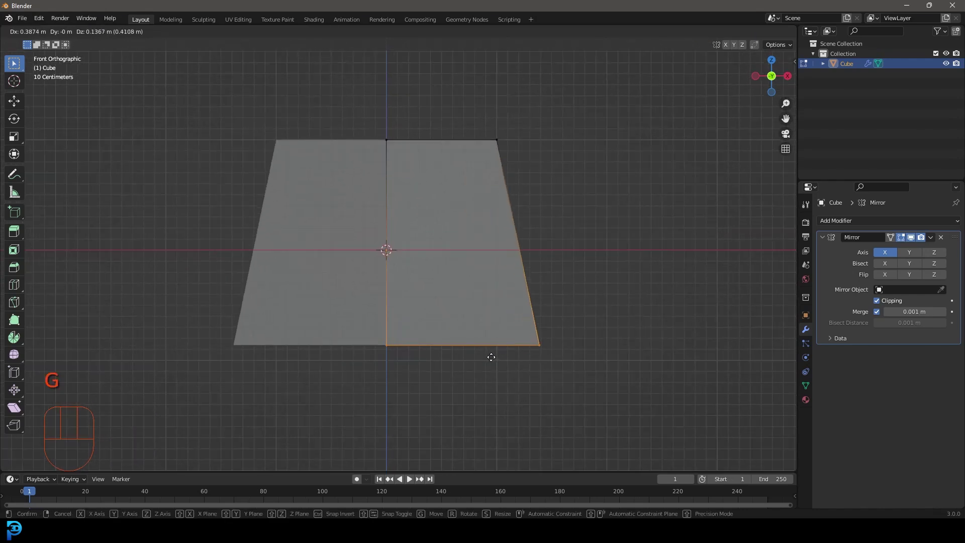
{"action": "left_click_drag", "start_coordinate": [516, 217], "coordinate": [506, 275]}
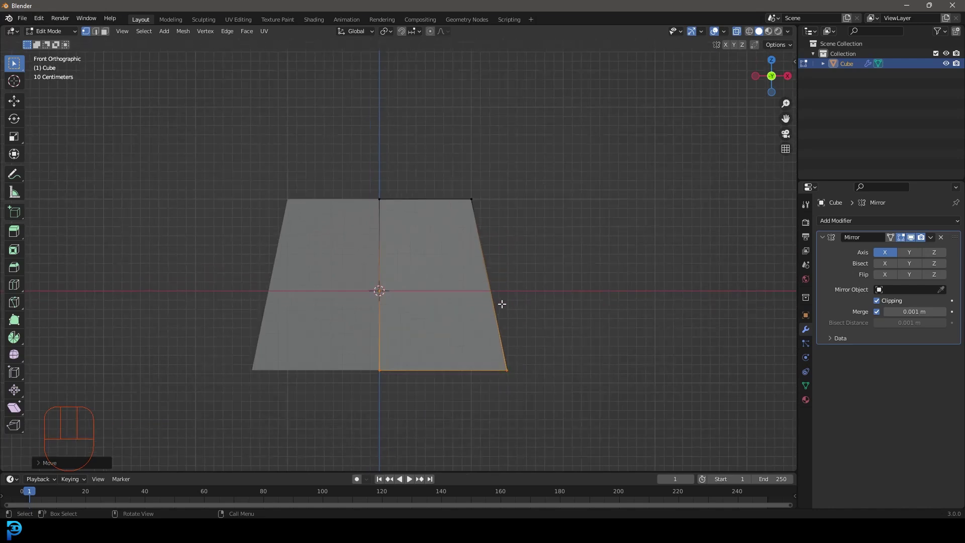
Step: Add a horizontal edge loop across the middle of the block
{"action": "key", "text": "ctrl+r"}
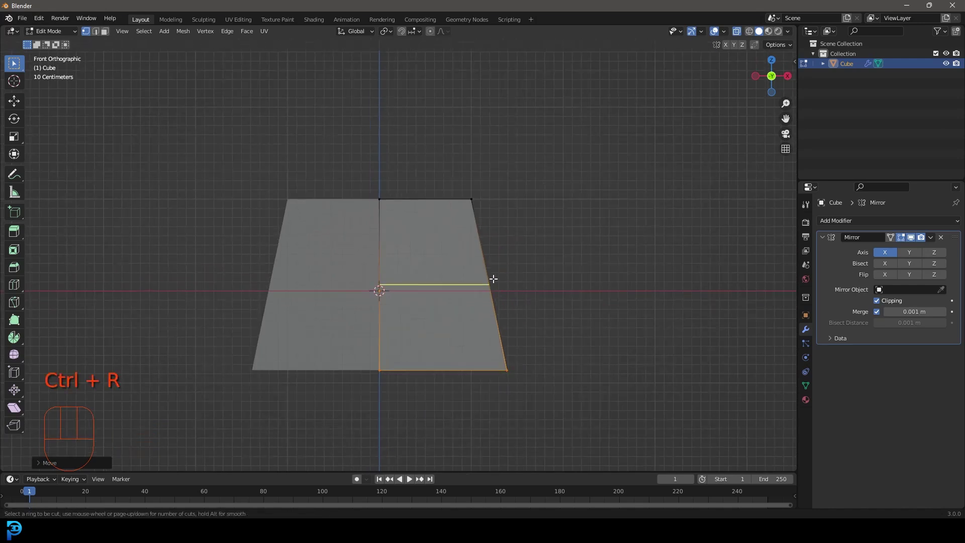
{"action": "left_click_drag", "start_coordinate": [517, 254], "coordinate": [481, 267]}
{"action": "left_click", "coordinate": [586, 112]}
Step: Pull the top and bottom corners inward into a rounded octagon profile
{"action": "key", "text": "KP_1"}
{"action": "key", "text": "g"}
{"action": "left_click_drag", "start_coordinate": [507, 356], "coordinate": [486, 334]}
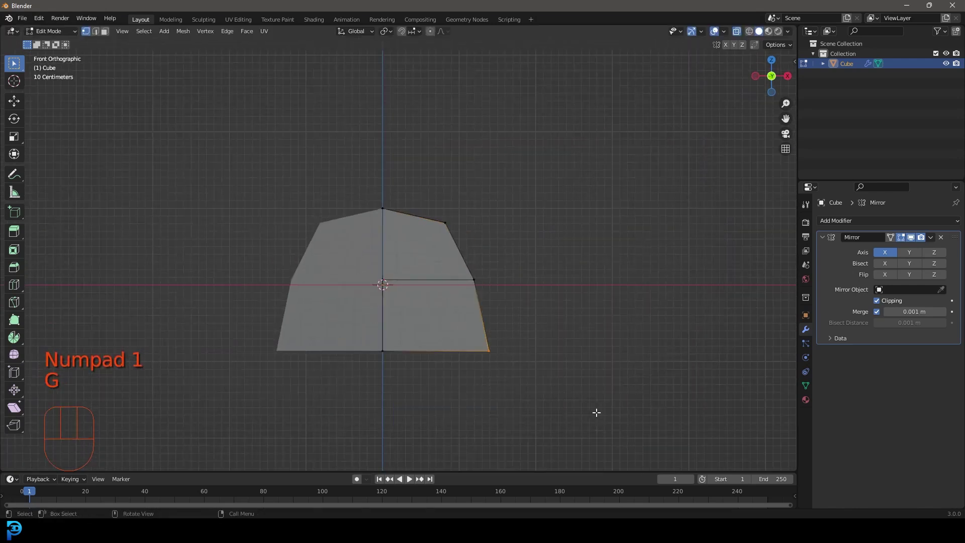
{"action": "key", "text": "g"}
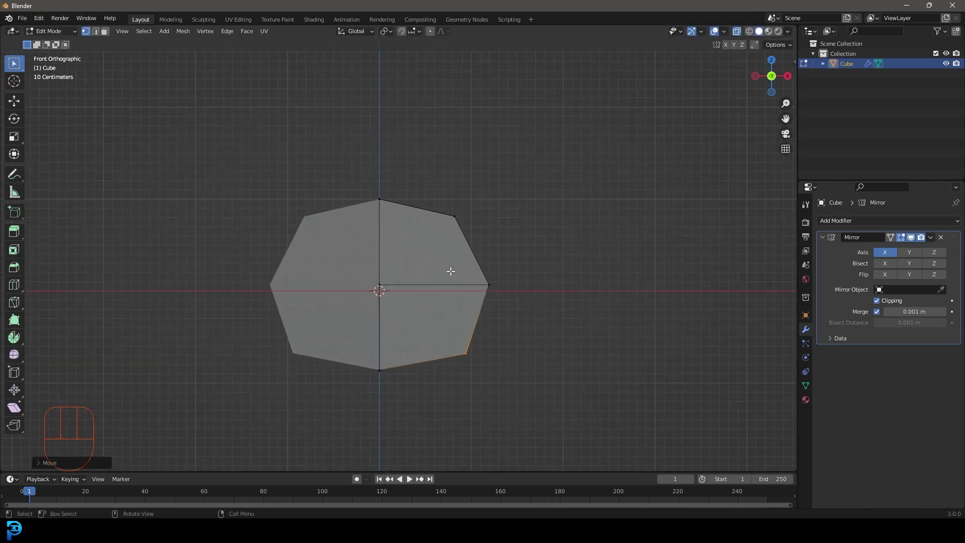
Step: Add a Subdivision modifier previewing at level 2 to smooth the head
{"action": "left_click_drag", "start_coordinate": [860, 223], "coordinate": [791, 400]}
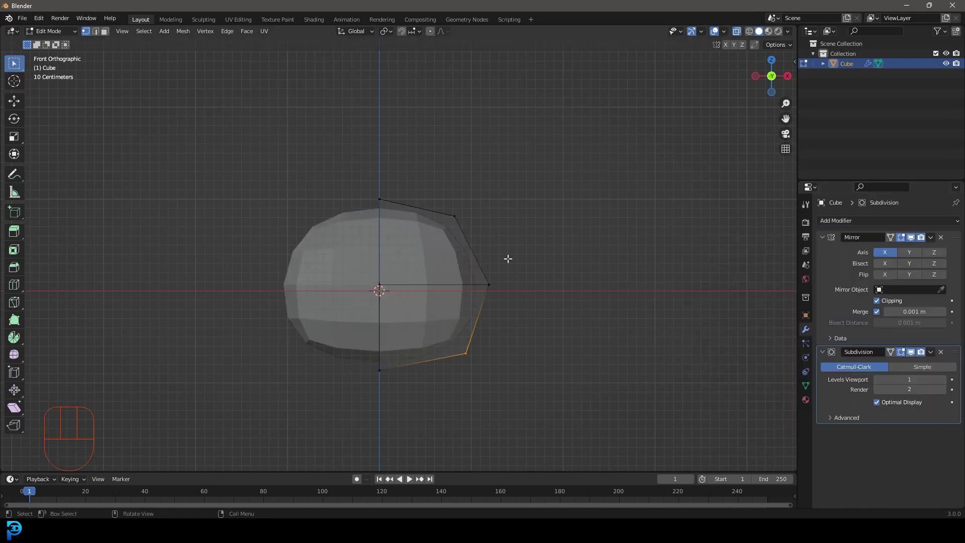
{"action": "left_click_drag", "start_coordinate": [545, 219], "coordinate": [506, 243]}
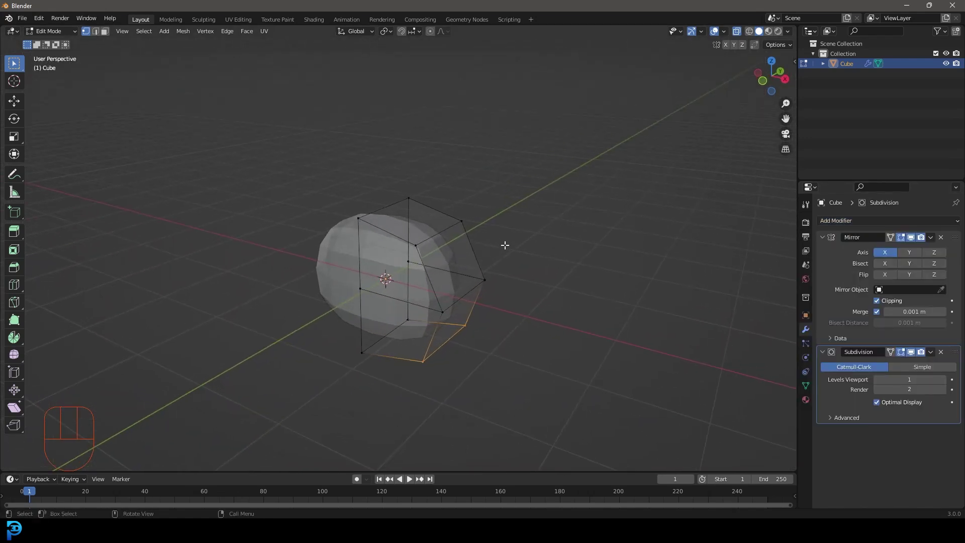
{"action": "key", "text": "Tab"}
{"action": "left_click_drag", "start_coordinate": [533, 277], "coordinate": [550, 248]}
Step: Add a second horizontal edge loop and slide it toward the head's lower half
{"action": "key", "text": "Tab"}
{"action": "key", "text": "KP_1"}
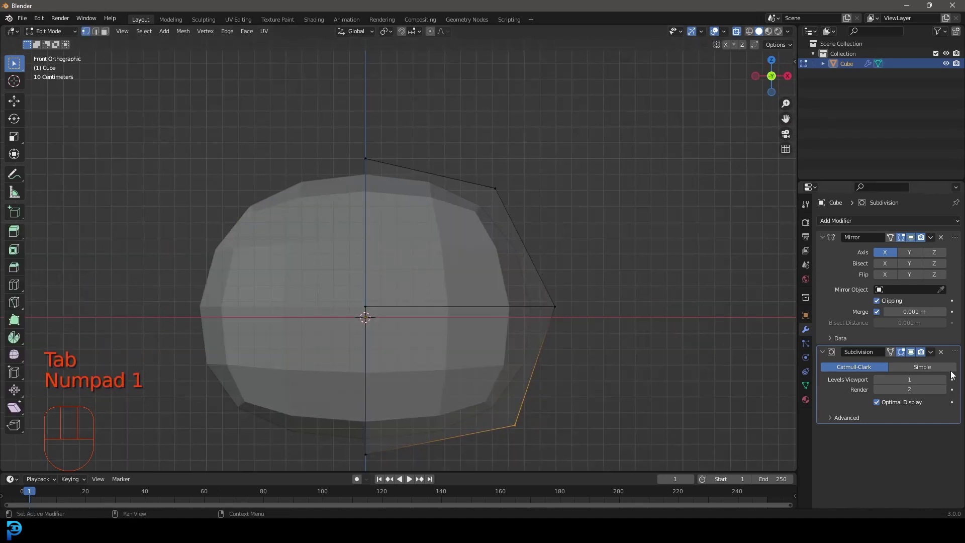
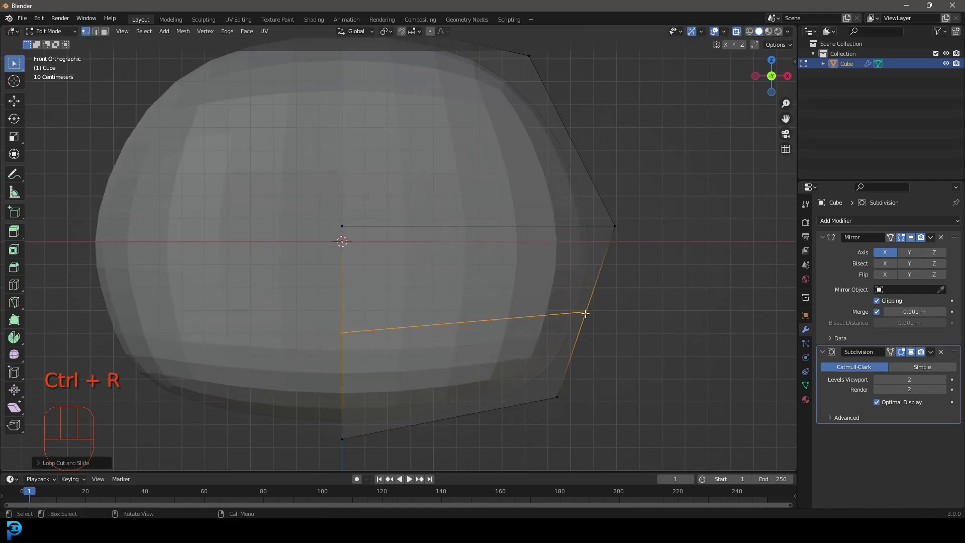
{"action": "key", "text": "g"}
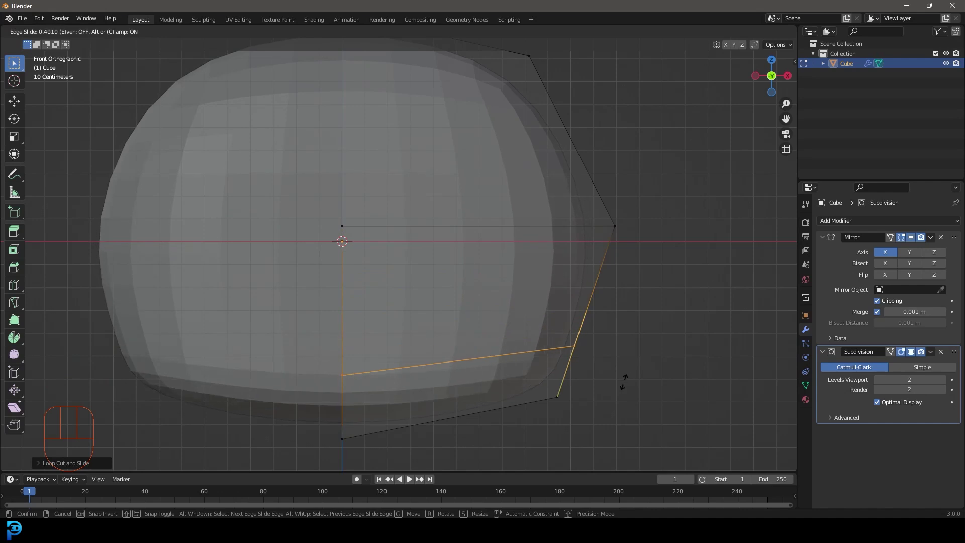
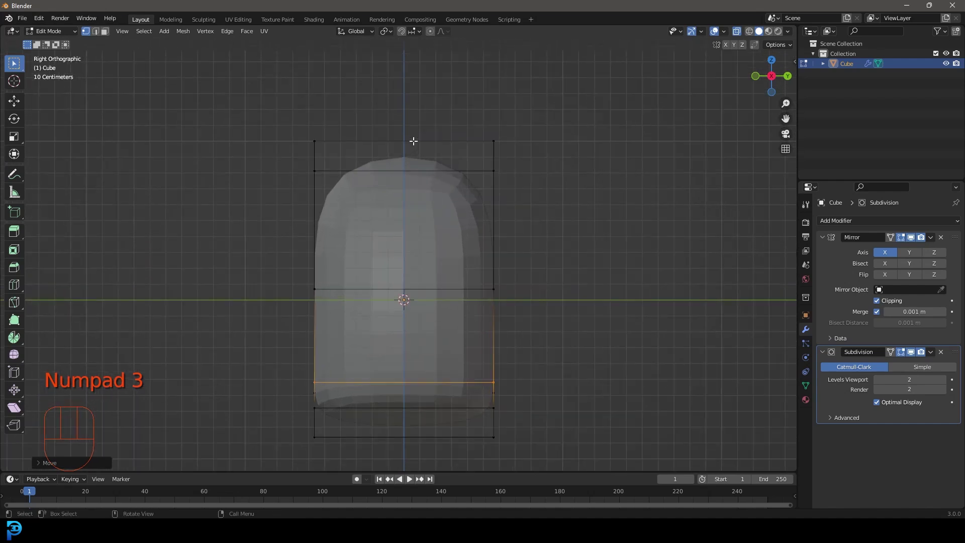
Step: With X-ray on, scale the head's front vertex column inward from the side view
{"action": "key", "text": "ctrl+r"}
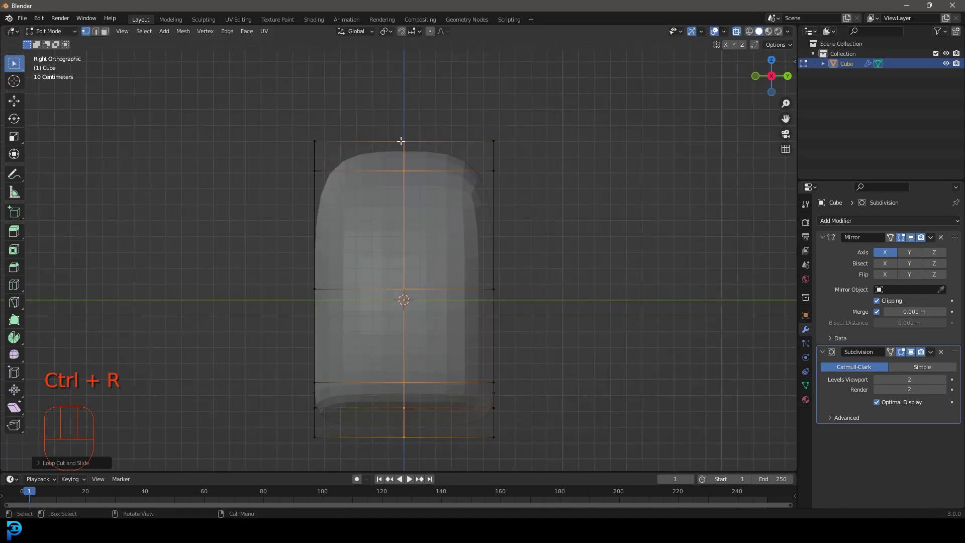
{"action": "key", "text": "z"}
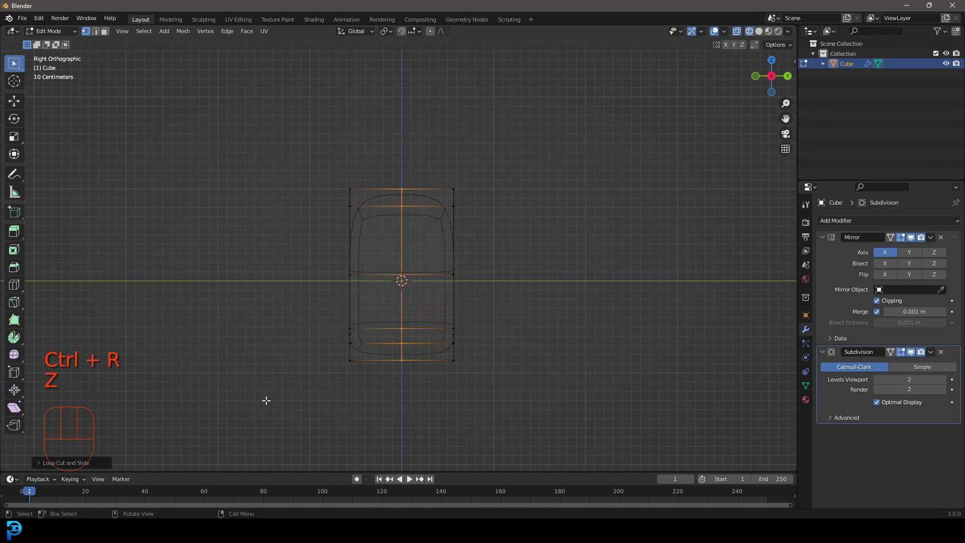
{"action": "left_click_drag", "start_coordinate": [312, 295], "coordinate": [364, 128]}
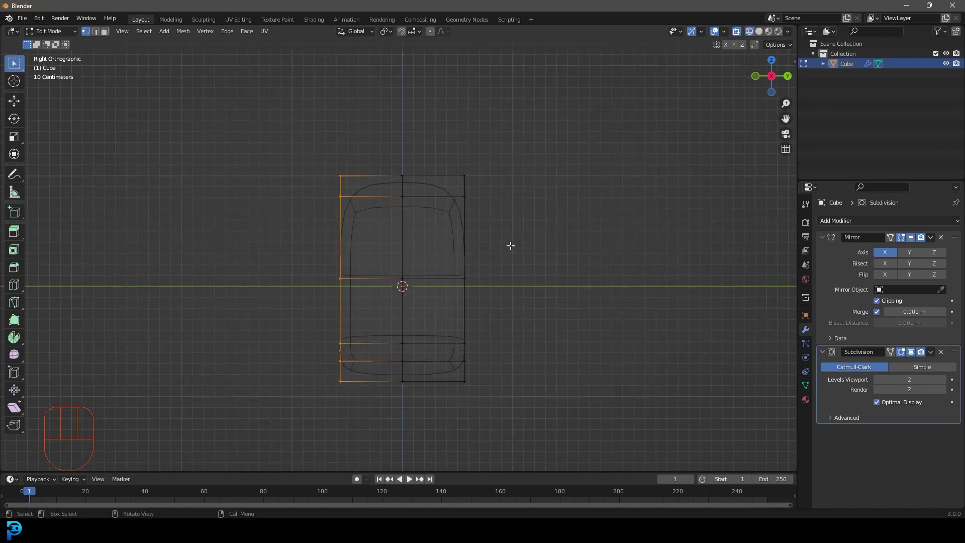
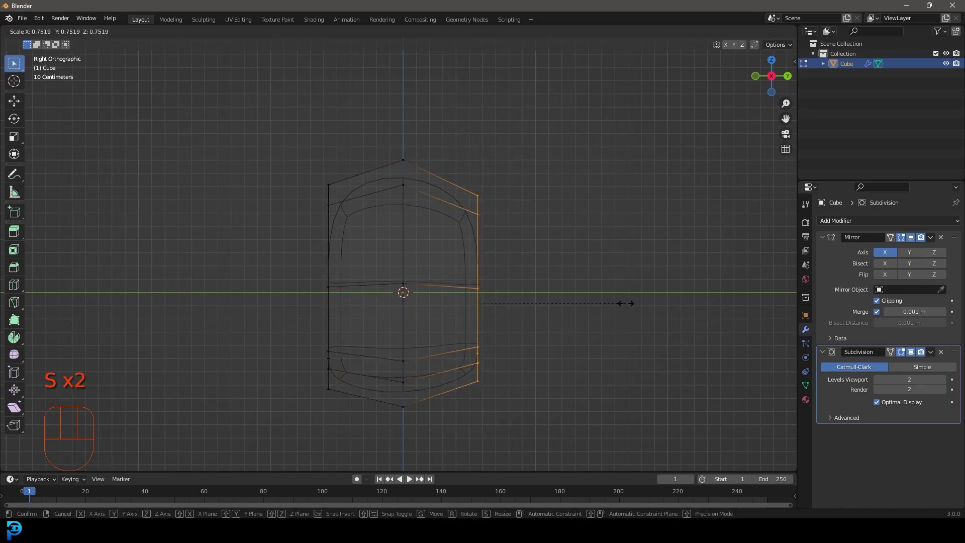
{"action": "key", "text": "KP_1"}
Step: Scale the opposite back column inward for a rounded, tapered side profile
{"action": "key", "text": "z"}
{"action": "left_click_drag", "start_coordinate": [552, 240], "coordinate": [456, 265]}
{"action": "key", "text": "alt+a"}
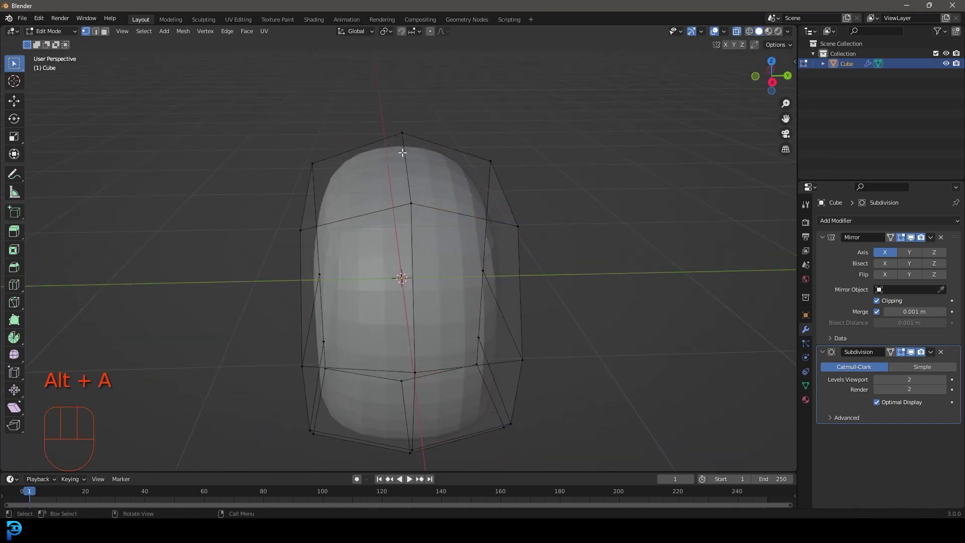
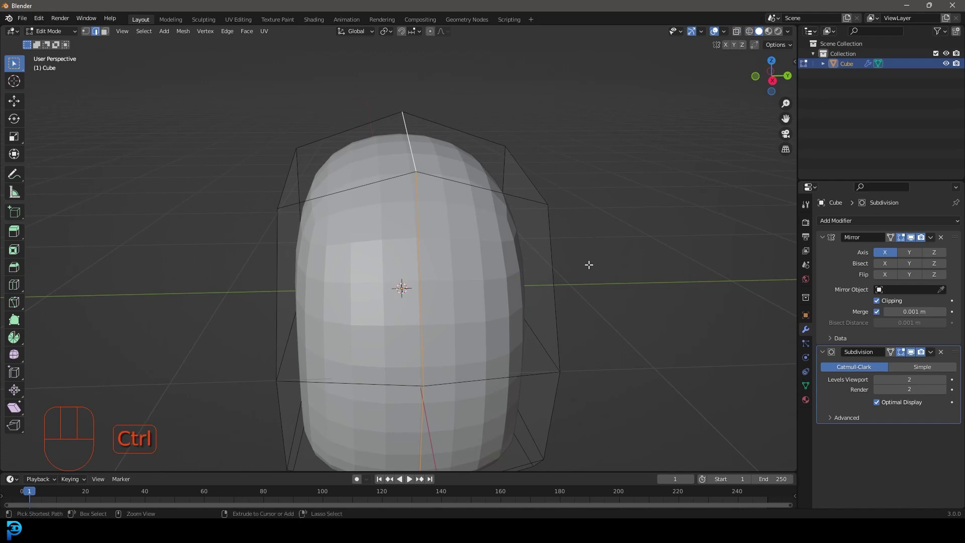
Step: Push the head's central vertical edge loop inward to form a crease from top to bottom
{"action": "key", "text": "ctrl+b"}
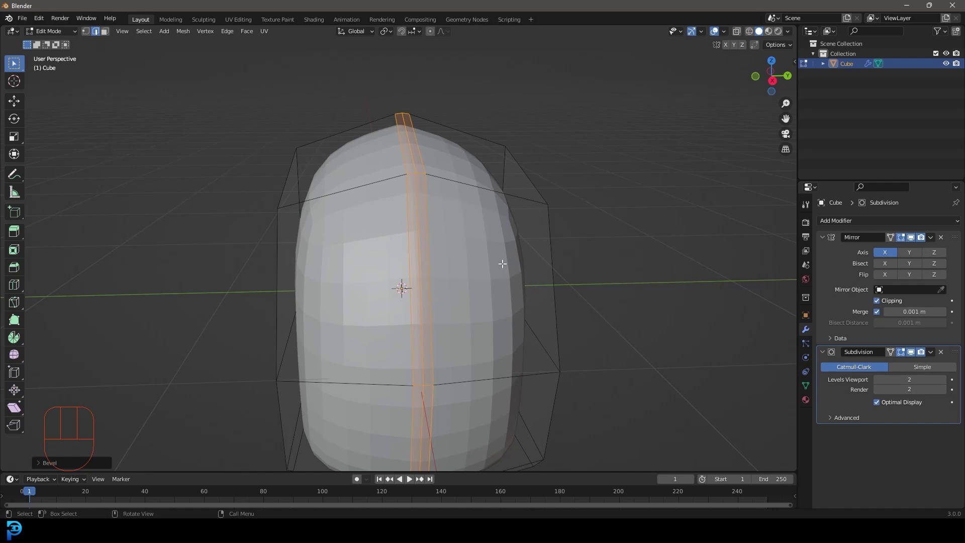
{"action": "key", "text": "ctrl+KP_Subtract"}
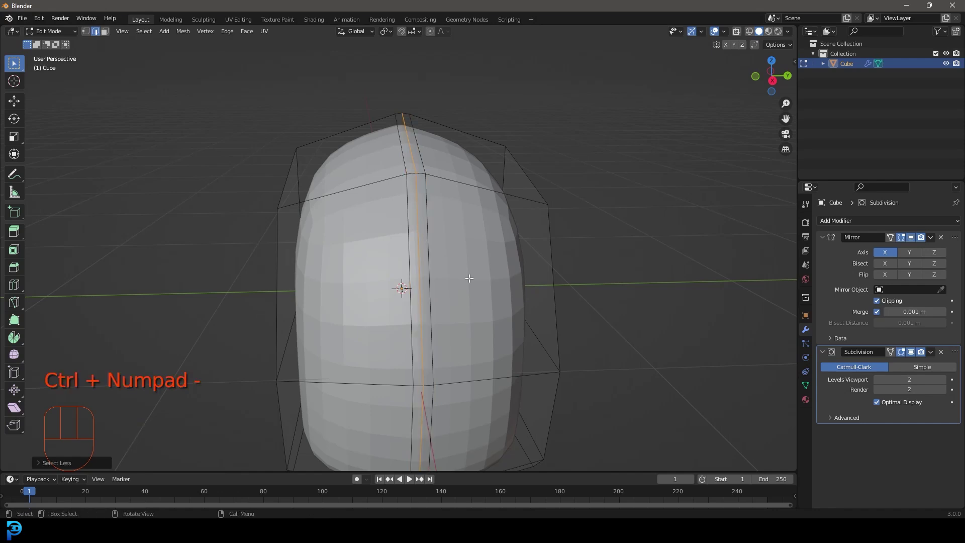
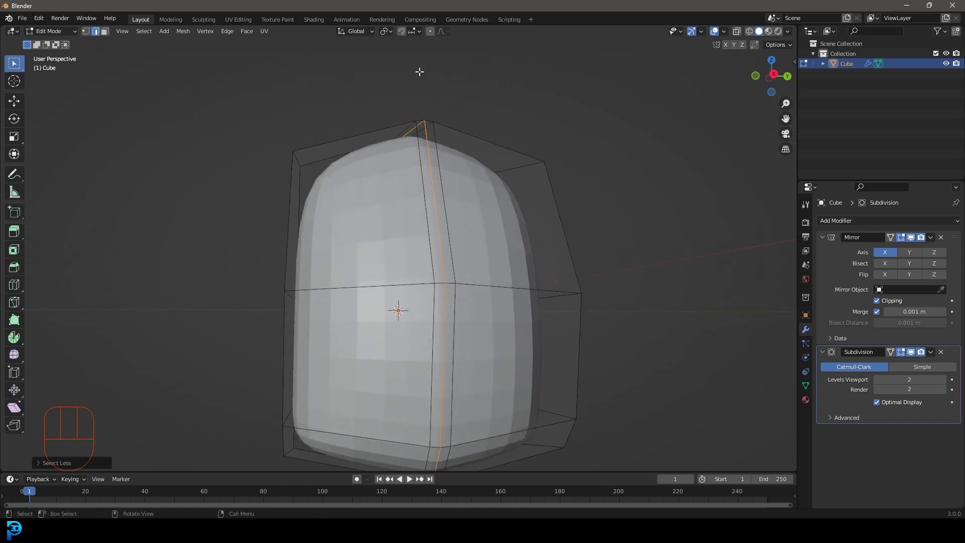
{"action": "key", "text": "alt+s"}
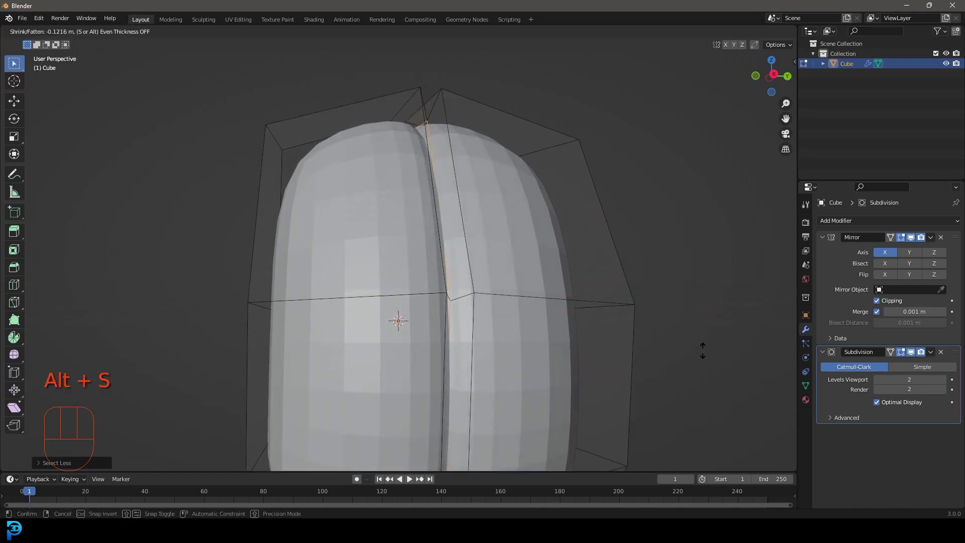
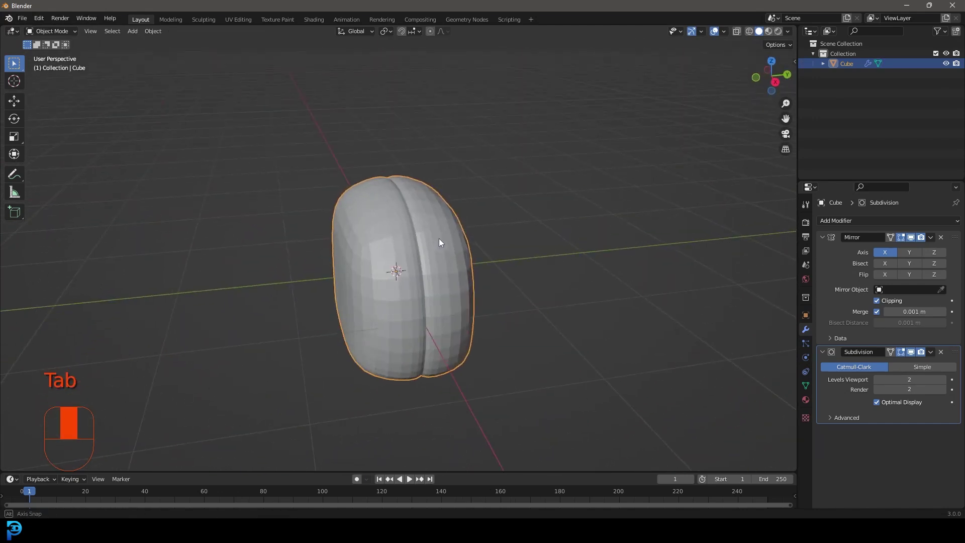
Step: Add a new cube below the head carrying the same mirror and subdivision modifiers
{"action": "left_click_drag", "start_coordinate": [334, 206], "coordinate": [370, 195]}
{"action": "left_click_drag", "start_coordinate": [381, 139], "coordinate": [369, 138]}
{"action": "key", "text": "KP_1"}
{"action": "left_click_drag", "start_coordinate": [451, 263], "coordinate": [466, 220]}
{"action": "key", "text": "shift+a"}
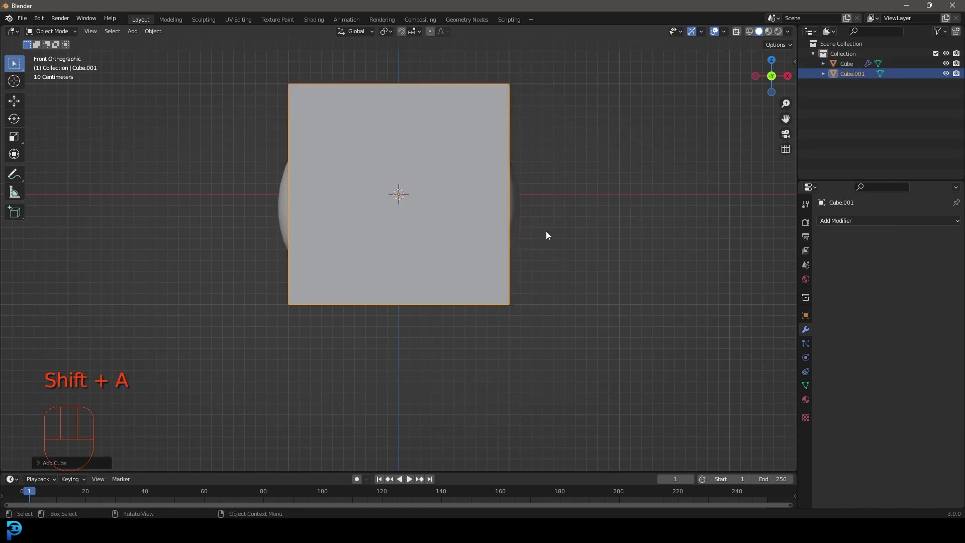
{"action": "key", "text": "x"}
{"action": "key", "text": "shift+d"}
{"action": "key", "text": "shift+d"}
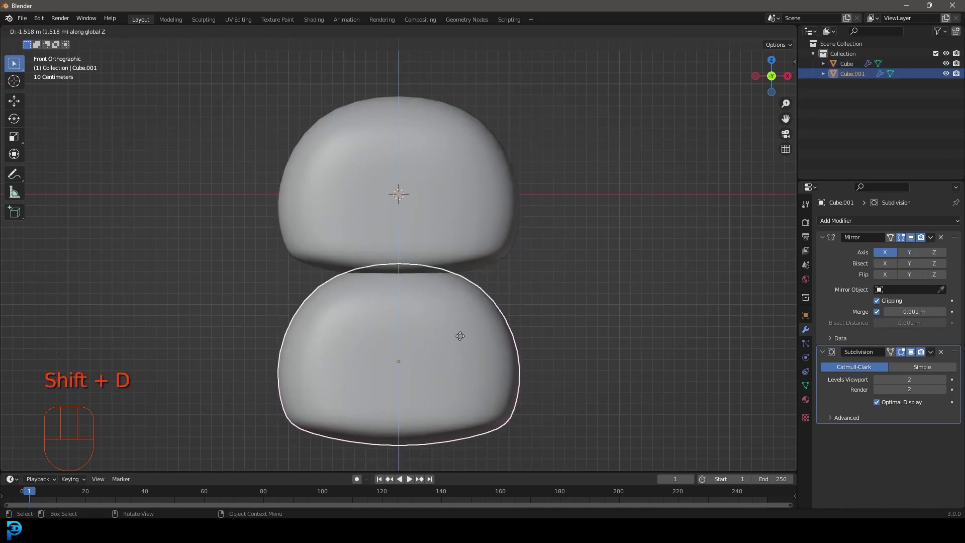
{"action": "left_click_drag", "start_coordinate": [474, 333], "coordinate": [479, 268]}
Step: In Edit Mode narrow the whole body mesh sideways into an egg shape
{"action": "key", "text": "Tab"}
{"action": "key", "text": "z"}
{"action": "key", "text": "a"}
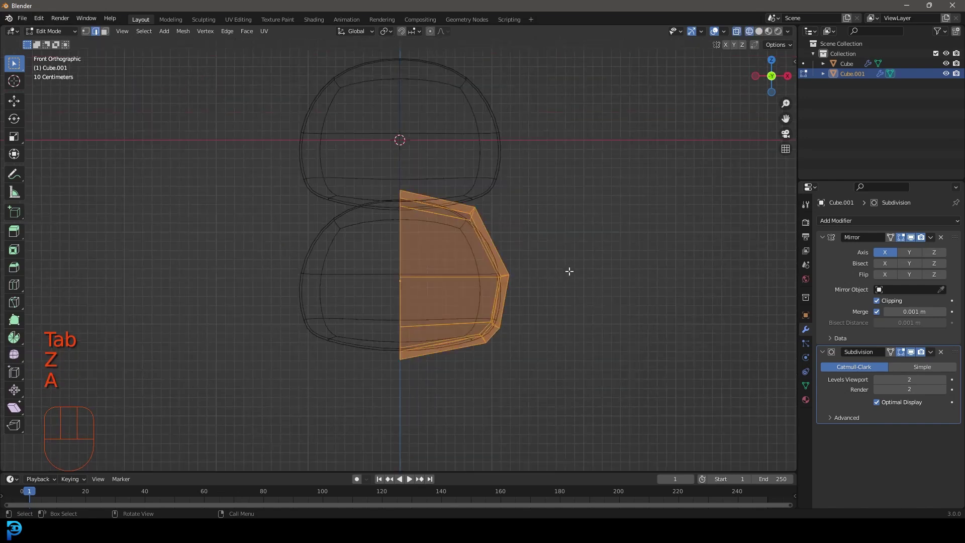
{"action": "key", "text": "g"}
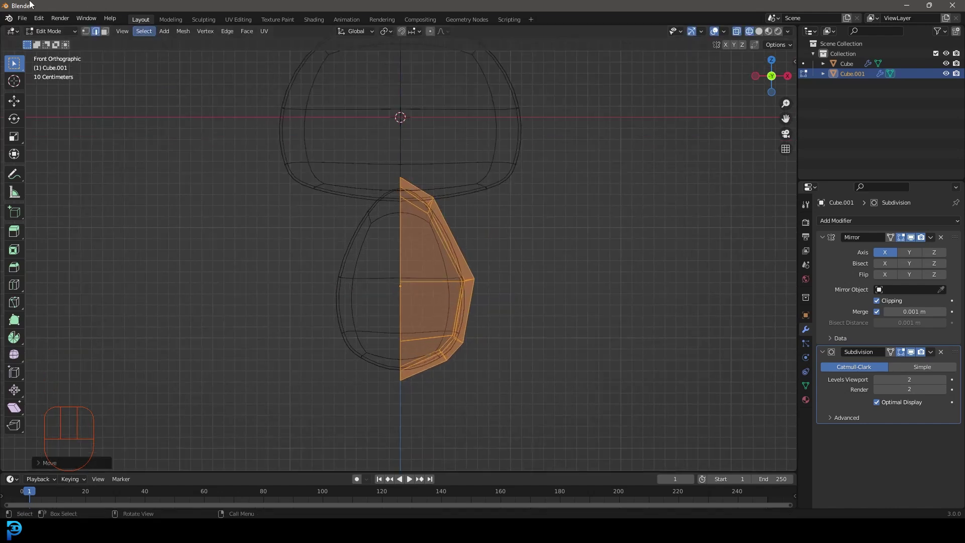
Step: Tilt the body's top vertices and shift them up to meet the head
{"action": "left_click", "coordinate": [88, 32]}
{"action": "left_click_drag", "start_coordinate": [371, 143], "coordinate": [499, 227]}
{"action": "left_click_drag", "start_coordinate": [484, 215], "coordinate": [497, 257]}
{"action": "key", "text": "r"}
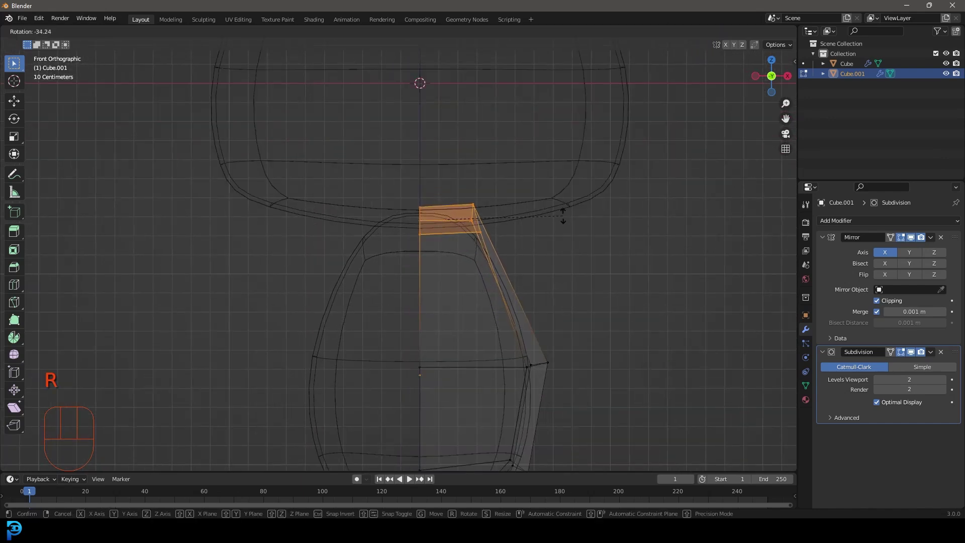
{"action": "key", "text": "g"}
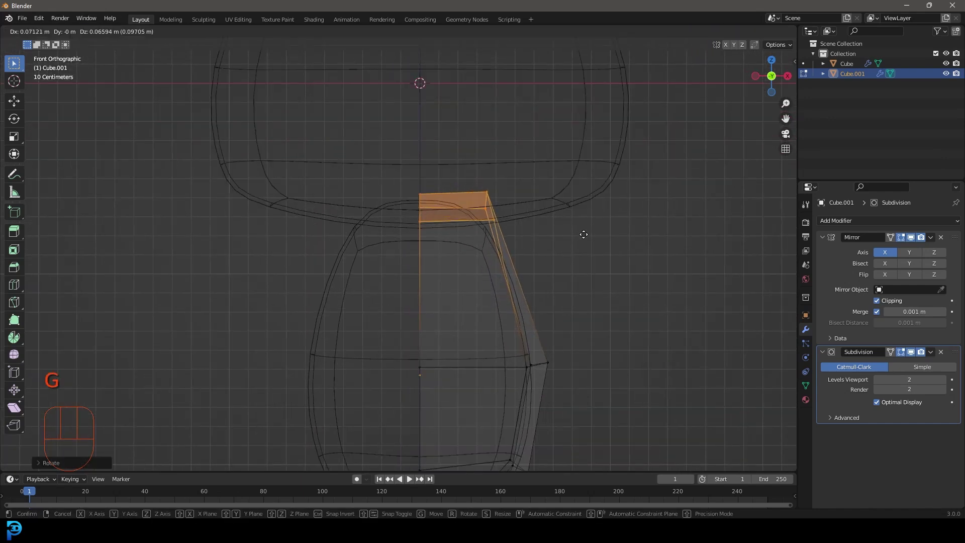
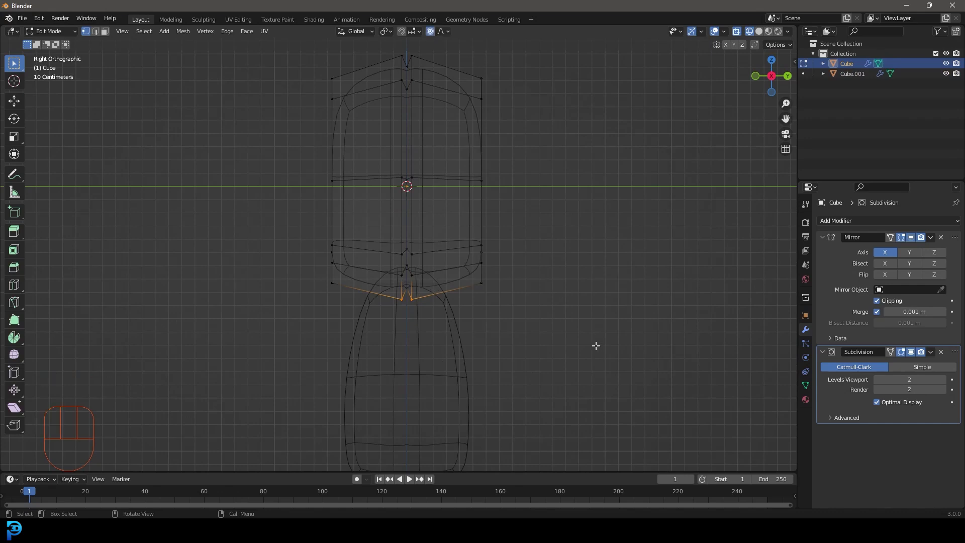
Step: From above, pinch the neck, narrow the front and widen the head's sides with proportional scaling
{"action": "key", "text": "s"}
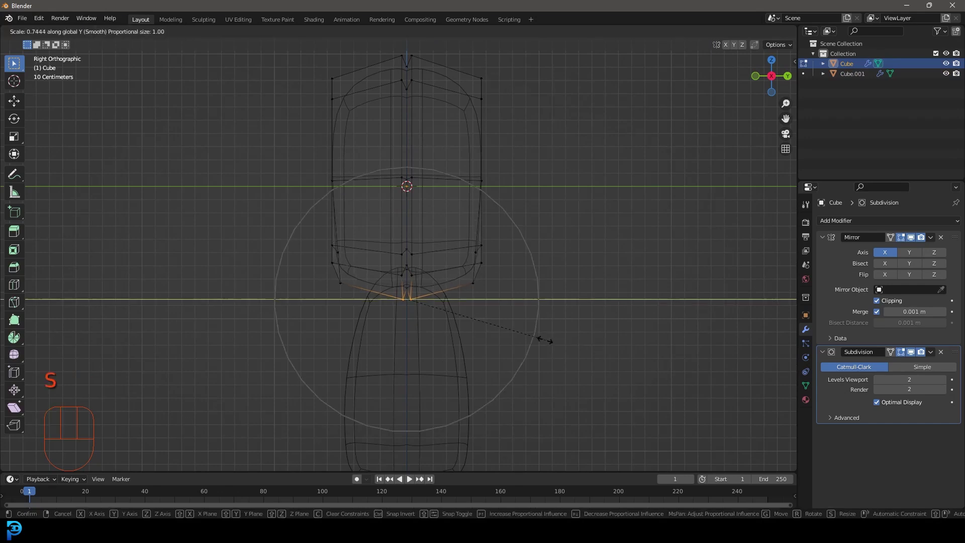
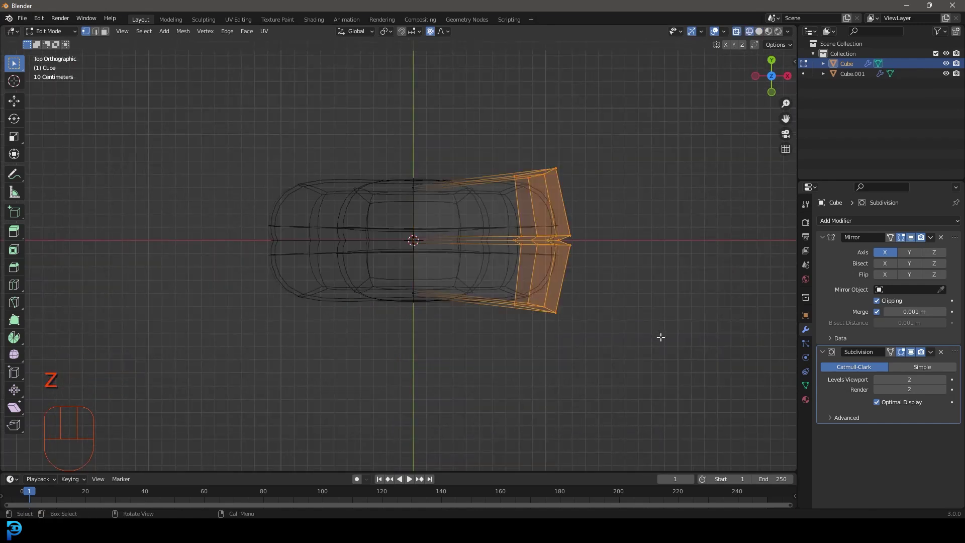
{"action": "key", "text": "s"}
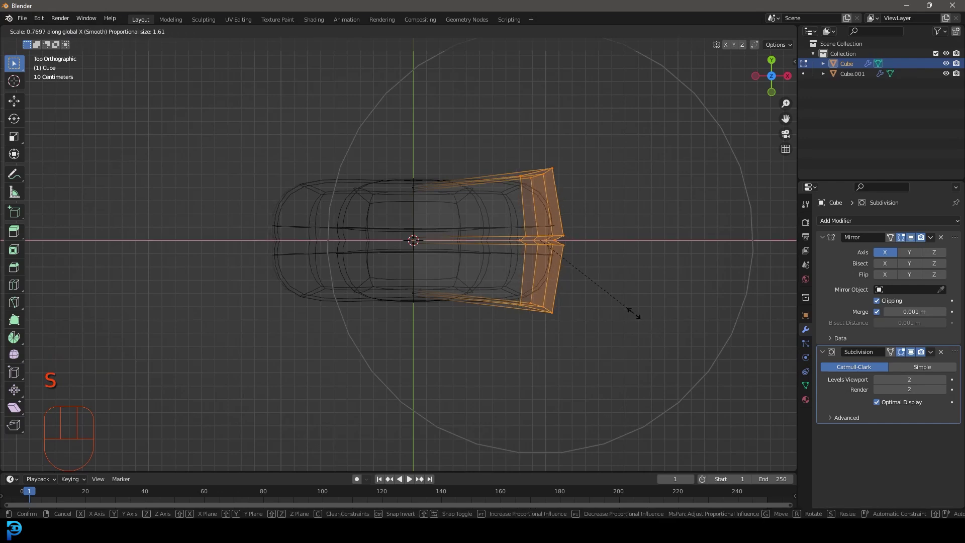
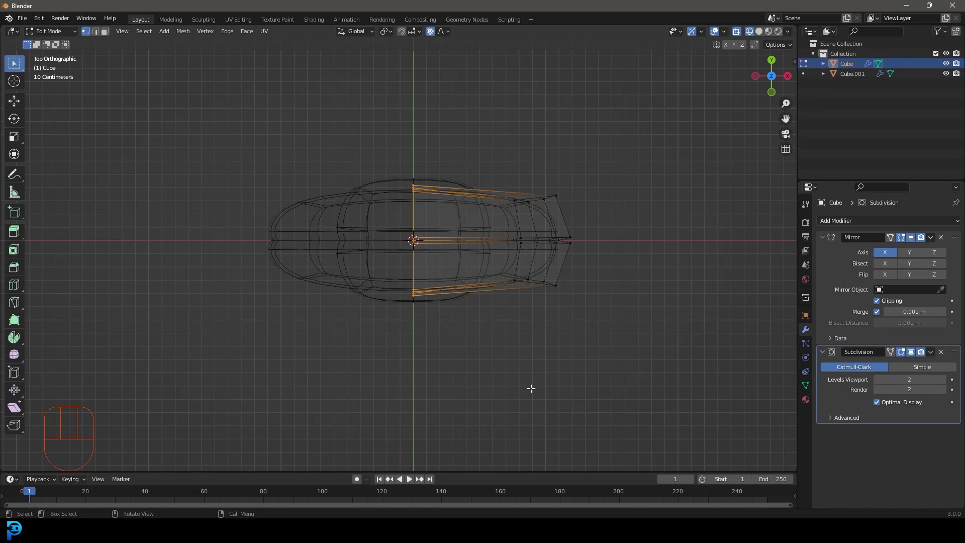
{"action": "key", "text": "s"}
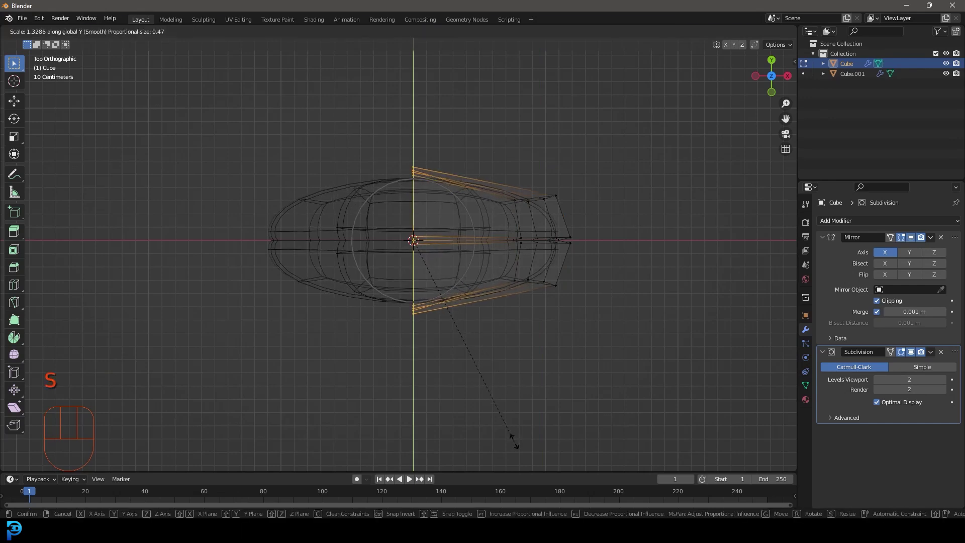
Step: Stretch the head's middle loop outward into a fuller rounded oval
{"action": "key", "text": "z"}
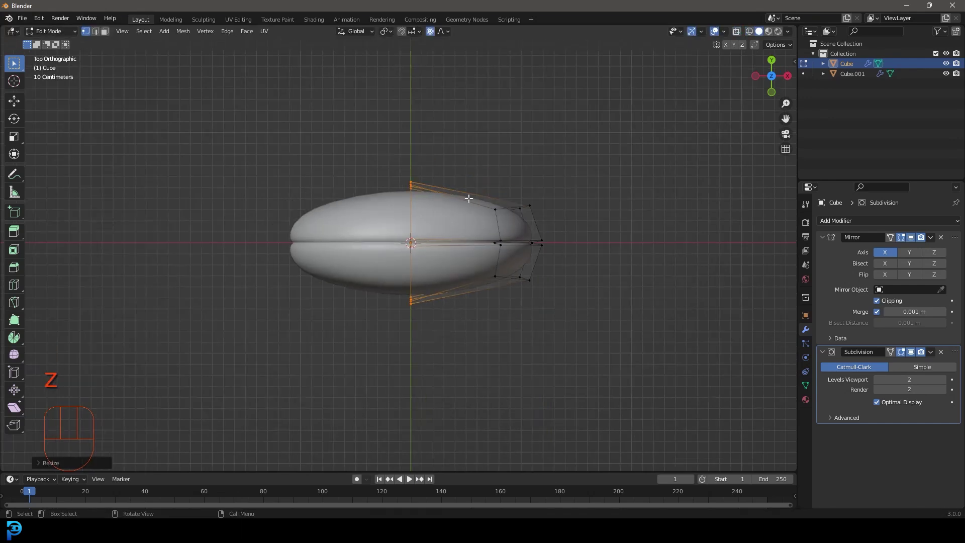
{"action": "key", "text": "ctrl+r"}
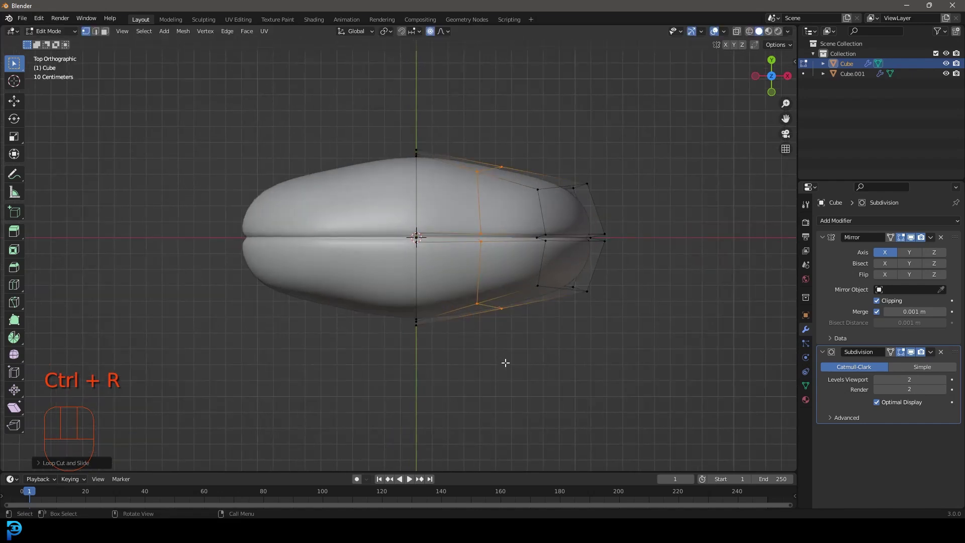
{"action": "key", "text": "s"}
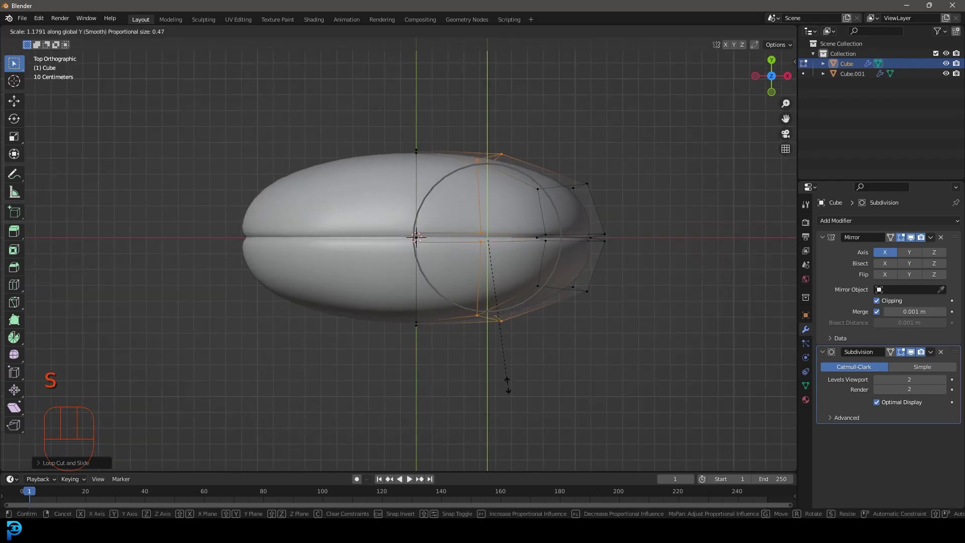
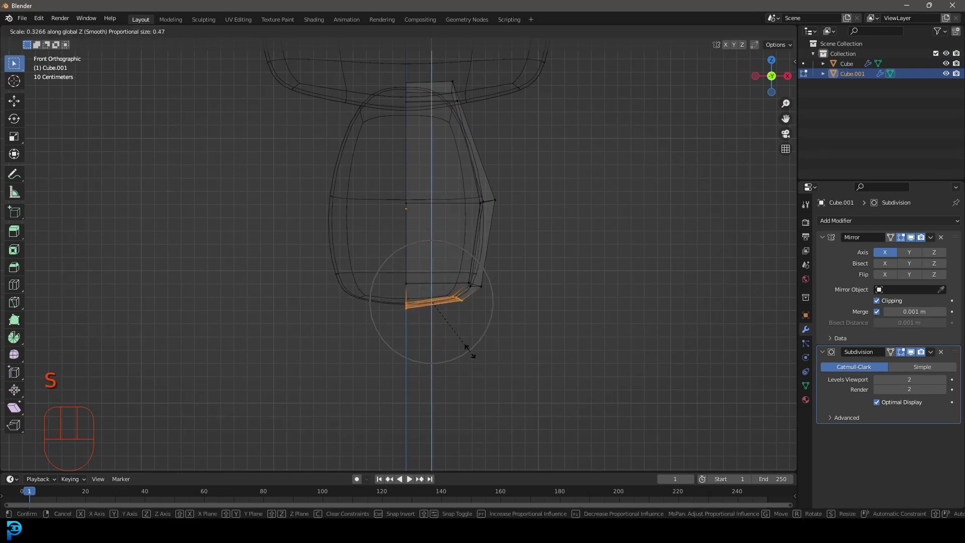
Step: Move the body's bottom edge down along Z to finish the egg-shaped taper
{"action": "key", "text": "g"}
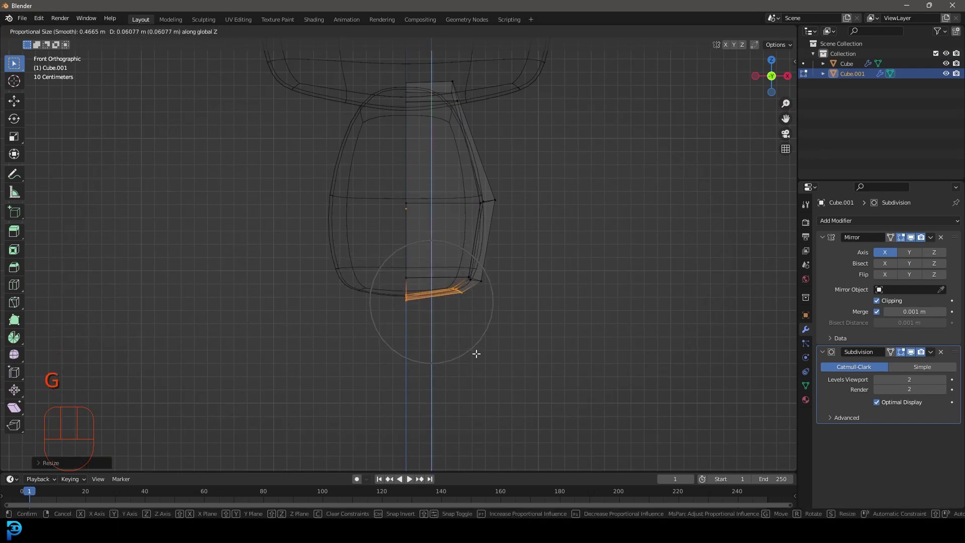
{"action": "key", "text": "z"}
{"action": "key", "text": "Tab"}
{"action": "left_click_drag", "start_coordinate": [549, 213], "coordinate": [449, 219]}
{"action": "key", "text": "alt+a"}
{"action": "left_click_drag", "start_coordinate": [408, 209], "coordinate": [558, 212]}
Step: Back in Object Mode, view the whole figure from the front and add a new cube at the head
{"action": "key", "text": "KP_1"}
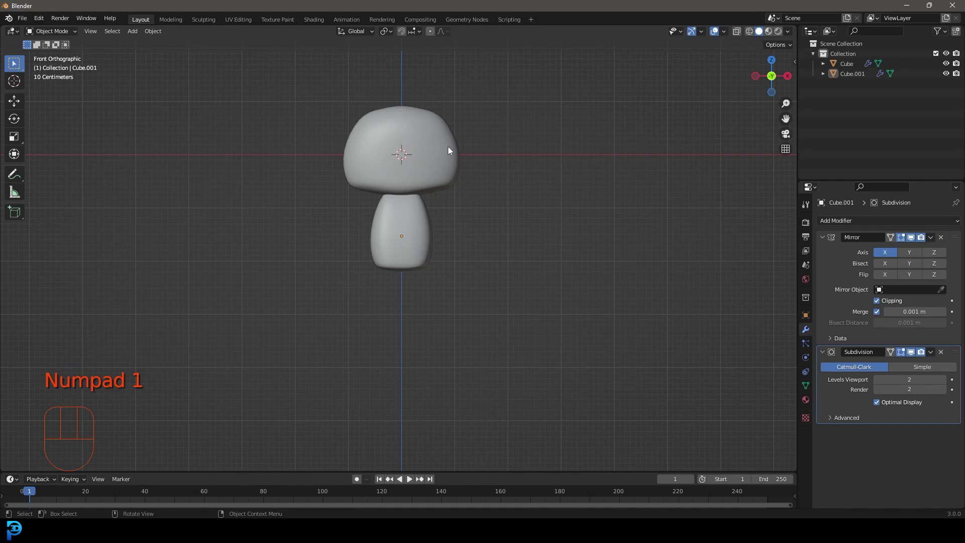
{"action": "left_click_drag", "start_coordinate": [439, 122], "coordinate": [452, 206]}
{"action": "left_click_drag", "start_coordinate": [523, 341], "coordinate": [510, 316]}
{"action": "key", "text": "shift+a"}
Step: Shrink the new cube into a small block at the shoulder and mirror it across the body
{"action": "left_click_drag", "start_coordinate": [474, 340], "coordinate": [449, 358]}
{"action": "key", "text": "s"}
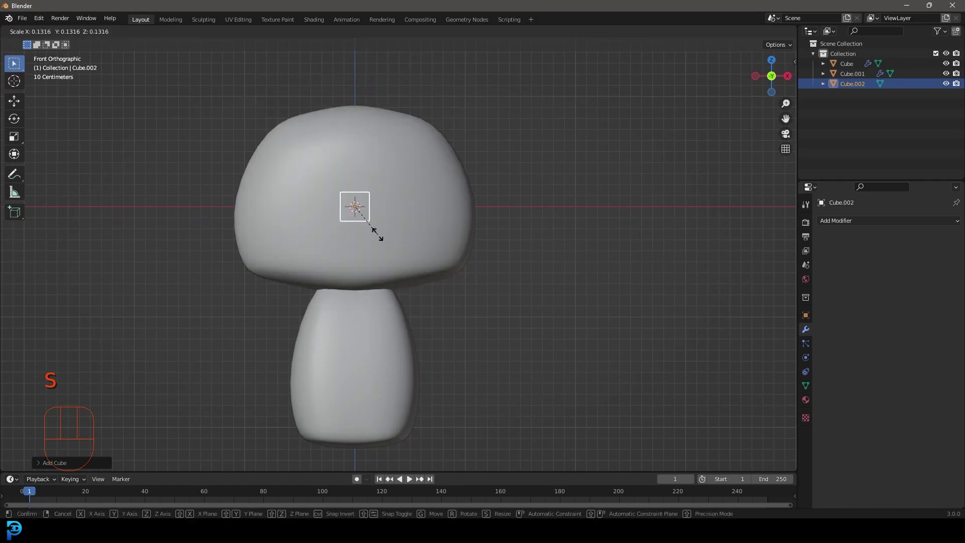
{"action": "key", "text": "g"}
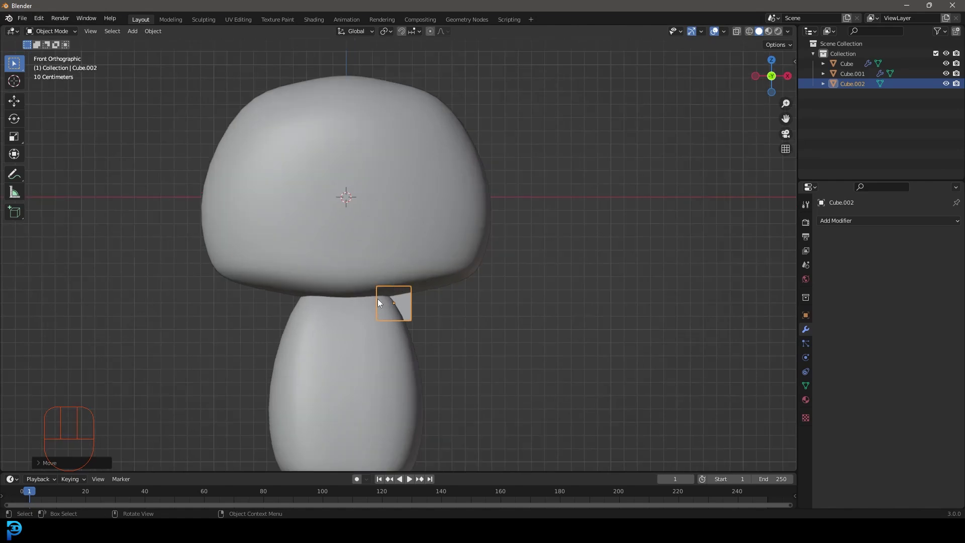
{"action": "left_click", "coordinate": [868, 224]}
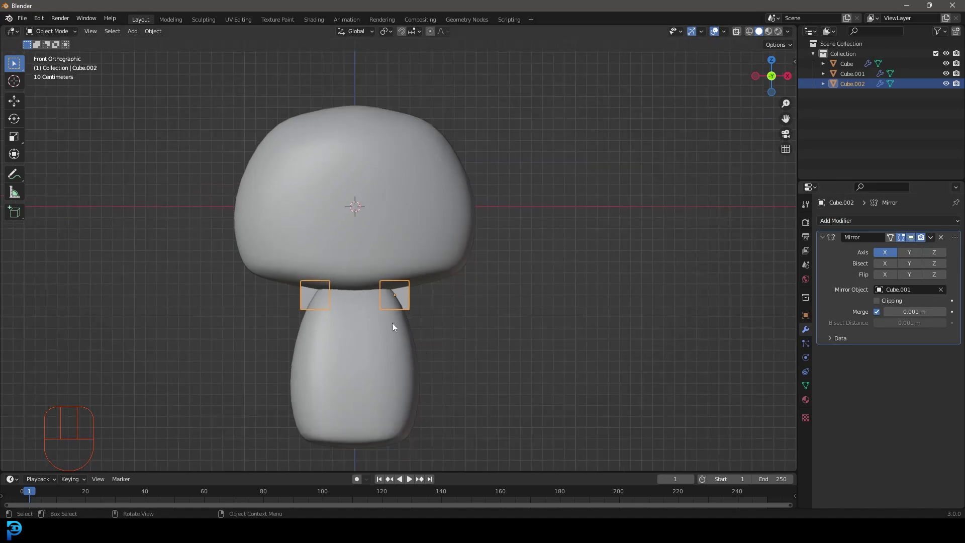
{"action": "left_click_drag", "start_coordinate": [376, 341], "coordinate": [383, 301]}
Step: Extrude the block's outer face sideways along X into an arm bar with four loop cuts
{"action": "key", "text": "Tab"}
{"action": "key", "text": "z"}
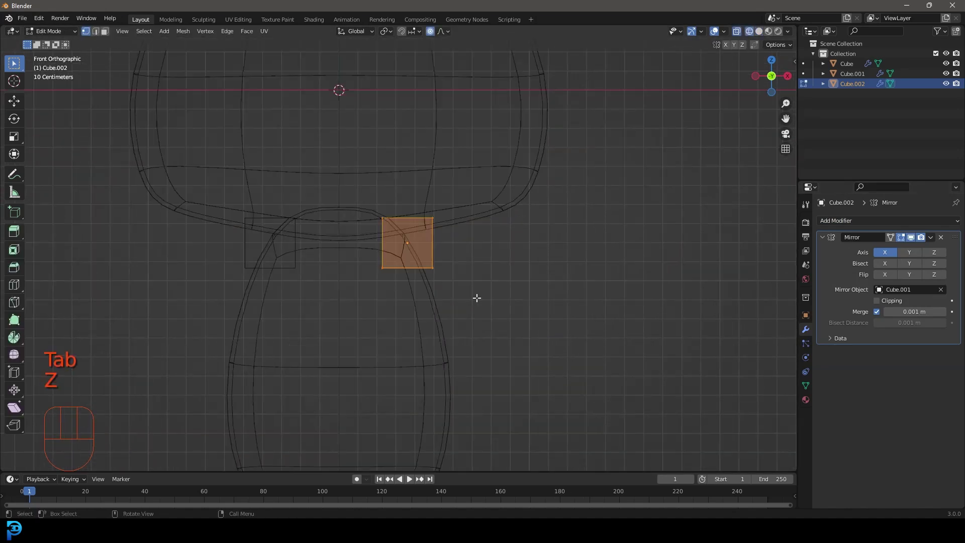
{"action": "left_click_drag", "start_coordinate": [477, 297], "coordinate": [440, 231]}
{"action": "left_click", "coordinate": [433, 34]}
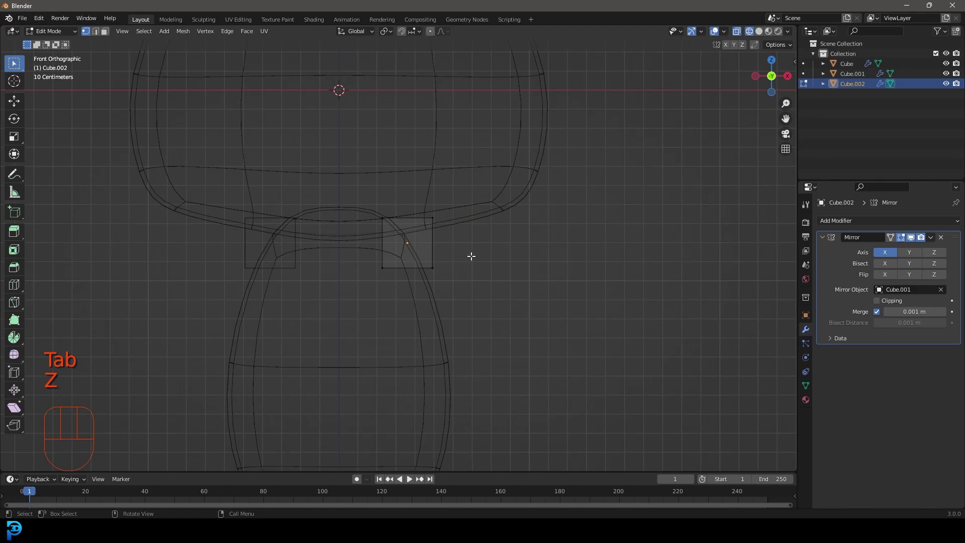
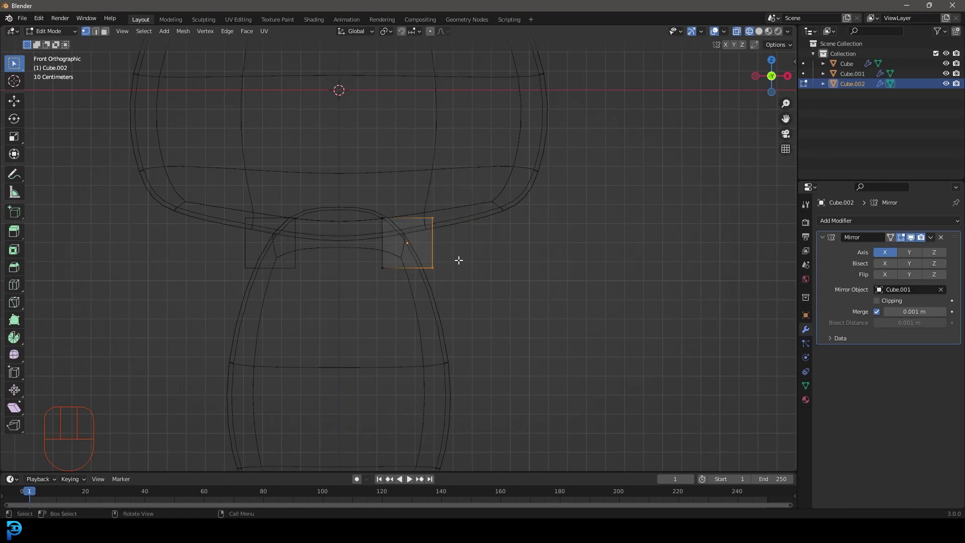
{"action": "key", "text": "g"}
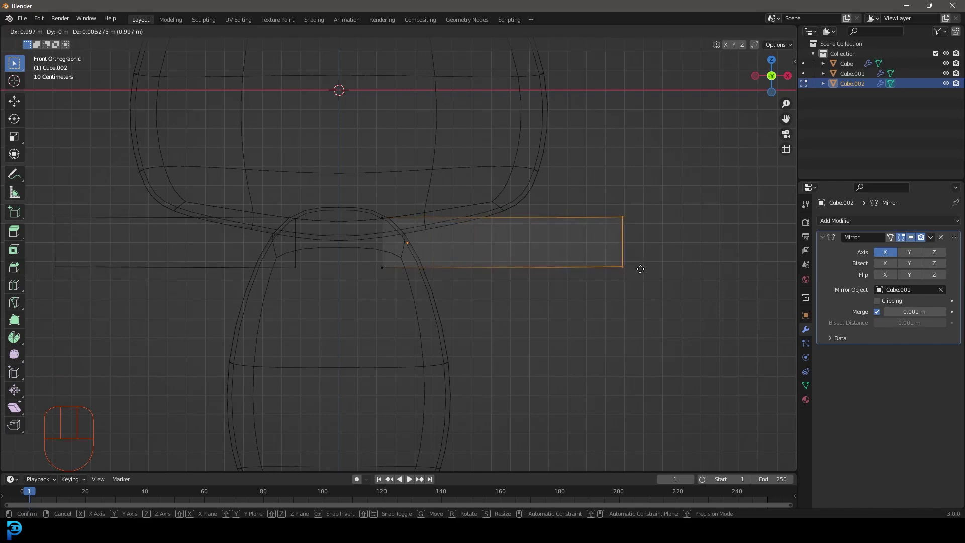
{"action": "key", "text": "ctrl+r"}
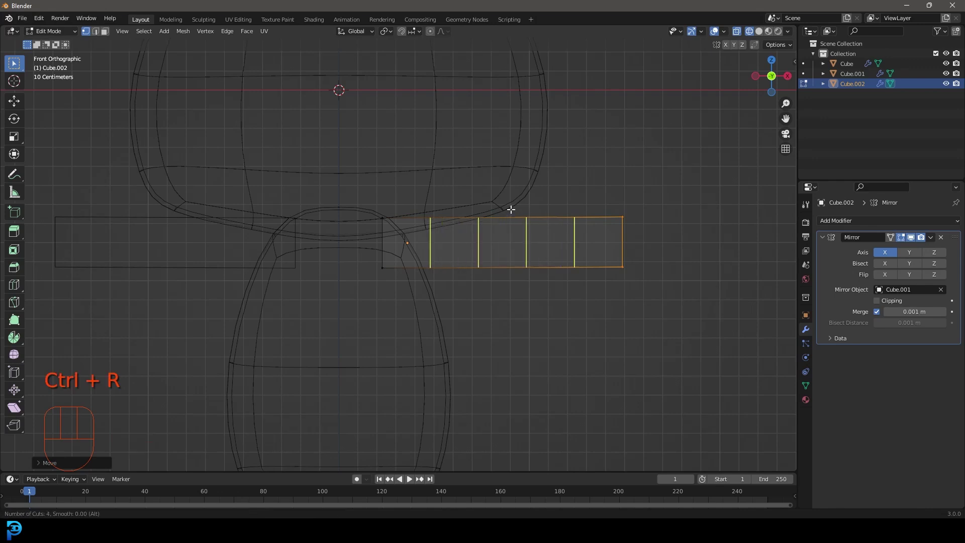
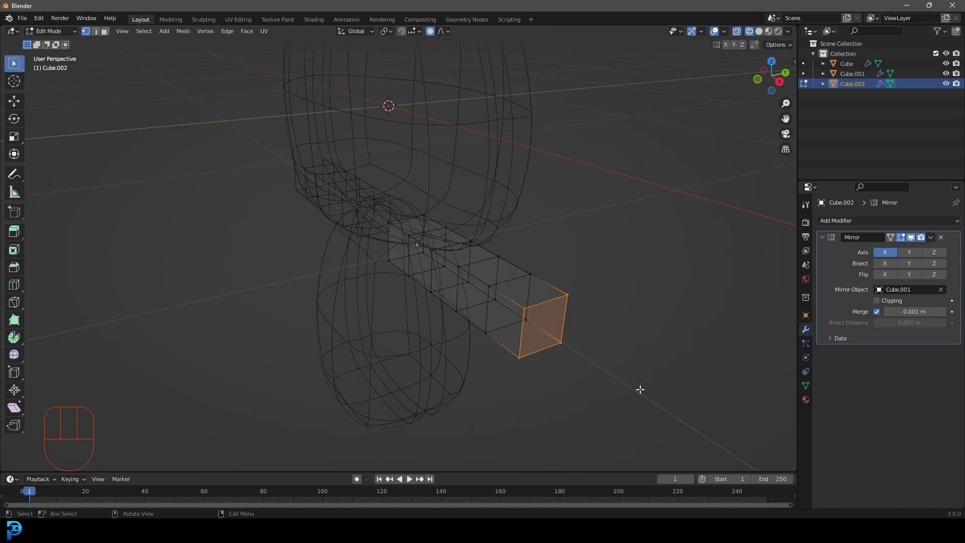
Step: Shrink the arm's end face and widen its middle loops with proportional editing
{"action": "key", "text": "s"}
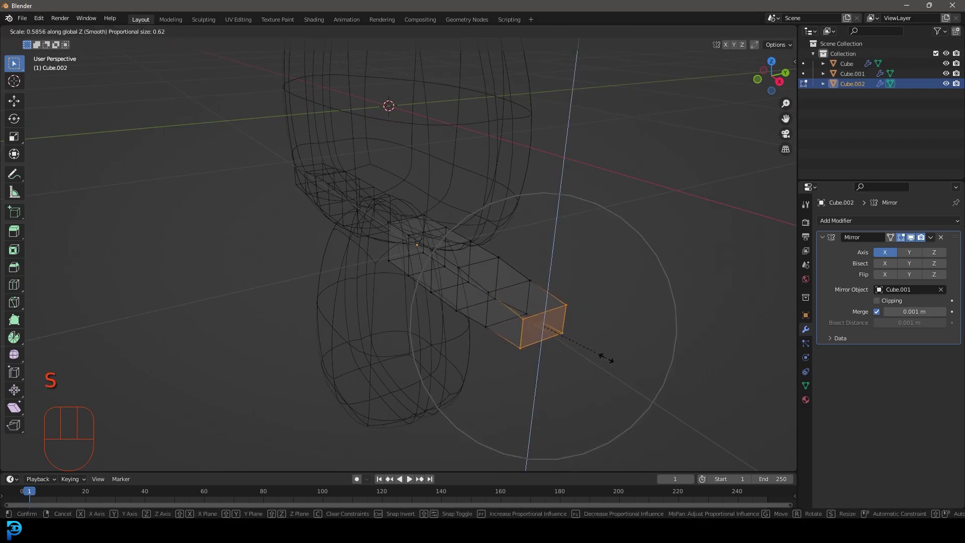
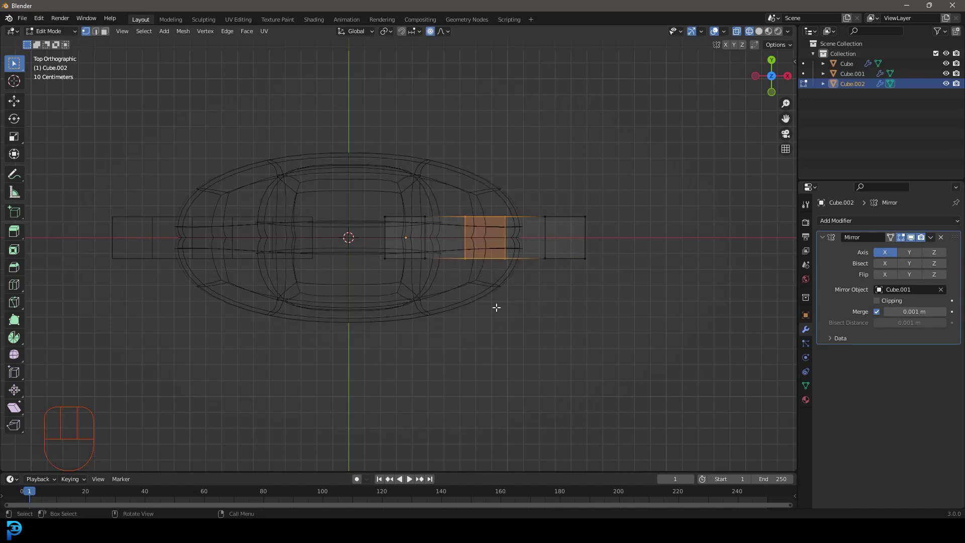
{"action": "key", "text": "s"}
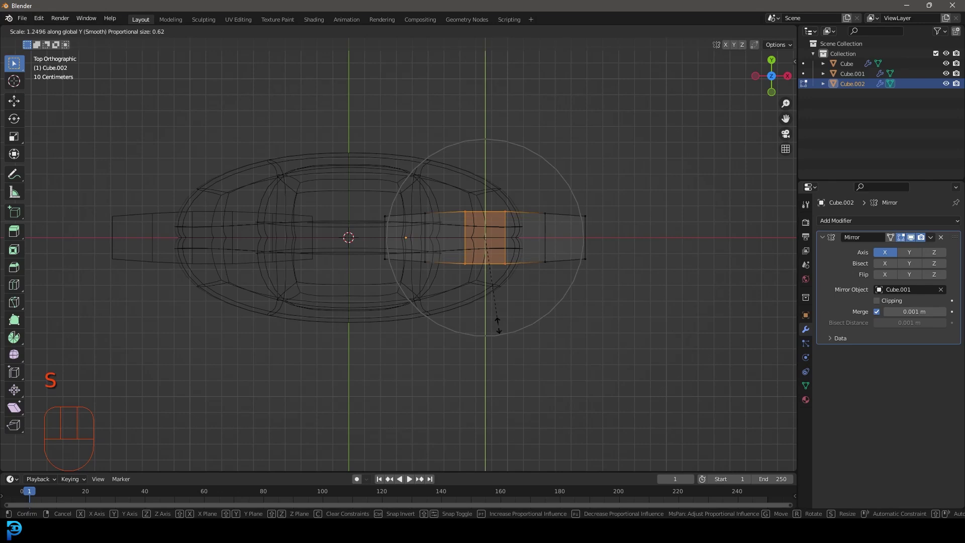
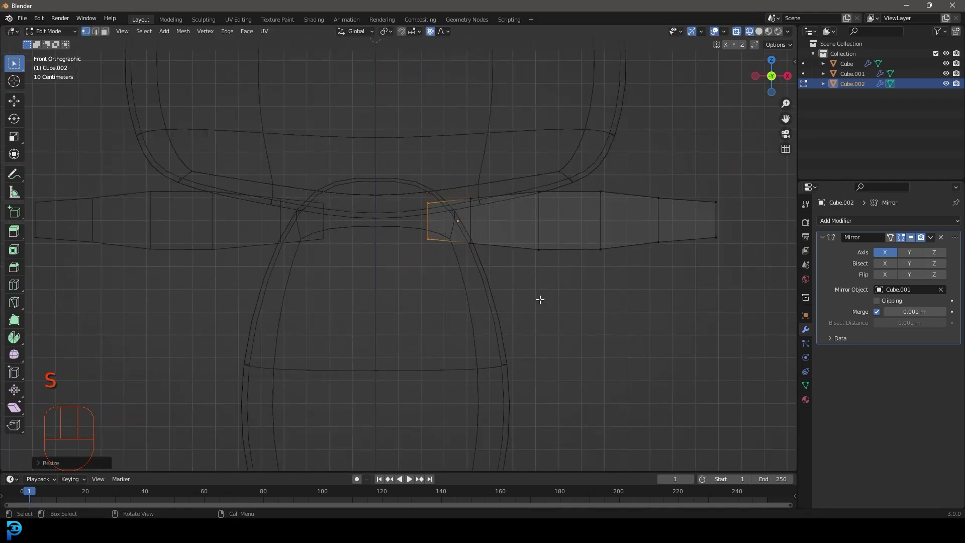
{"action": "left_click_drag", "start_coordinate": [430, 266], "coordinate": [472, 279]}
{"action": "key", "text": "x"}
Step: Add a Subdivision Surface modifier to smooth both mirrored arms into rounded paddles
{"action": "key", "text": "KP_1"}
{"action": "left_click_drag", "start_coordinate": [894, 222], "coordinate": [781, 403]}
{"action": "key", "text": "z"}
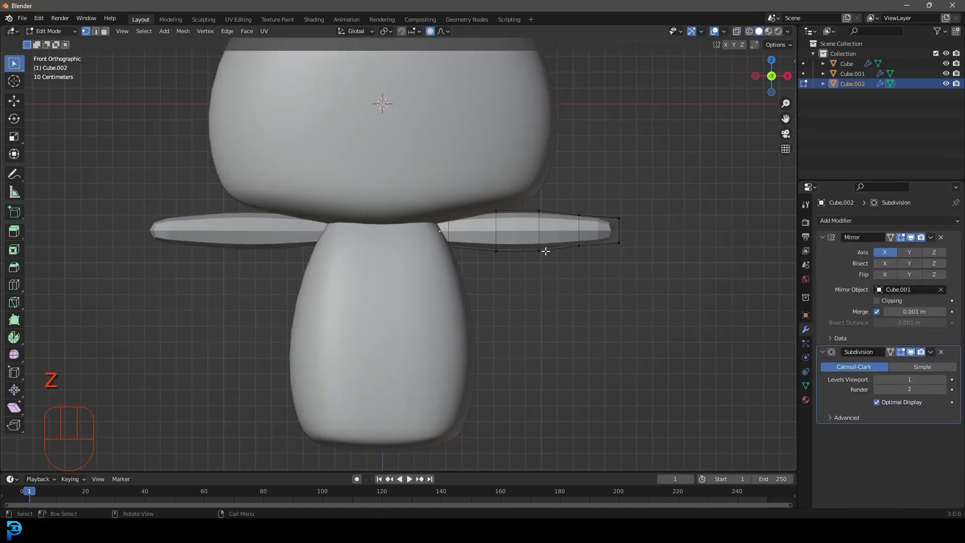
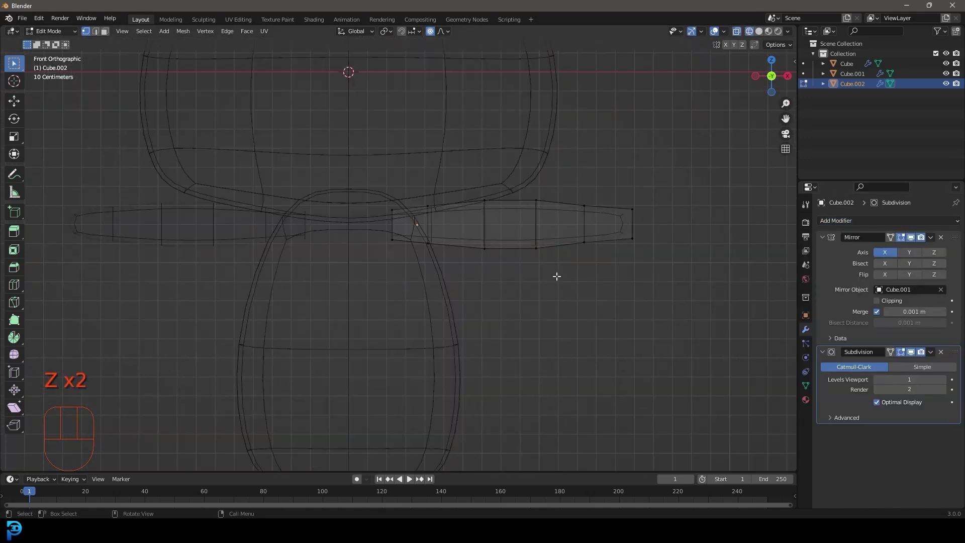
Step: Rotate the selected arm to hang diagonally down from the shoulder and tuck its tip
{"action": "left_click_drag", "start_coordinate": [546, 188], "coordinate": [374, 143]}
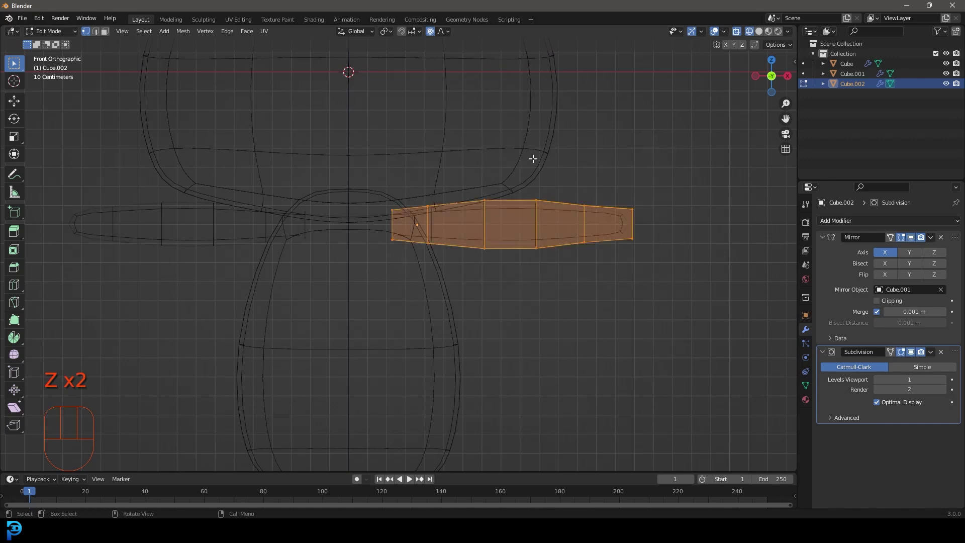
{"action": "key", "text": "r"}
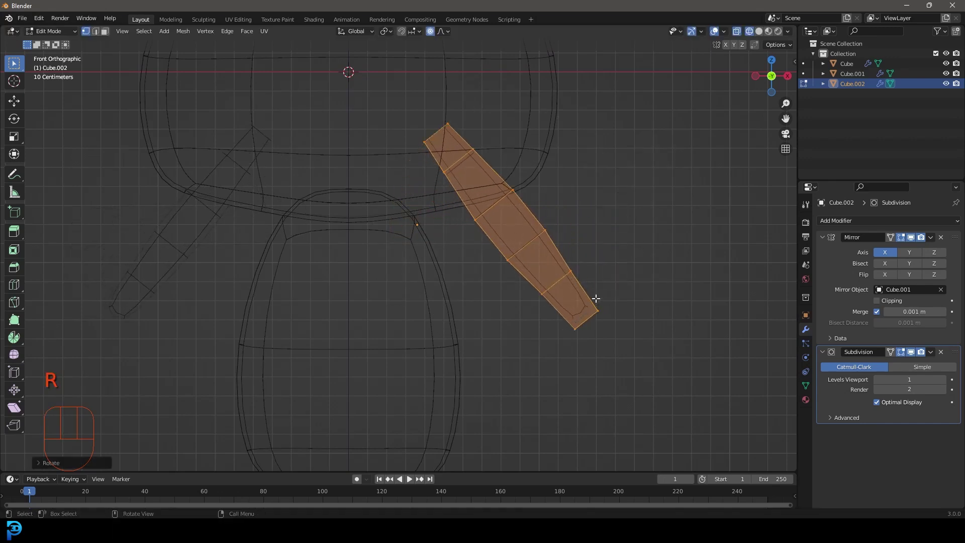
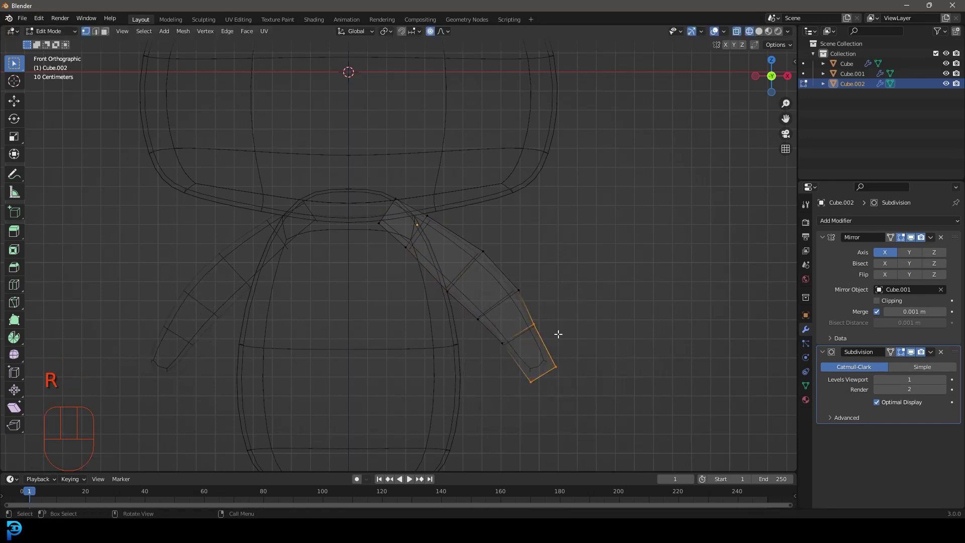
{"action": "key", "text": "g"}
{"action": "left_click", "coordinate": [525, 359]}
{"action": "key", "text": "g"}
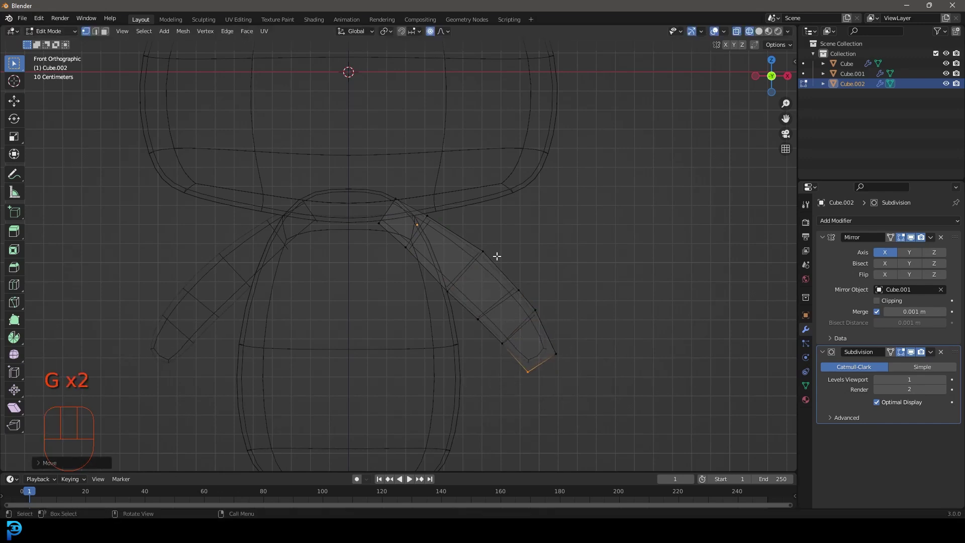
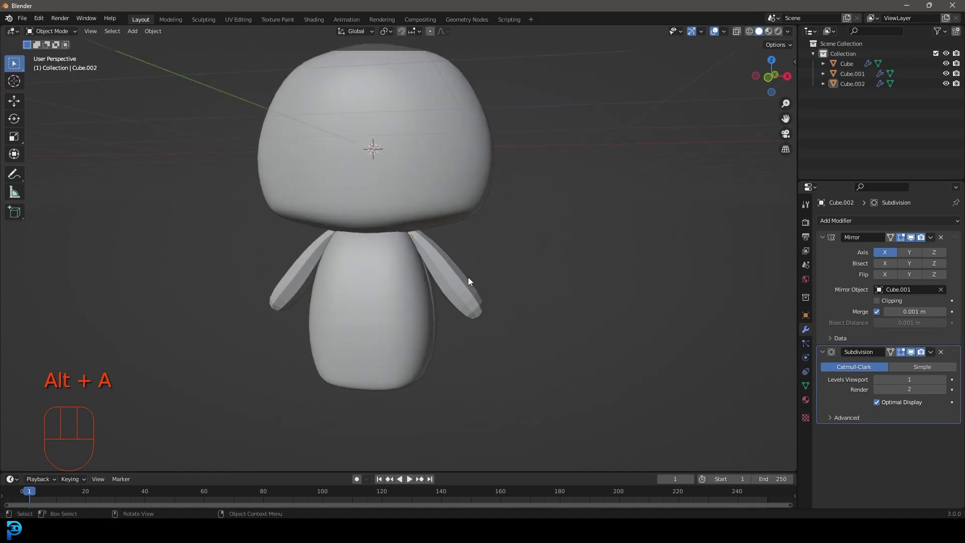
{"action": "left_click", "coordinate": [461, 268]}
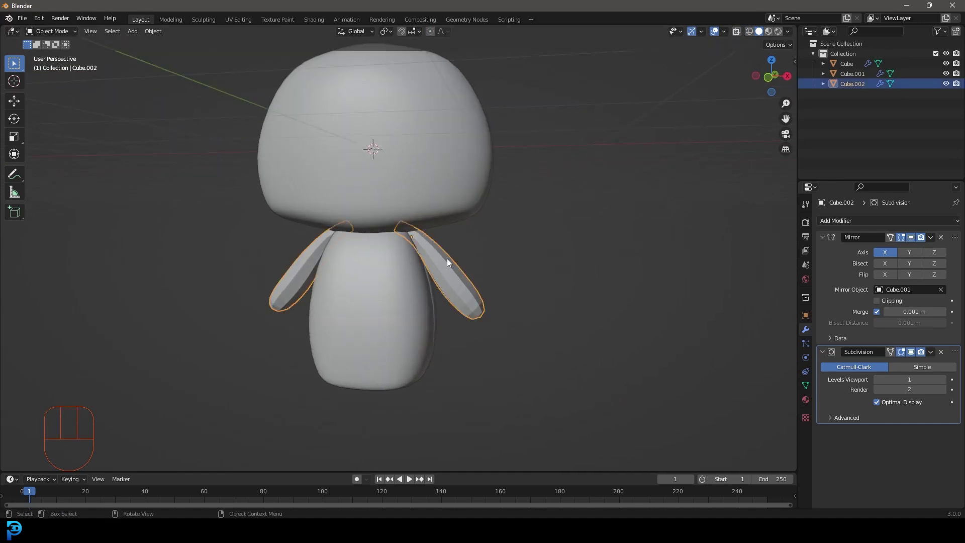
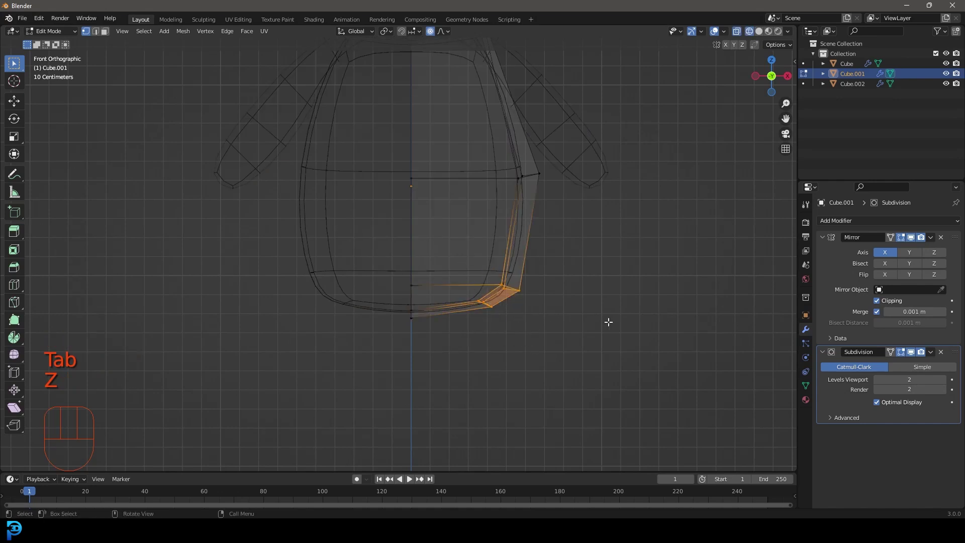
Step: Add an edge loop across the lower body and round its bottom into an egg shape with soft falloff
{"action": "key", "text": "g"}
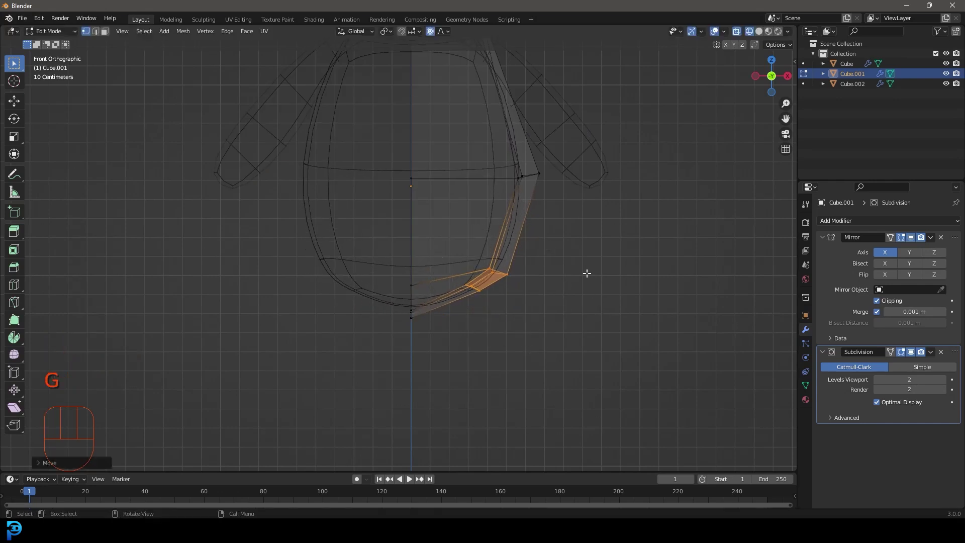
{"action": "key", "text": "ctrl+r"}
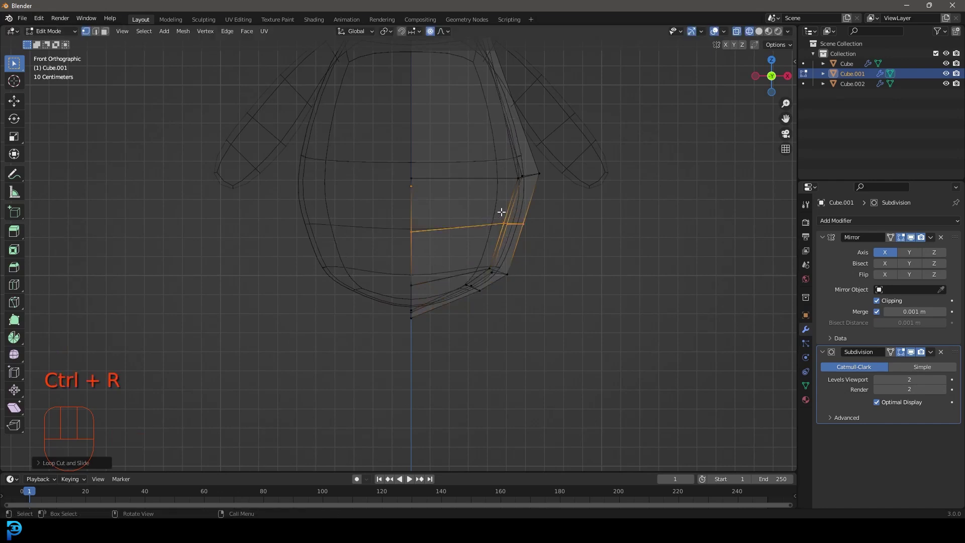
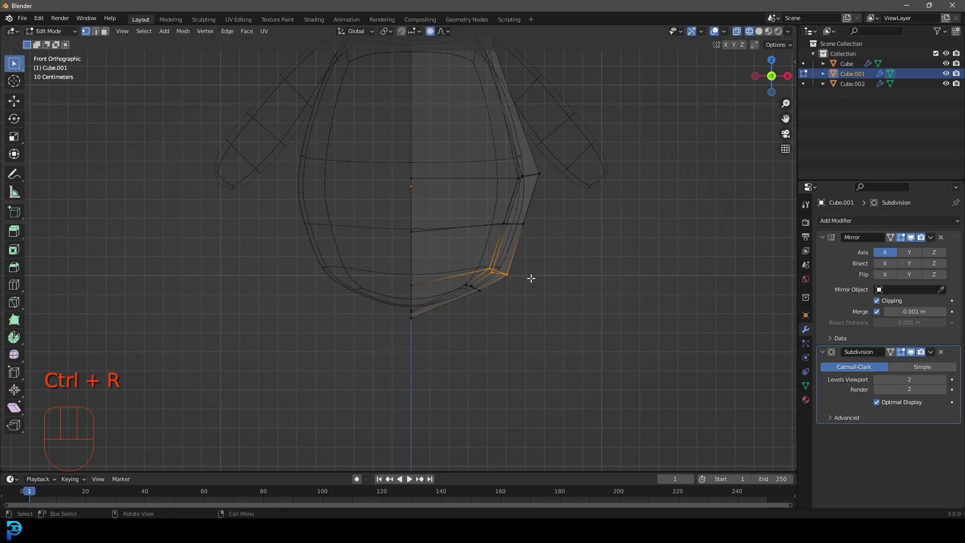
{"action": "key", "text": "g"}
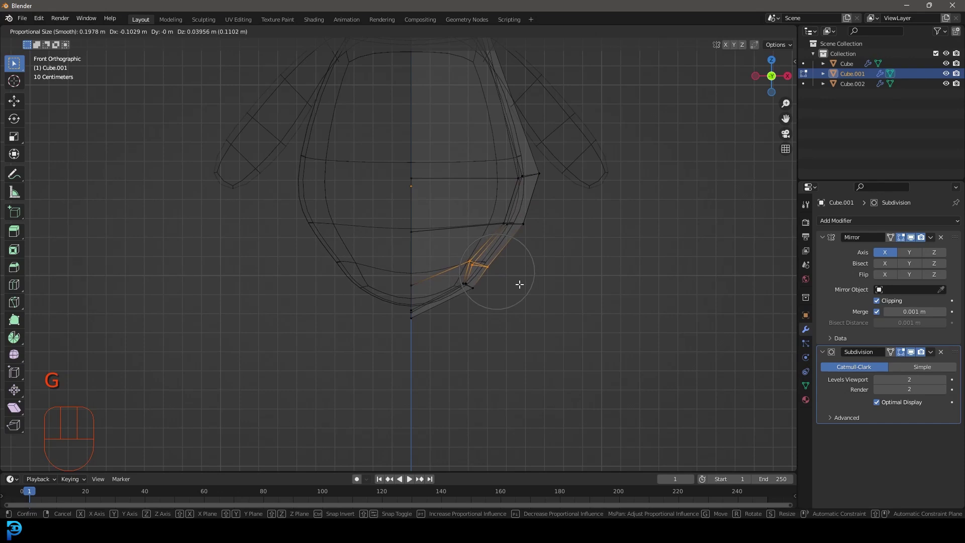
{"action": "key", "text": "z"}
{"action": "key", "text": "Tab"}
{"action": "left_click_drag", "start_coordinate": [571, 252], "coordinate": [471, 233]}
Step: From the Right view, scale the body's bottom vertices along Y to slim it front-to-back
{"action": "key", "text": "KP_3"}
{"action": "key", "text": "Tab"}
{"action": "key", "text": "z"}
{"action": "left_click", "coordinate": [461, 266]}
{"action": "key", "text": "s"}
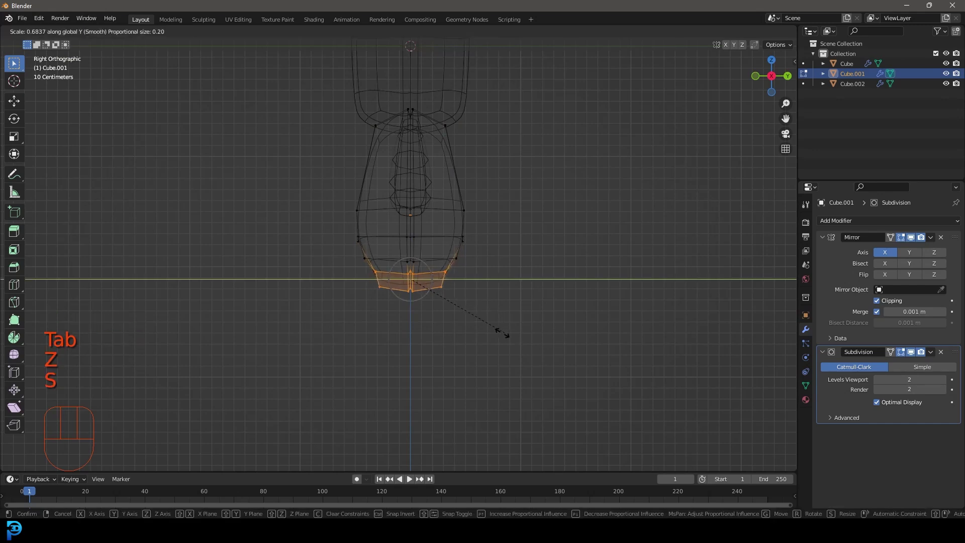
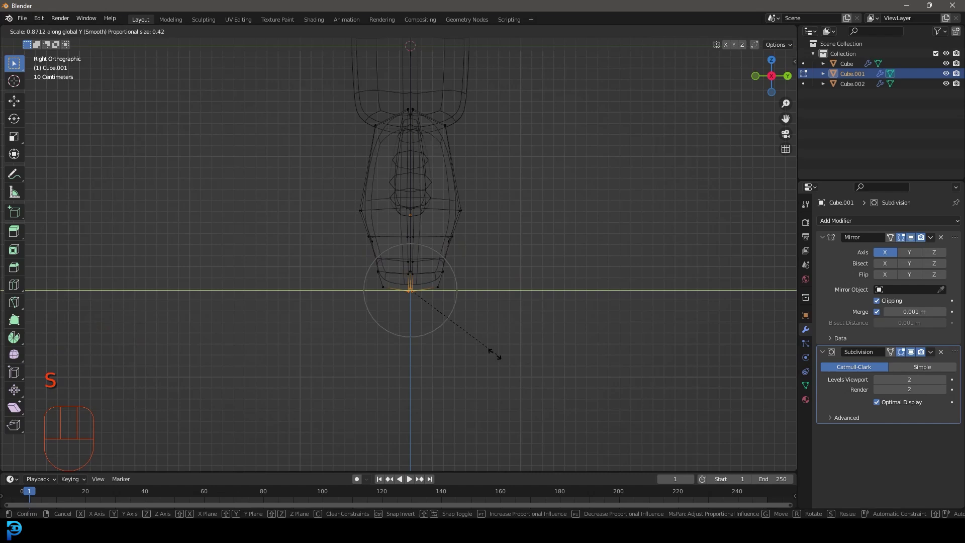
{"action": "key", "text": "Tab"}
{"action": "key", "text": "KP_1"}
{"action": "key", "text": "z"}
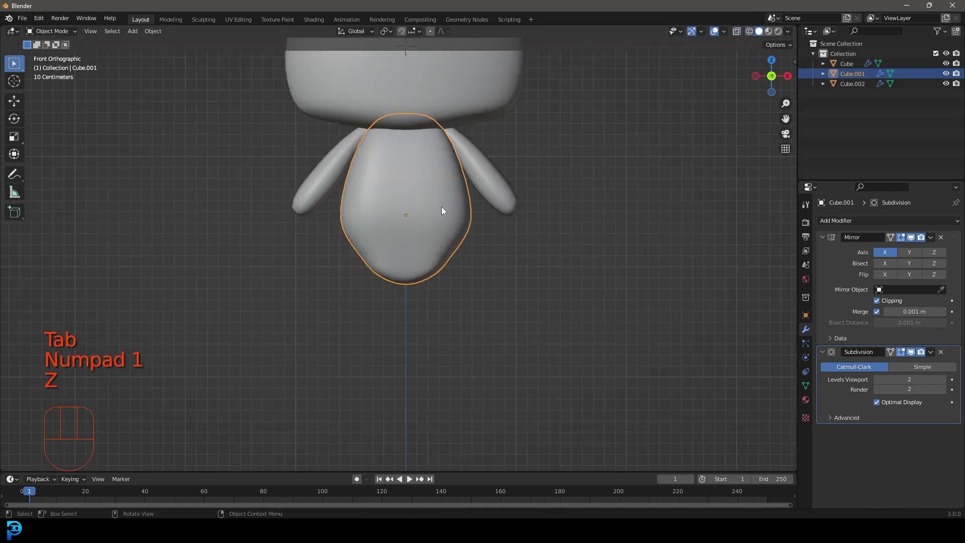
Step: Duplicate the arms object and rotate the copy to hang straight down below the body as legs
{"action": "left_click", "coordinate": [506, 180]}
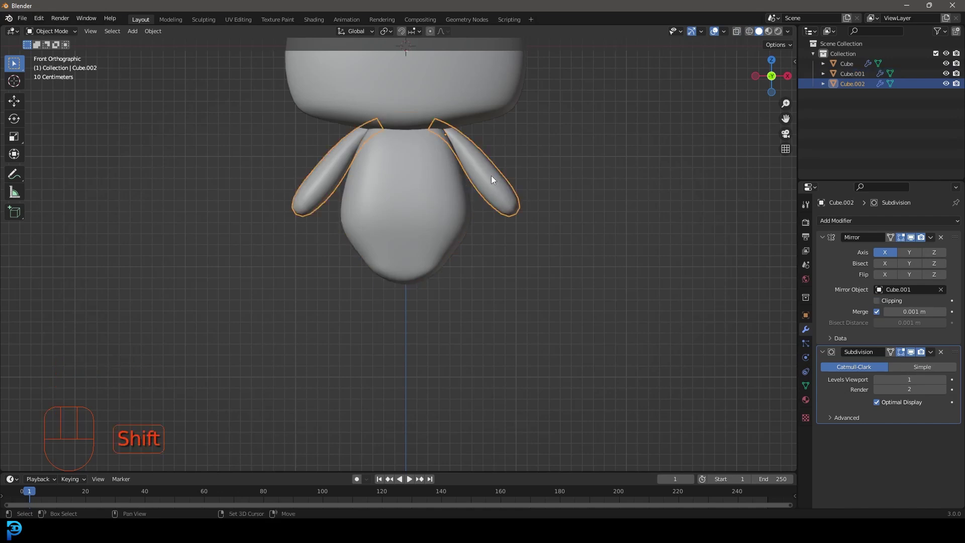
{"action": "key", "text": "shift+d"}
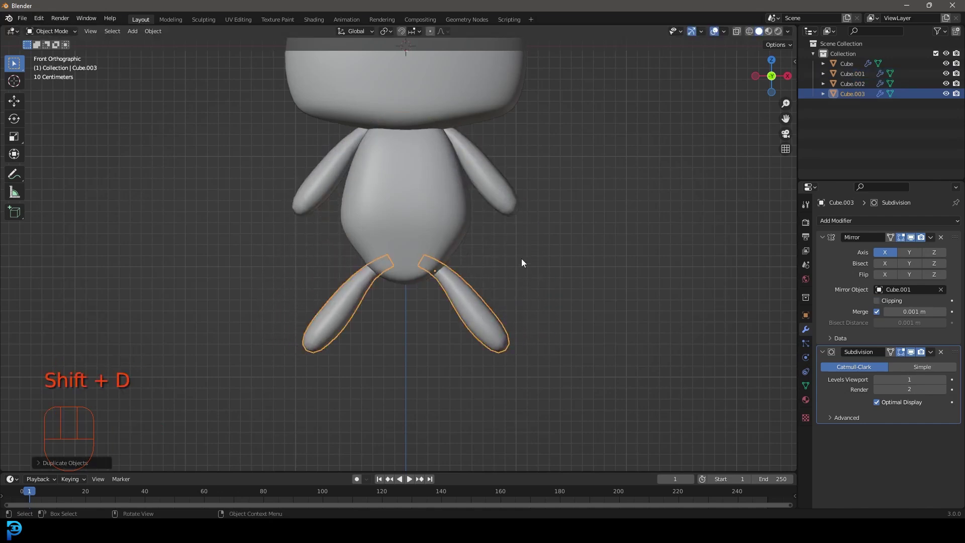
{"action": "key", "text": "r"}
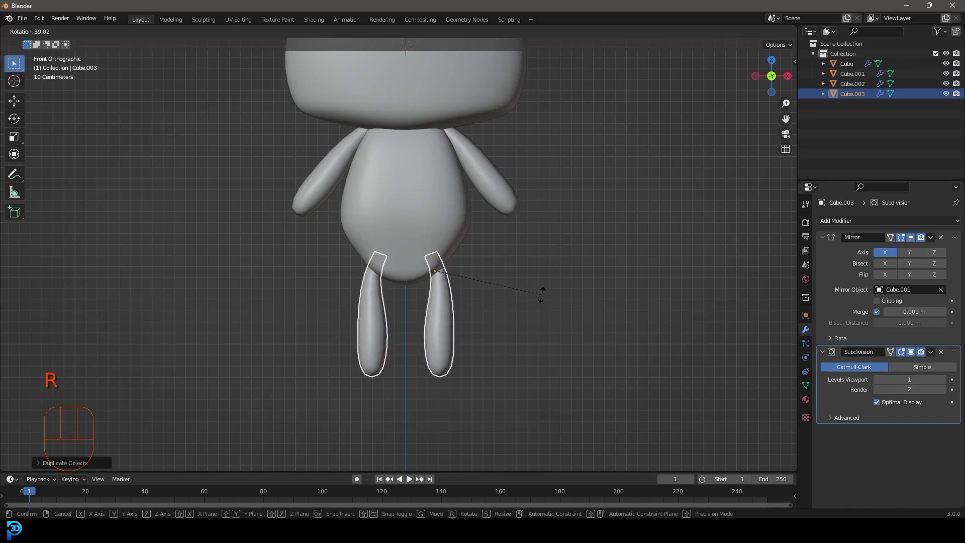
{"action": "left_click_drag", "start_coordinate": [477, 320], "coordinate": [468, 236]}
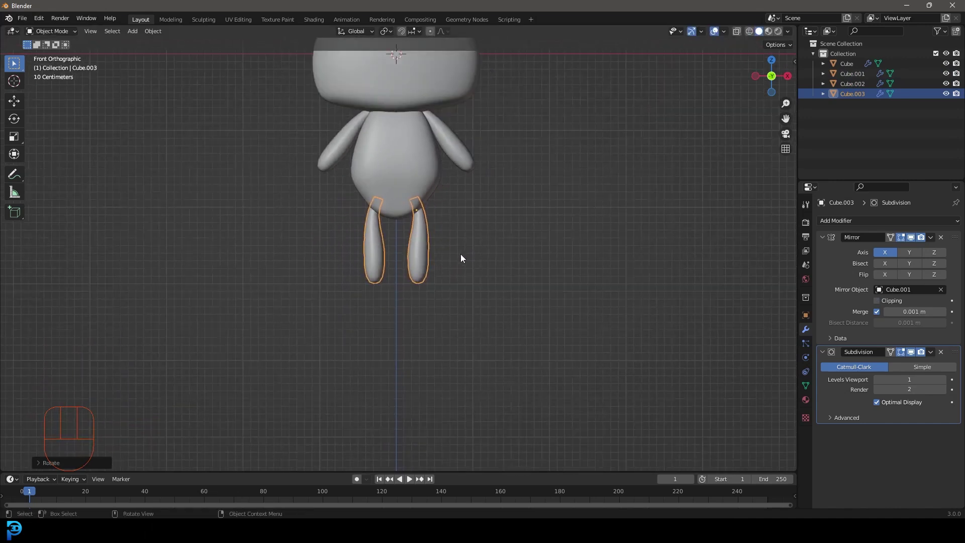
{"action": "left_click_drag", "start_coordinate": [426, 196], "coordinate": [437, 234]}
Step: In Edit Mode on the legs, extend the leg top upward toward the hips
{"action": "key", "text": "Tab"}
{"action": "key", "text": "z"}
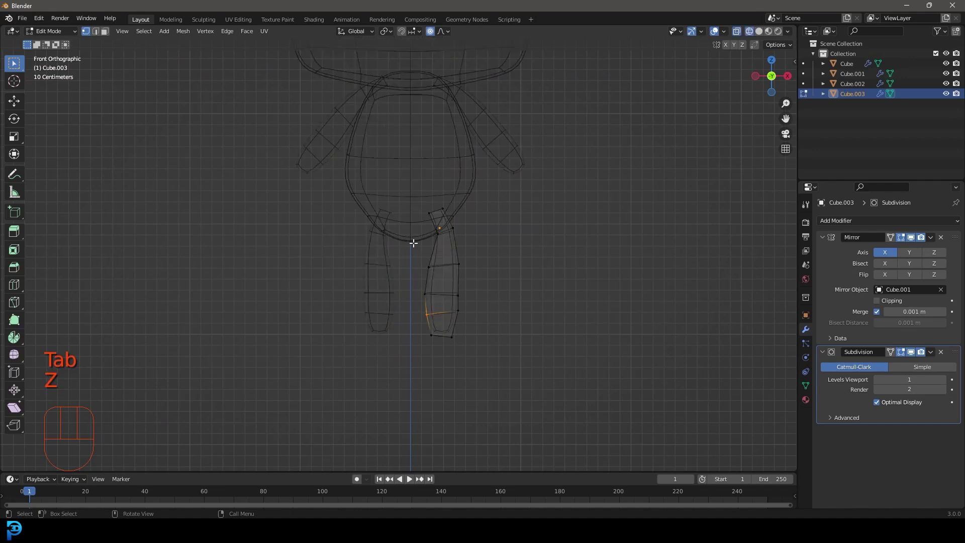
{"action": "left_click_drag", "start_coordinate": [440, 226], "coordinate": [473, 191]}
{"action": "key", "text": "r"}
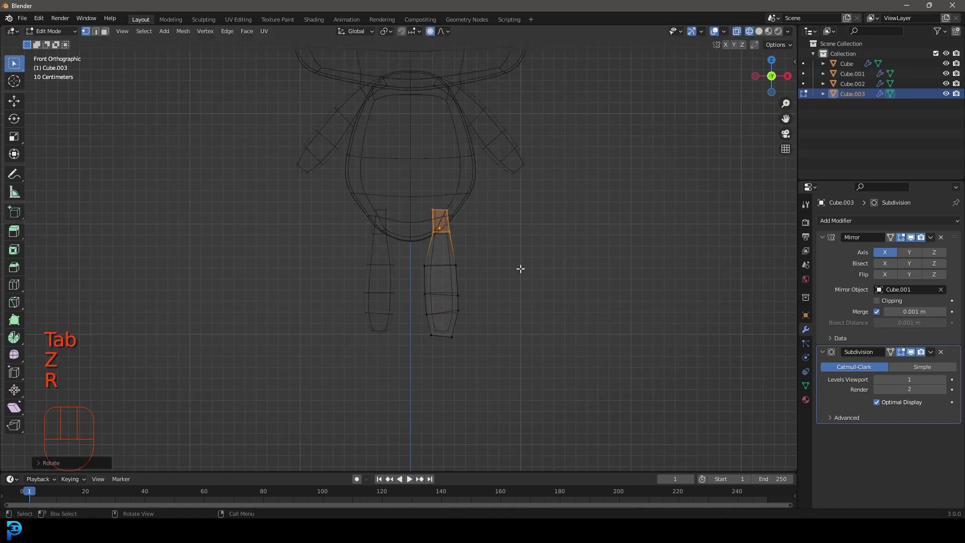
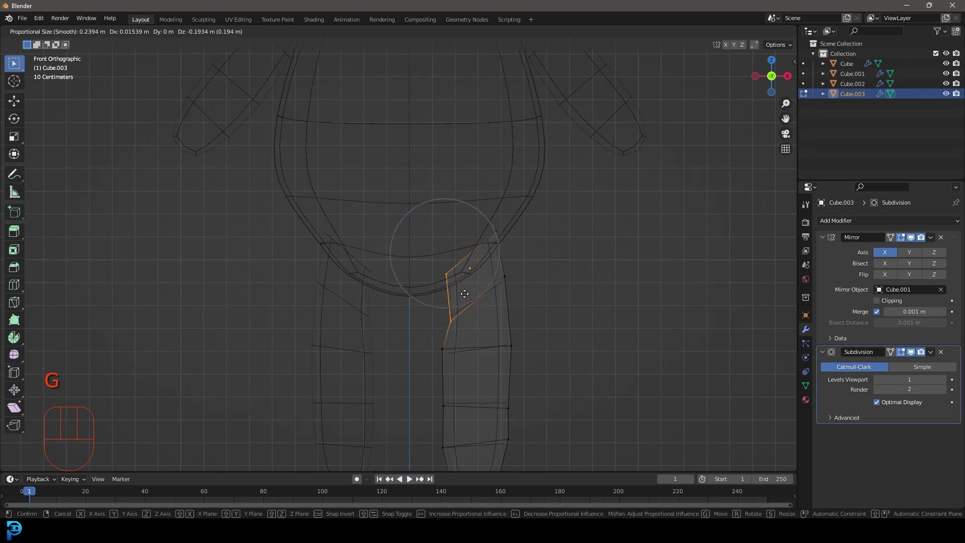
Step: Move the top thigh vertices outward with proportional editing to widen the upper thigh
{"action": "left_click", "coordinate": [450, 236]}
{"action": "key", "text": "g"}
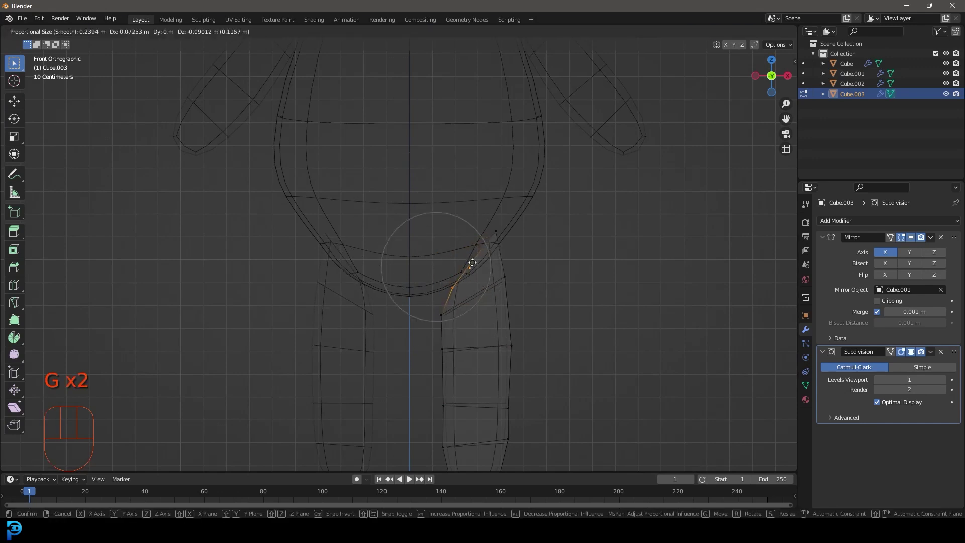
{"action": "left_click", "coordinate": [505, 245]}
{"action": "key", "text": "g"}
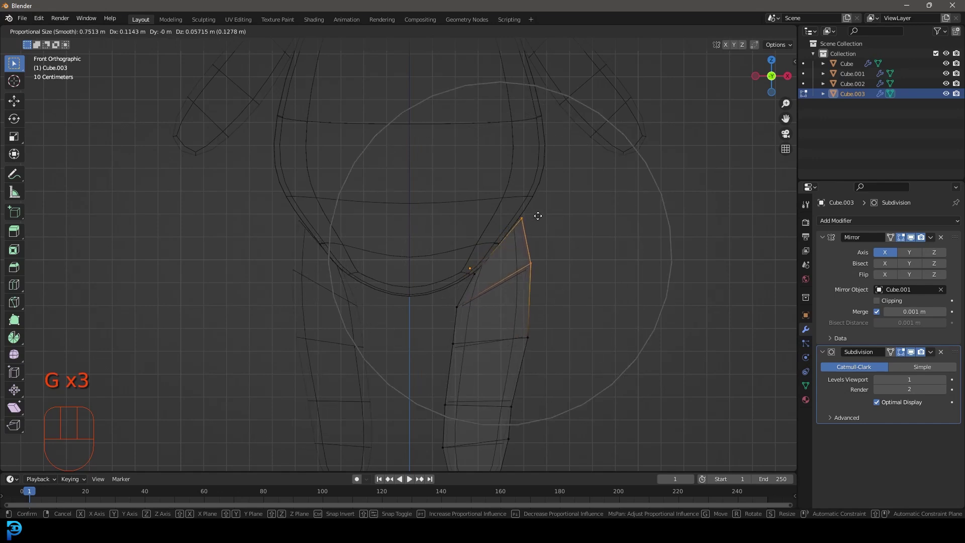
{"action": "left_click_drag", "start_coordinate": [537, 315], "coordinate": [535, 293]}
{"action": "key", "text": "z"}
{"action": "key", "text": "Tab"}
{"action": "key", "text": "alt+a"}
{"action": "middle_click", "coordinate": [447, 231]}
Step: Scale the lower leg loops wider sideways into a thicker, foot-like end
{"action": "key", "text": "Tab"}
{"action": "key", "text": "z"}
{"action": "key", "text": "alt+a"}
{"action": "left_click_drag", "start_coordinate": [412, 330], "coordinate": [470, 307]}
{"action": "key", "text": "s"}
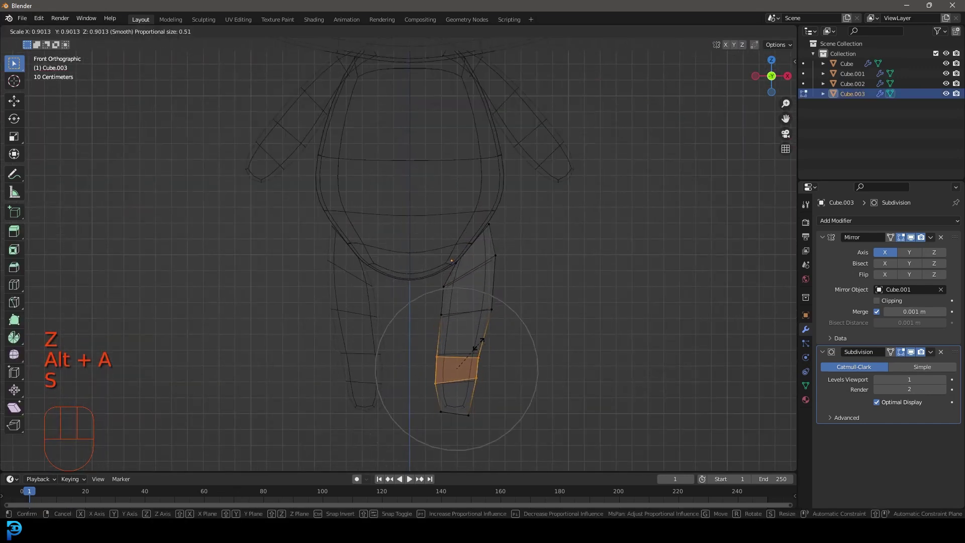
{"action": "key", "text": "s"}
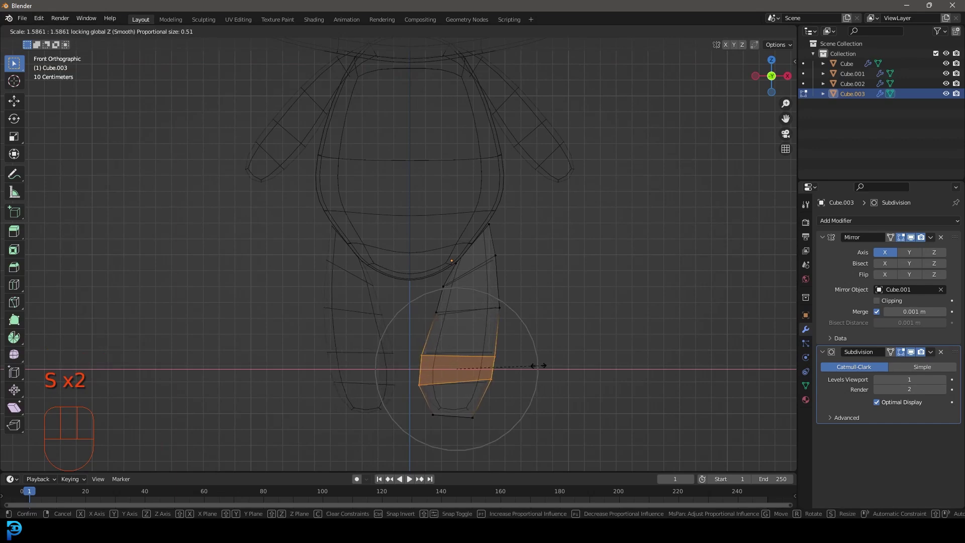
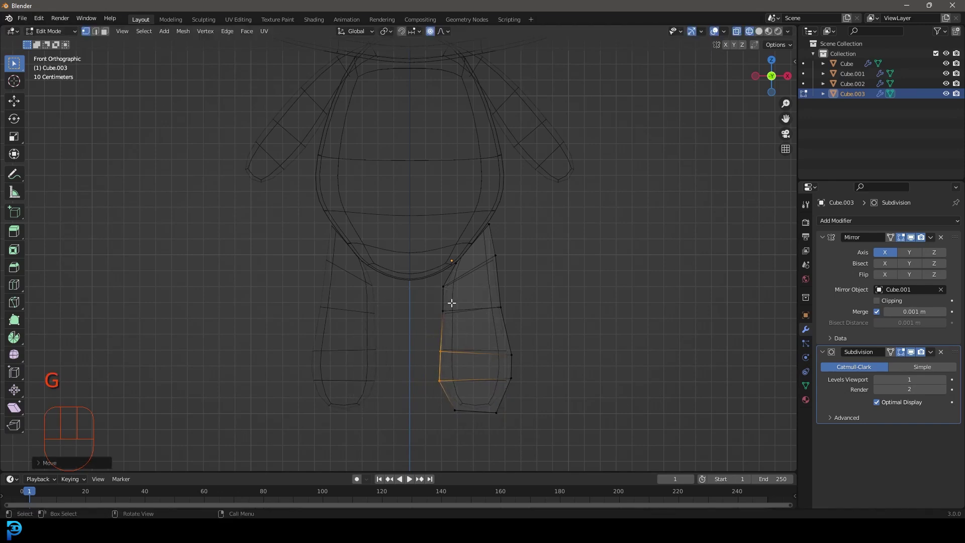
{"action": "left_click", "coordinate": [457, 258]}
{"action": "key", "text": "g"}
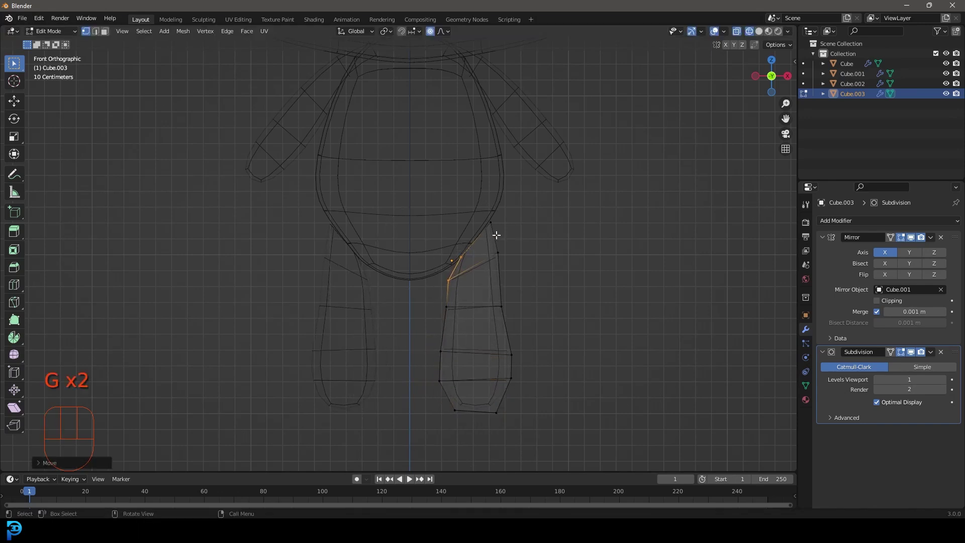
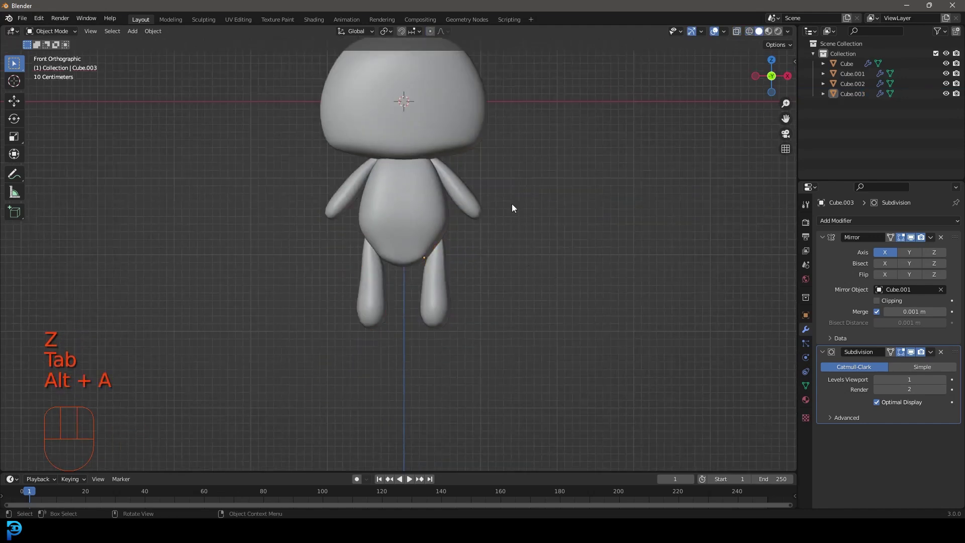
Step: Move the foot loop down along Z to lengthen the legs
{"action": "middle_click", "coordinate": [456, 174]}
{"action": "key", "text": "Tab"}
{"action": "key", "text": "z"}
{"action": "left_click", "coordinate": [470, 352]}
{"action": "key", "text": "g"}
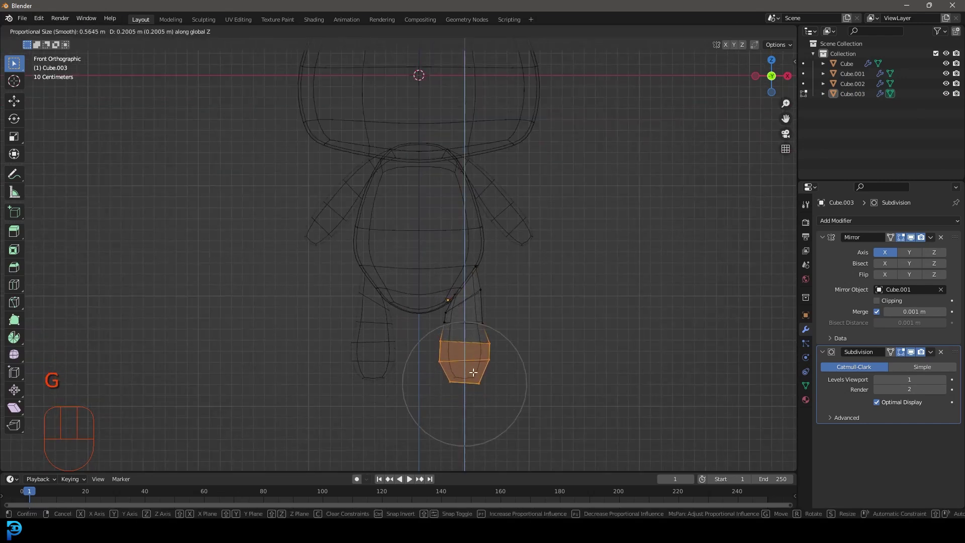
{"action": "key", "text": "Tab"}
{"action": "key", "text": "z"}
{"action": "left_click_drag", "start_coordinate": [464, 275], "coordinate": [476, 311]}
{"action": "left_click_drag", "start_coordinate": [539, 207], "coordinate": [488, 217]}
Step: Select every part of the teddy and lift it along Z so its feet rest on the ground line
{"action": "key", "text": "KP_1"}
{"action": "key", "text": "a"}
{"action": "left_click_drag", "start_coordinate": [481, 255], "coordinate": [494, 303]}
{"action": "key", "text": "g"}
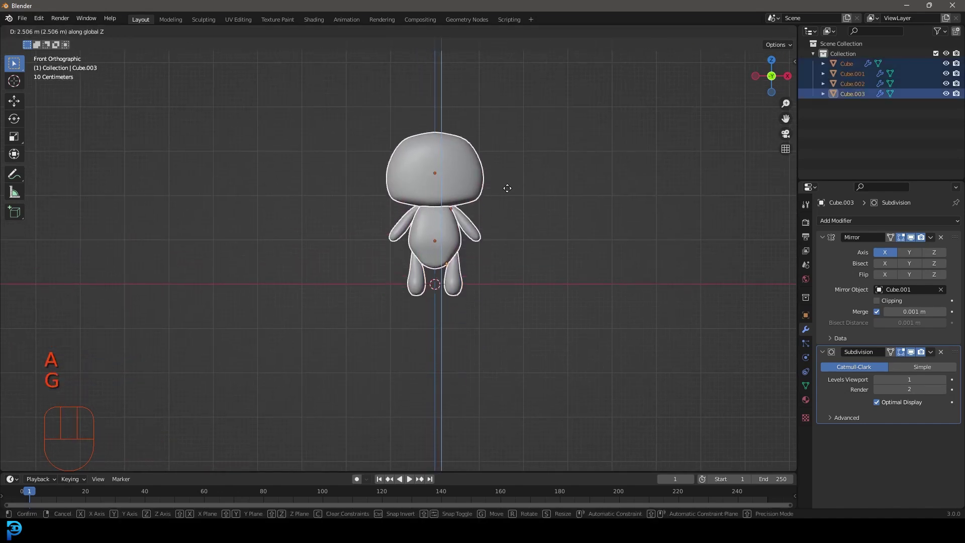
{"action": "left_click_drag", "start_coordinate": [552, 196], "coordinate": [487, 217]}
{"action": "key", "text": "KP_1"}
{"action": "key", "text": "alt+a"}
{"action": "middle_click", "coordinate": [444, 238]}
{"action": "left_click", "coordinate": [473, 275]}
{"action": "left_click_drag", "start_coordinate": [495, 79], "coordinate": [445, 148]}
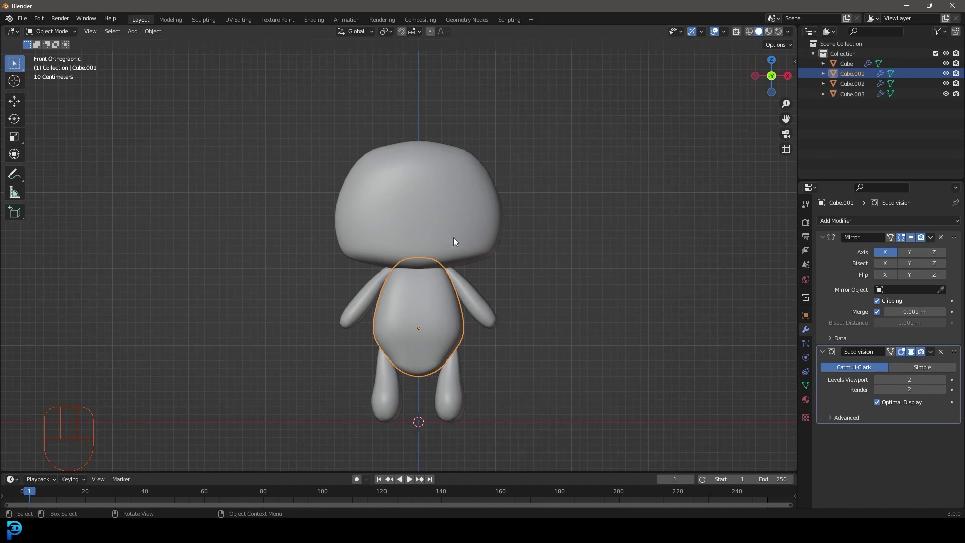
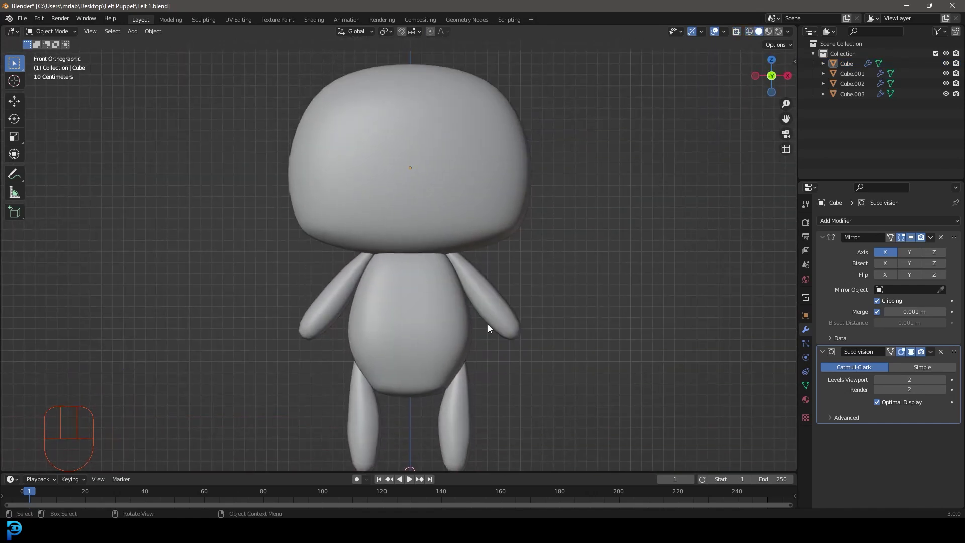
Step: Inspect the finished figure from the front and bring up the Add > Mesh menu
{"action": "key", "text": "alt+a"}
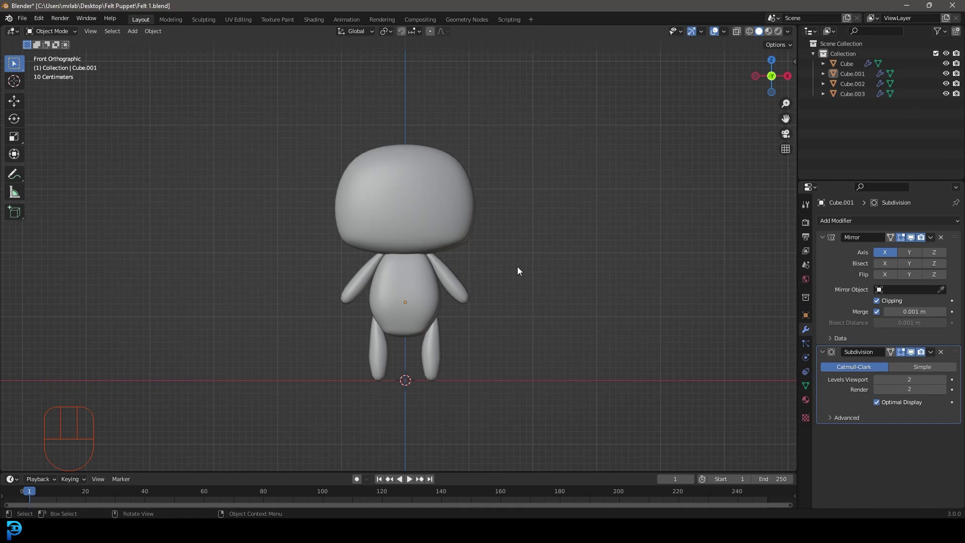
{"action": "middle_click", "coordinate": [489, 273]}
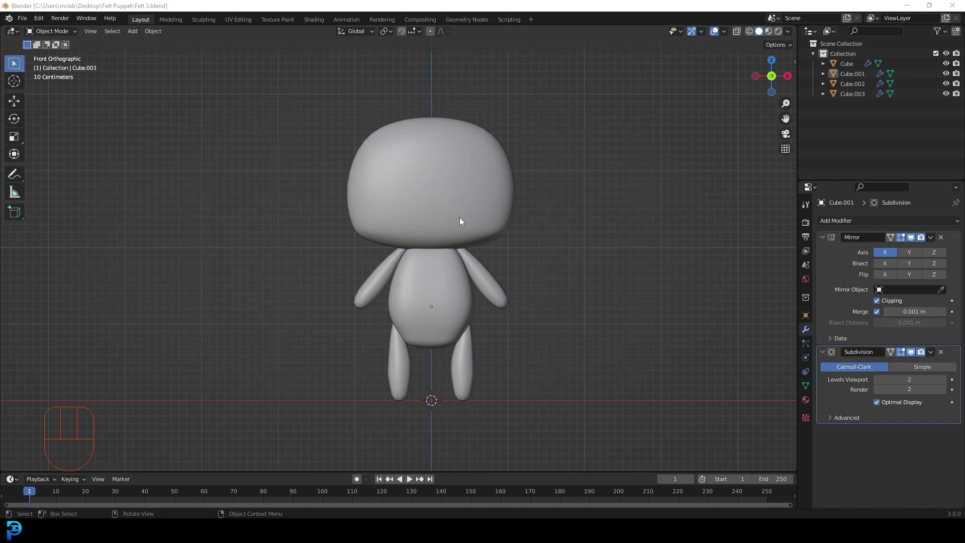
{"action": "left_click_drag", "start_coordinate": [489, 123], "coordinate": [475, 168]}
{"action": "key", "text": "KP_1"}
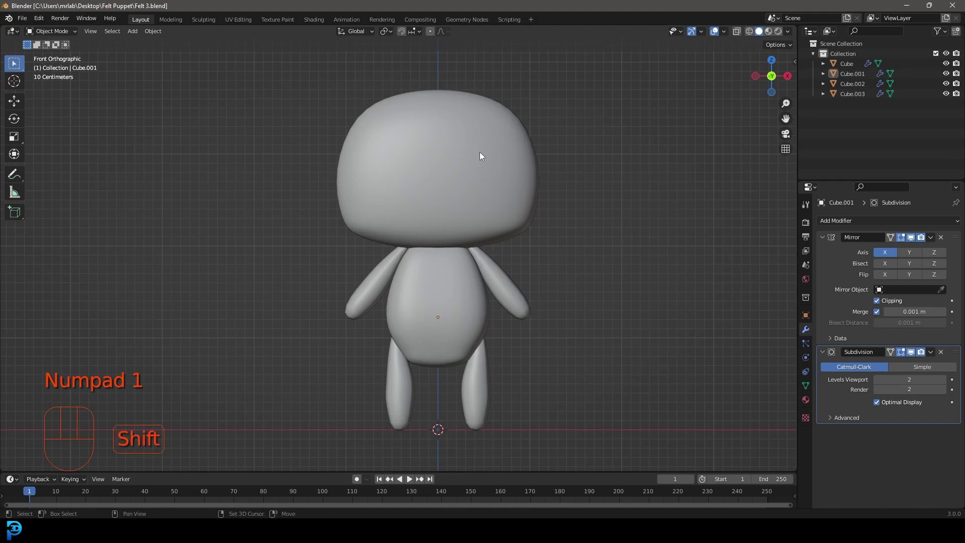
{"action": "key", "text": "shift+a"}
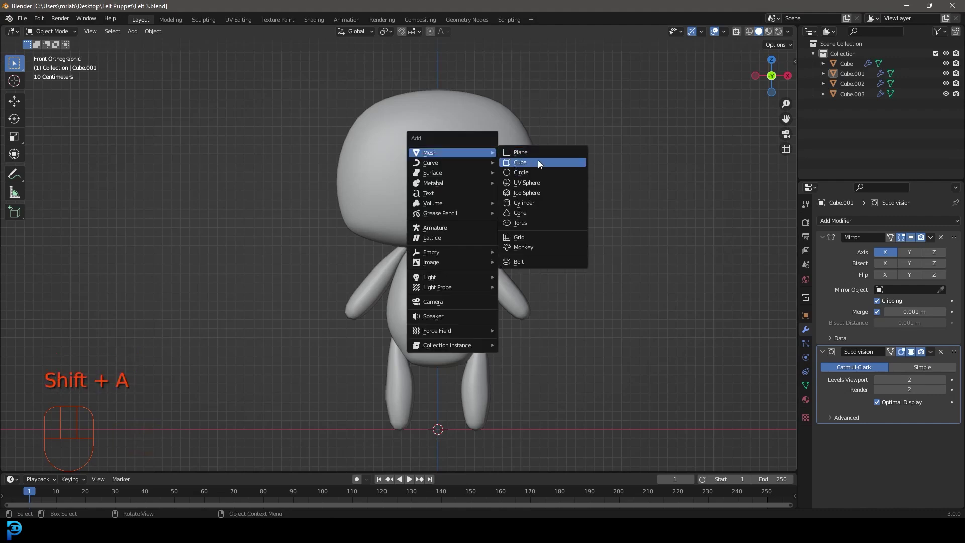
Step: Add a small cube above the head, mirror it across the head and tilt it as the start of an ear
{"action": "key", "text": "g"}
{"action": "key", "text": "s"}
{"action": "left_click_drag", "start_coordinate": [521, 163], "coordinate": [521, 198]}
{"action": "left_click_drag", "start_coordinate": [843, 222], "coordinate": [772, 338]}
{"action": "left_click", "coordinate": [946, 295]}
{"action": "left_click_drag", "start_coordinate": [540, 205], "coordinate": [521, 252]}
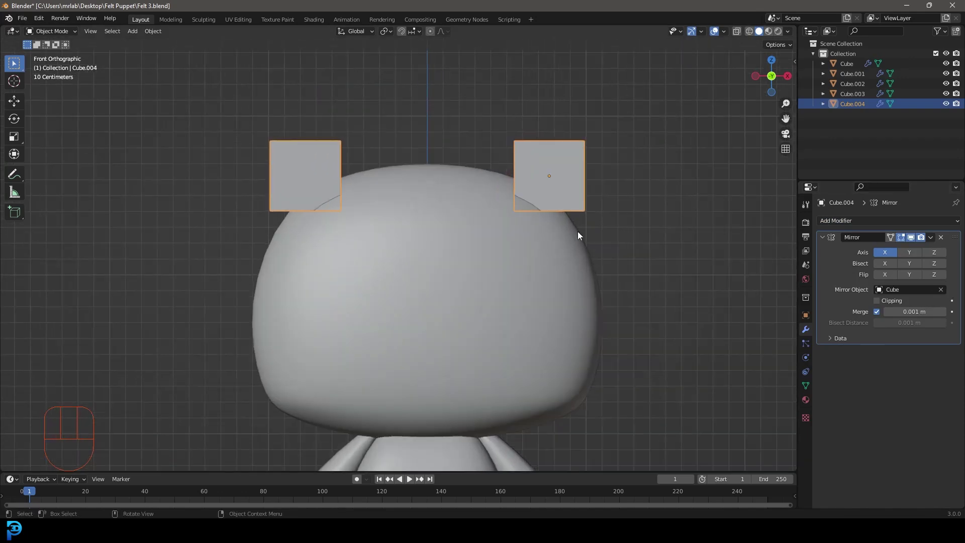
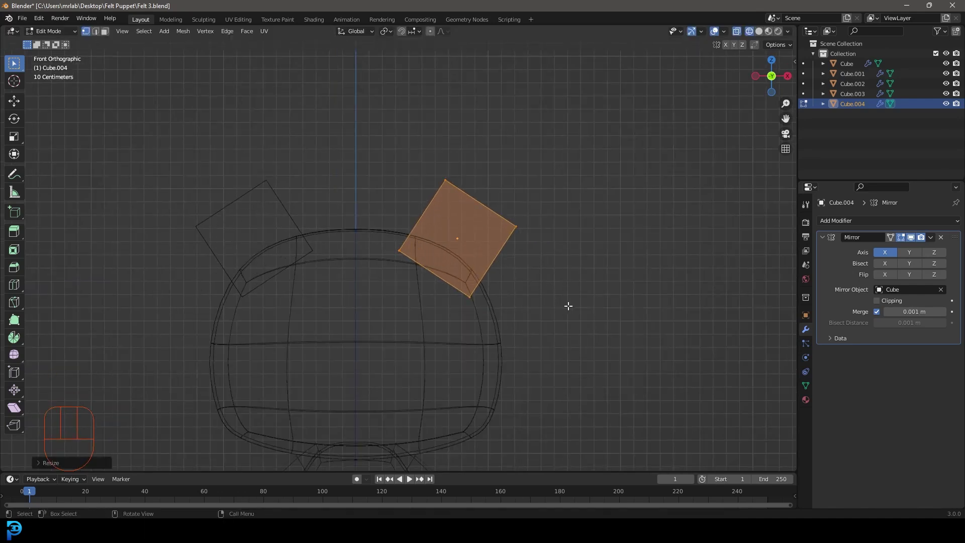
Step: From the side view flatten the ear block along Y into a thin slab, add a Subdivision Surface modifier and start two loop cuts
{"action": "key", "text": "KP_3"}
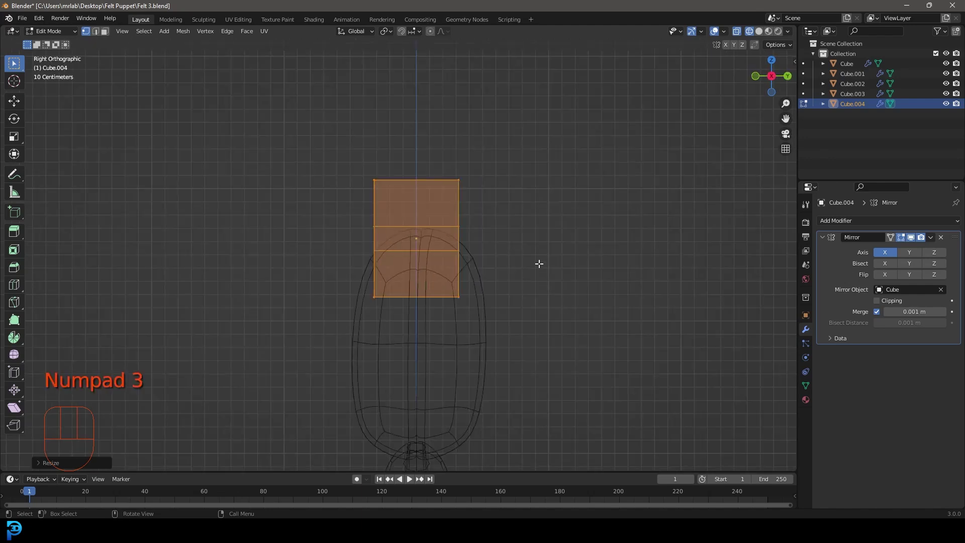
{"action": "key", "text": "s"}
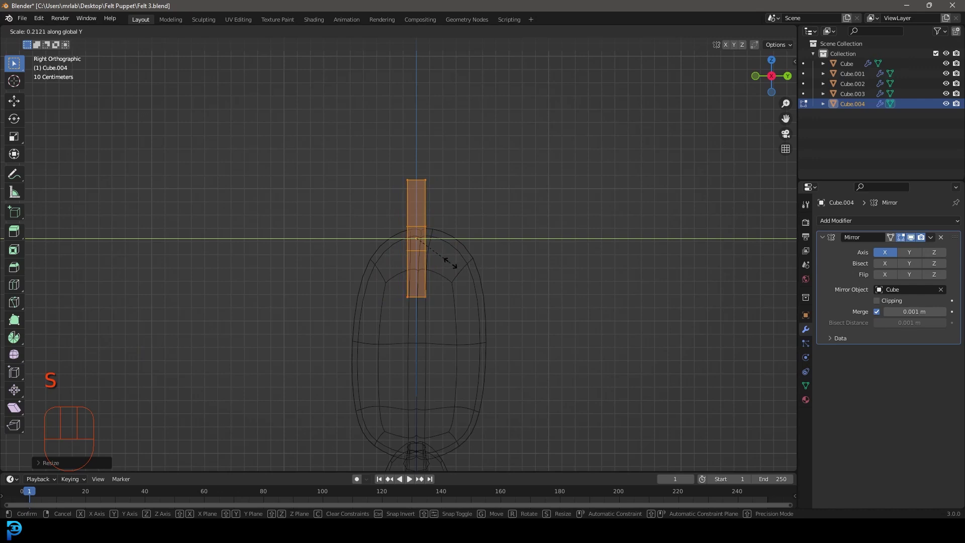
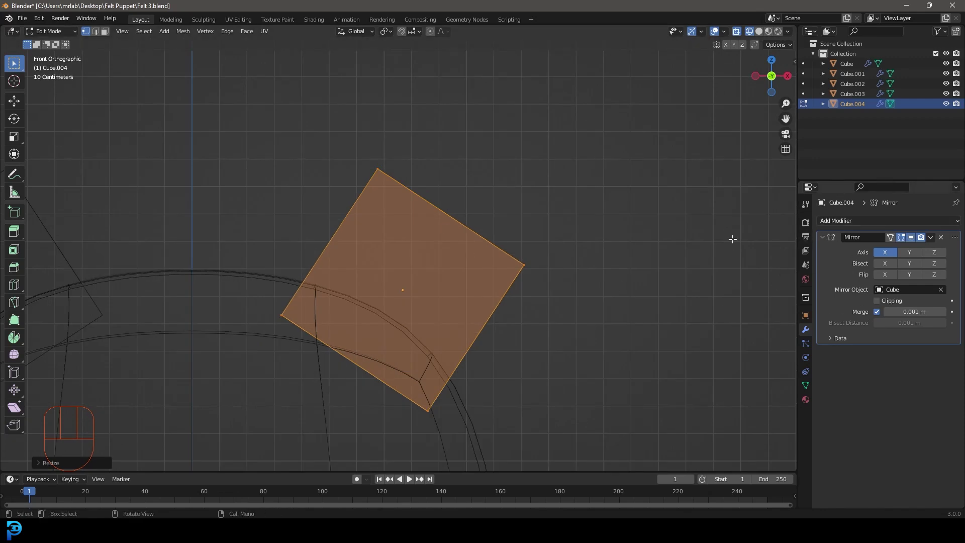
{"action": "left_click_drag", "start_coordinate": [855, 219], "coordinate": [791, 399]}
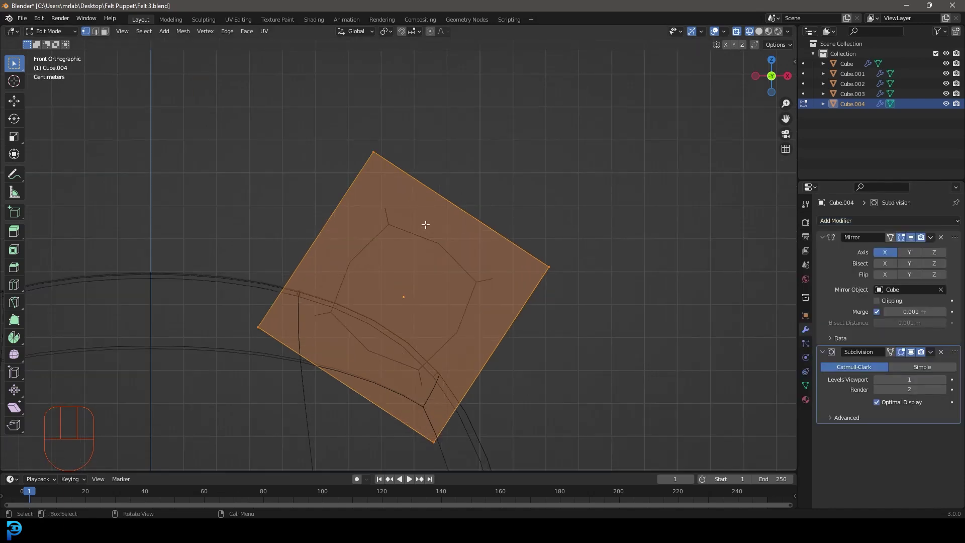
{"action": "key", "text": "ctrl+r"}
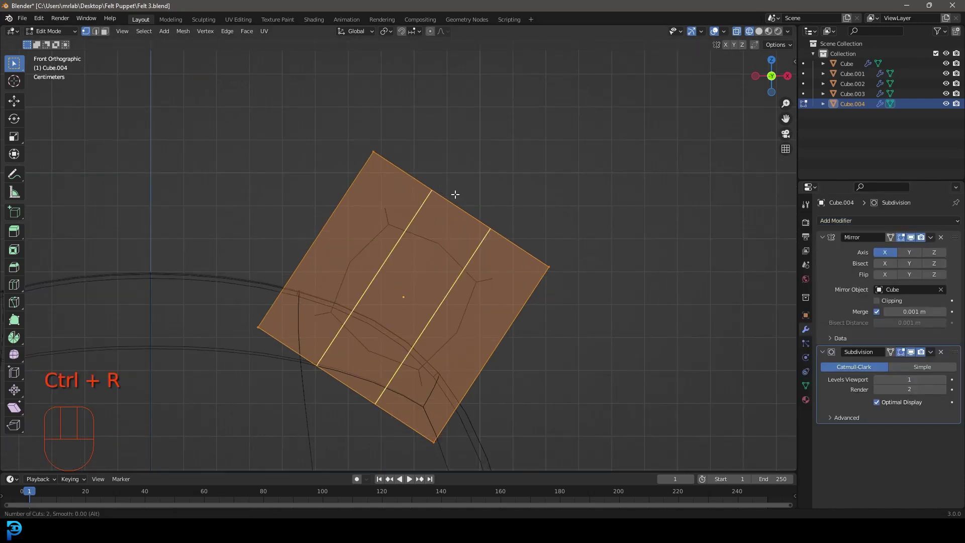
Step: Confirm the pair of edge loops and add a second set of loop cuts crossing the ear
{"action": "left_click_drag", "start_coordinate": [455, 254], "coordinate": [490, 231]}
{"action": "key", "text": "g"}
{"action": "key", "text": "ctrl+r"}
{"action": "left_click", "coordinate": [296, 260]}
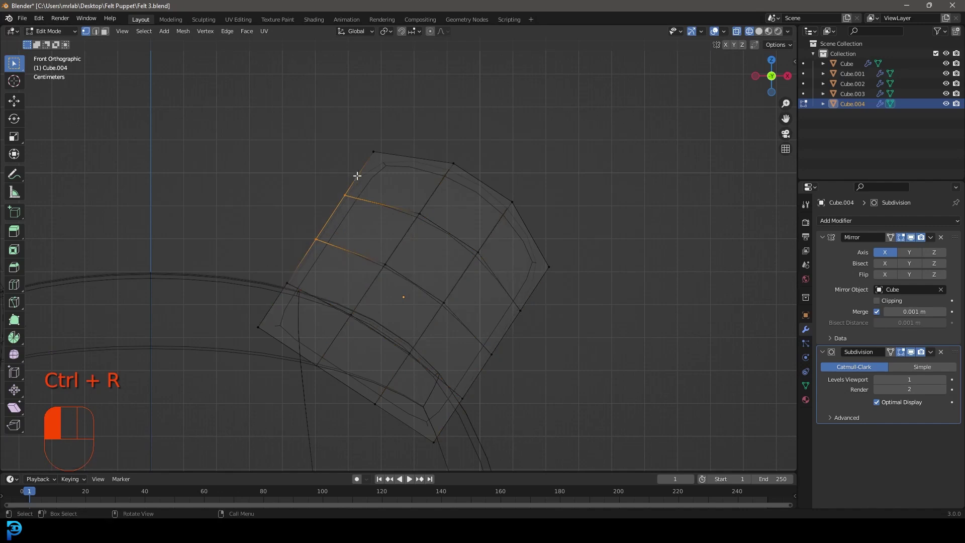
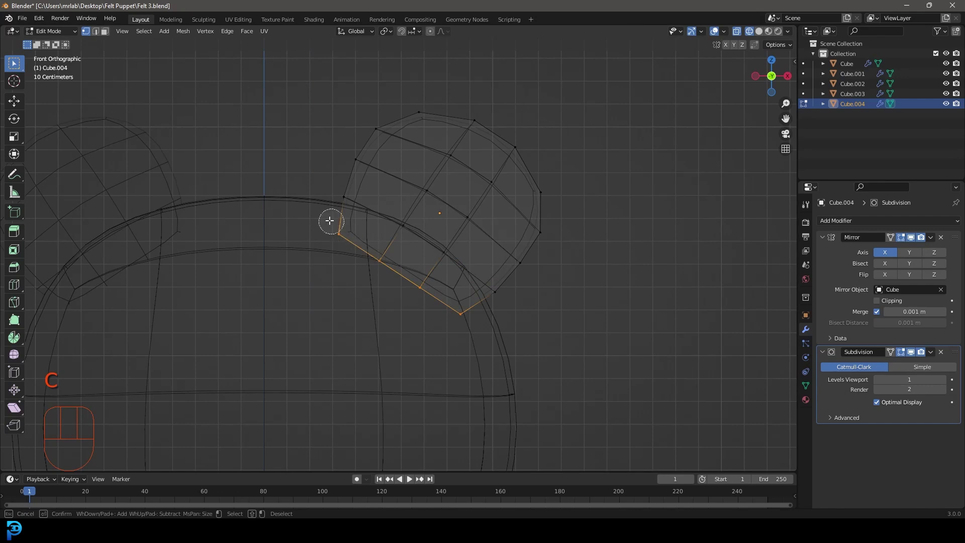
Step: Round off the ear's base edges and add an edge loop down the ear's middle
{"action": "left_click_drag", "start_coordinate": [432, 290], "coordinate": [483, 262]}
{"action": "key", "text": "x"}
{"action": "left_click_drag", "start_coordinate": [523, 196], "coordinate": [446, 240]}
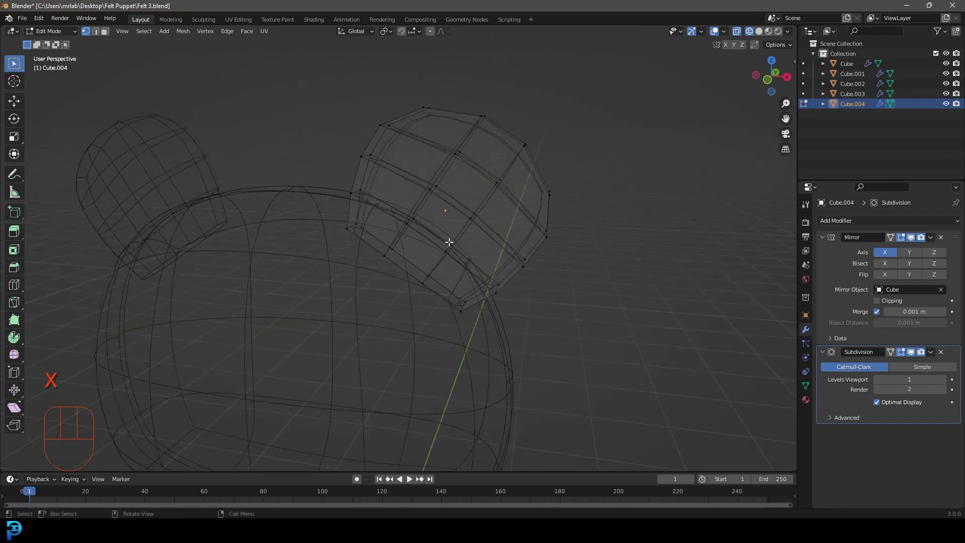
{"action": "key", "text": "z"}
{"action": "left_click_drag", "start_coordinate": [561, 200], "coordinate": [490, 214]}
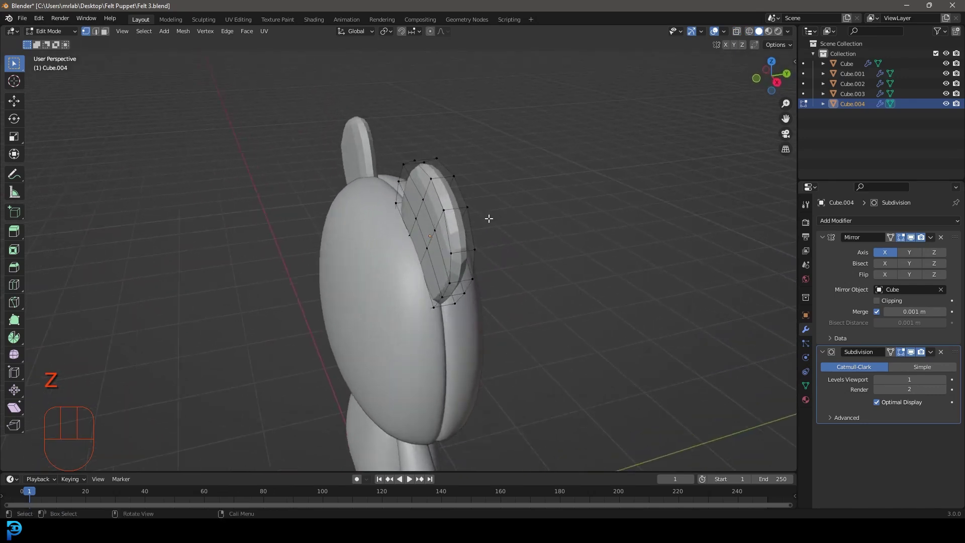
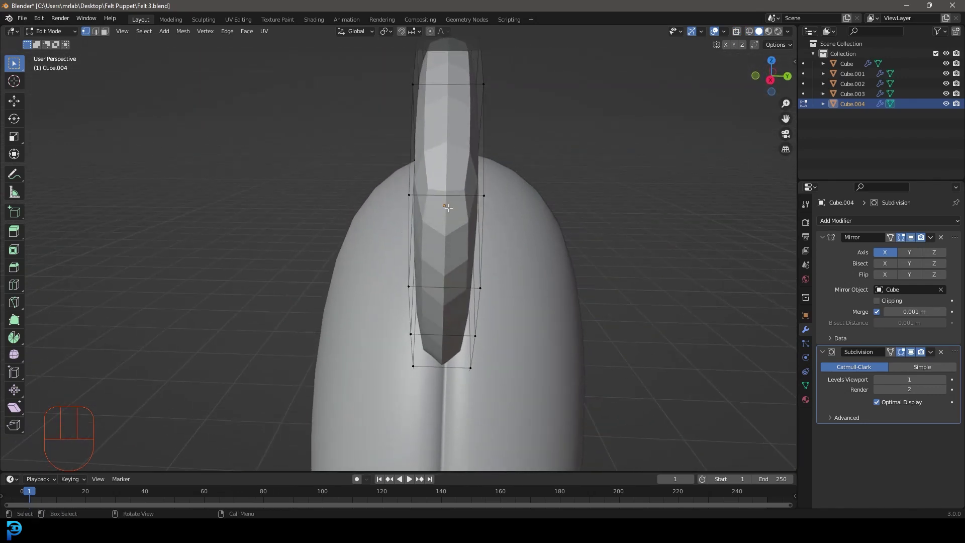
{"action": "key", "text": "ctrl+r"}
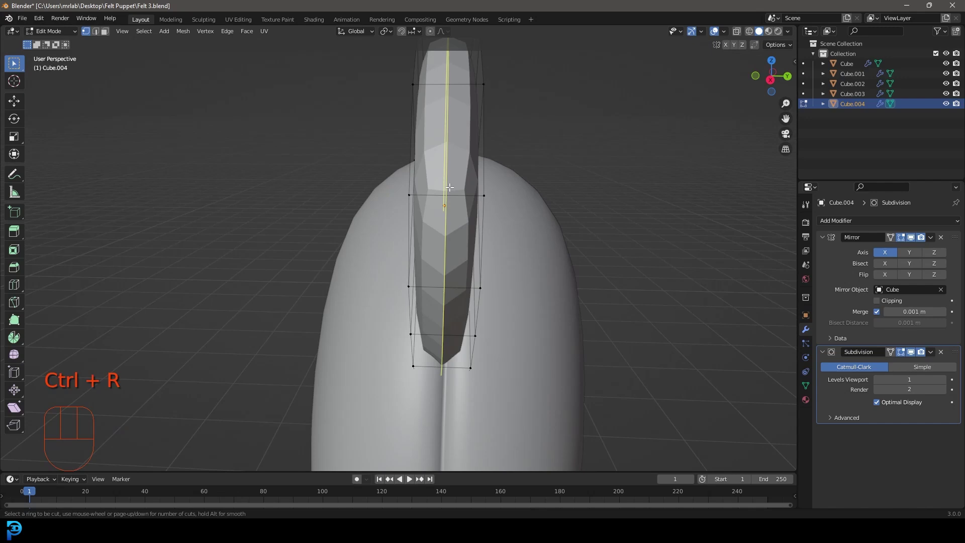
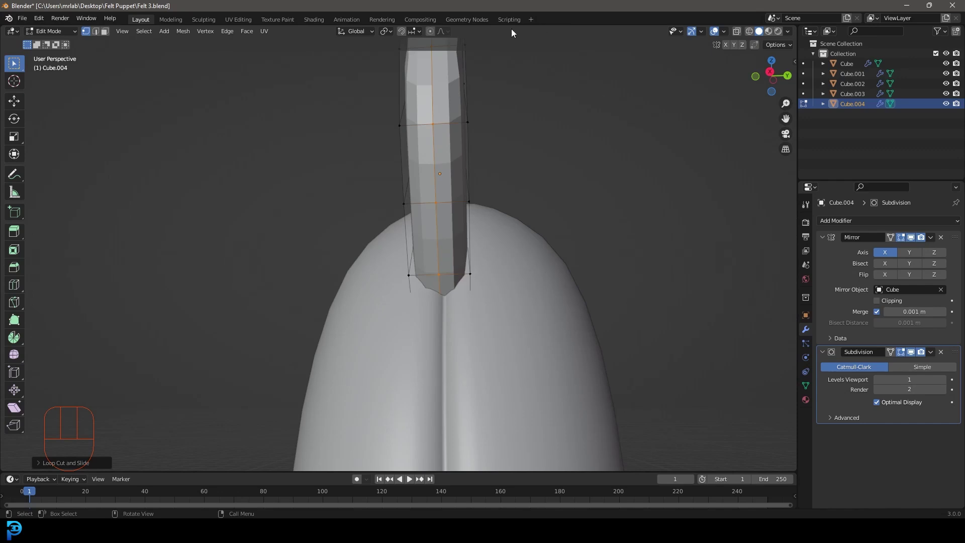
Step: With proportional editing scale the centre loop along Y so the ear is thicker in the middle than at the rim
{"action": "left_click", "coordinate": [432, 34]}
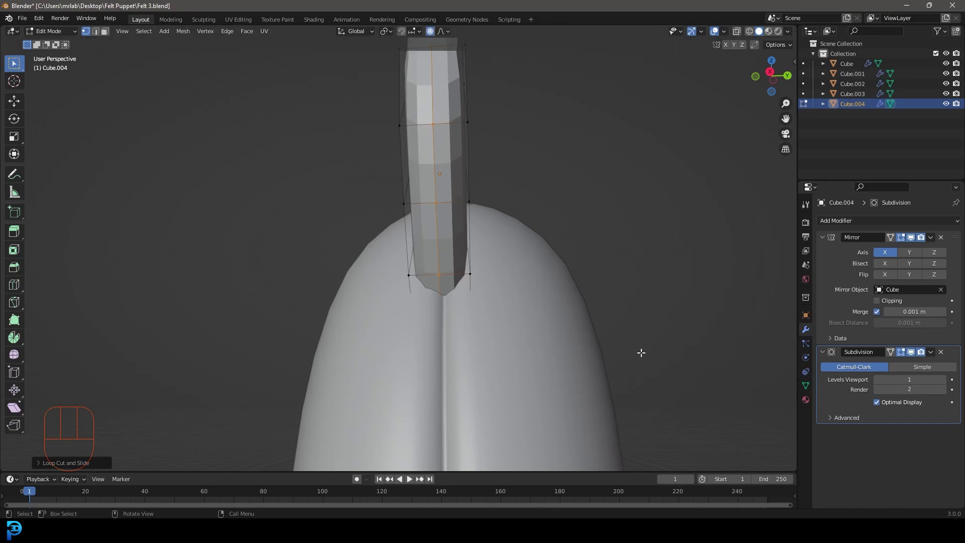
{"action": "key", "text": "s"}
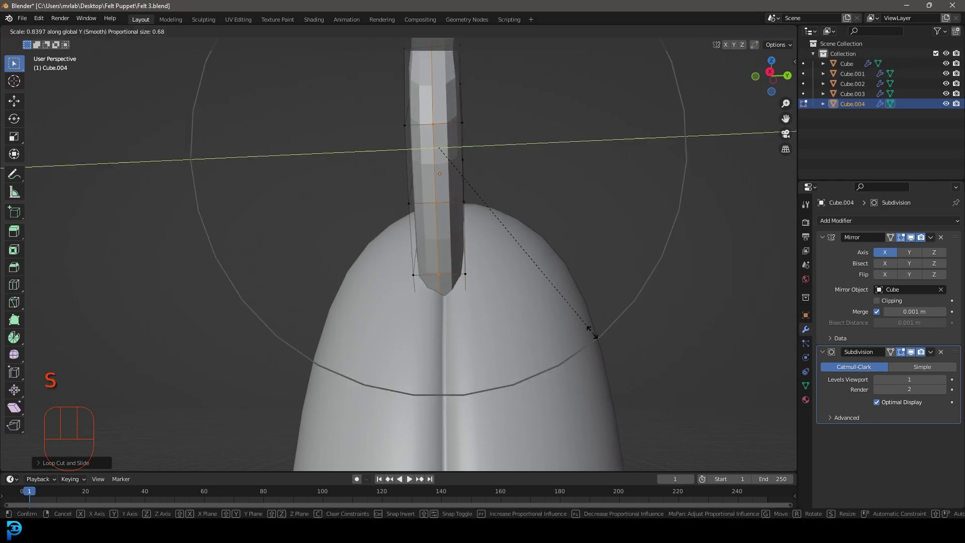
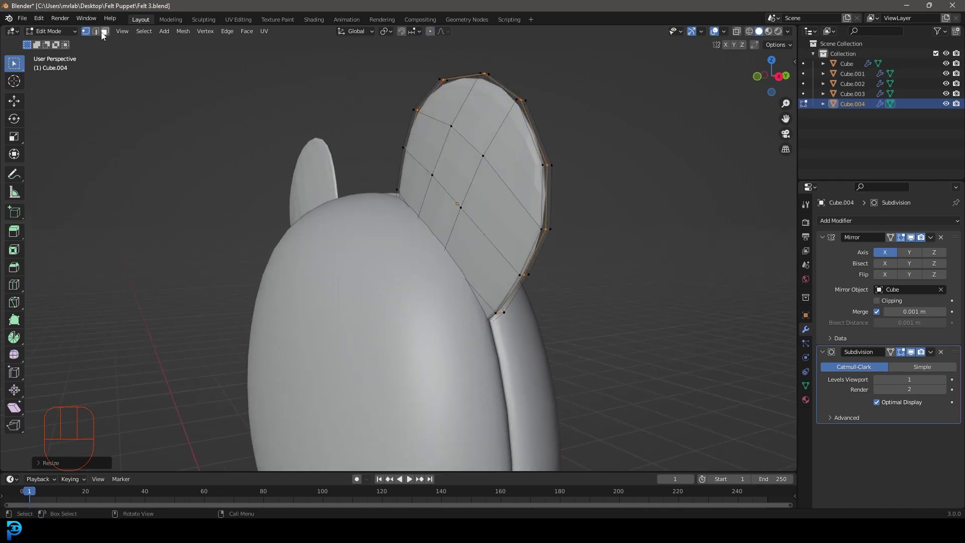
{"action": "left_click", "coordinate": [107, 32]}
{"action": "middle_click", "coordinate": [364, 181]}
{"action": "key", "text": "KP_1"}
{"action": "key", "text": "alt+a"}
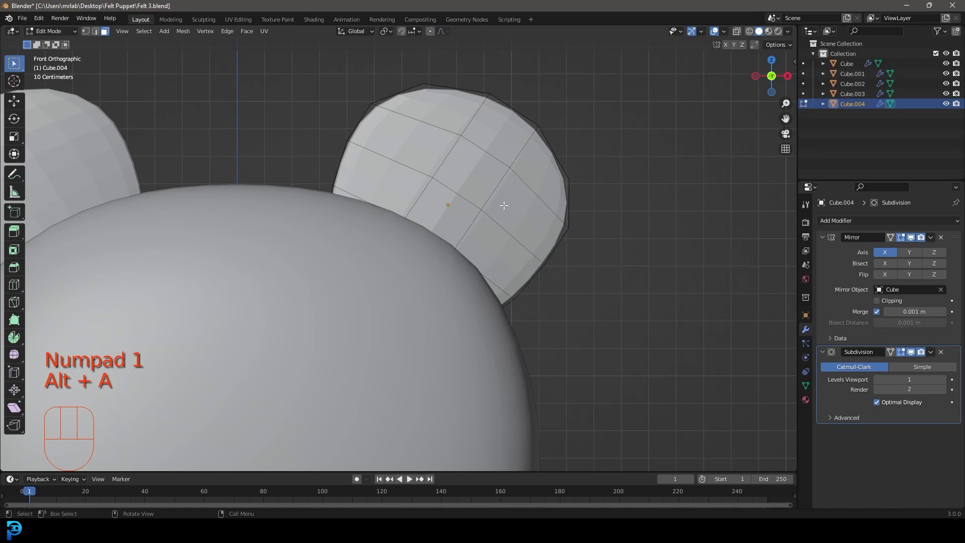
Step: Circle-select the faces across the ear's base to sink it into the head
{"action": "key", "text": "c"}
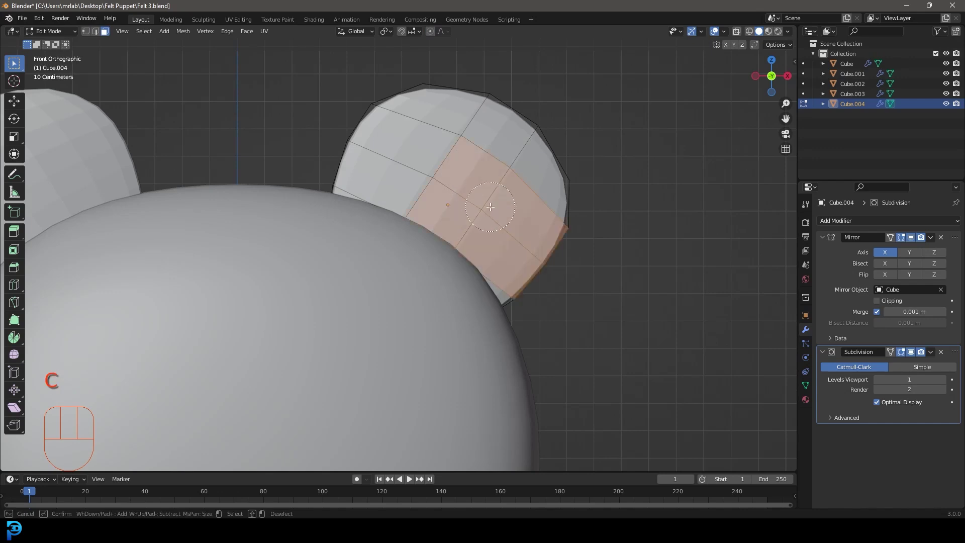
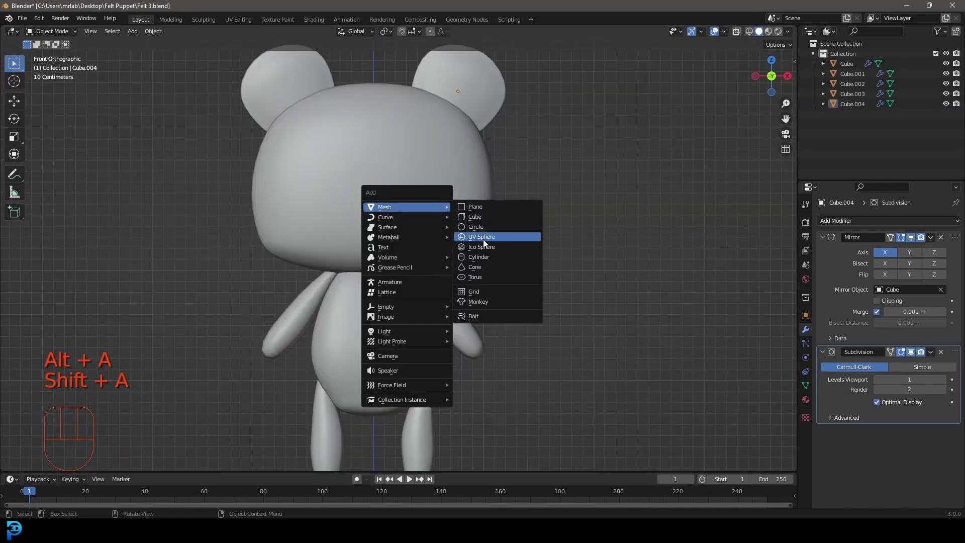
Step: Add a UV sphere, shrink it to eye size and push it onto the face surface
{"action": "key", "text": "g"}
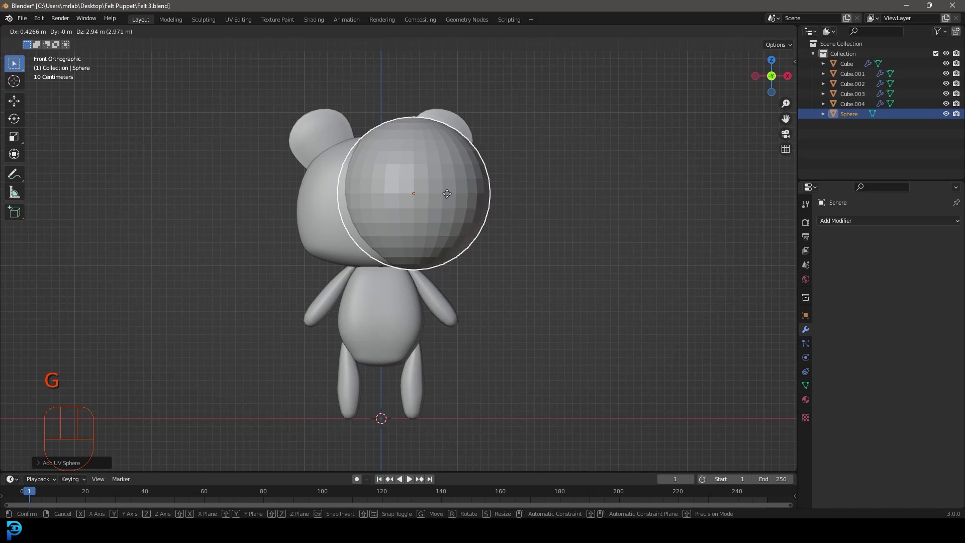
{"action": "key", "text": "s"}
{"action": "left_click_drag", "start_coordinate": [487, 205], "coordinate": [414, 215]}
{"action": "key", "text": "g"}
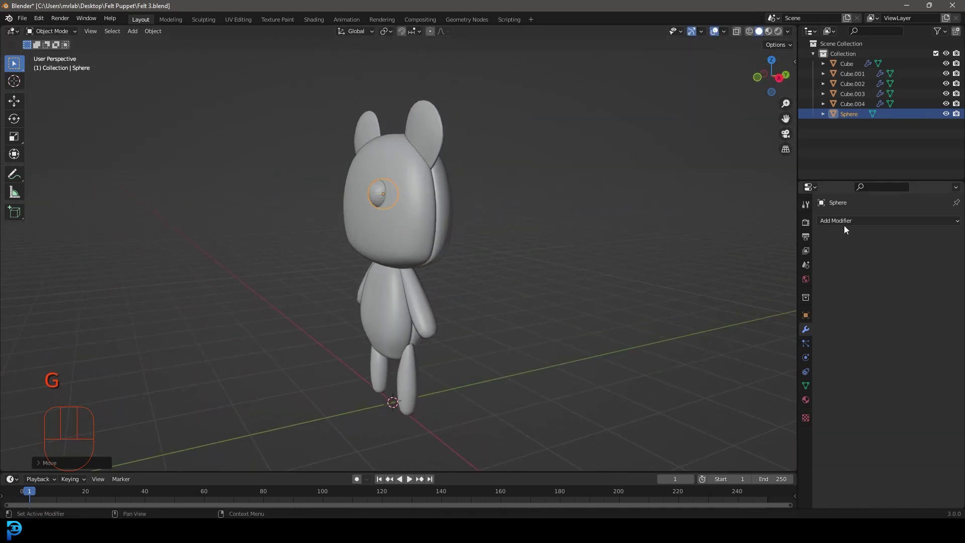
{"action": "left_click_drag", "start_coordinate": [840, 231], "coordinate": [825, 289]}
{"action": "left_click_drag", "start_coordinate": [844, 229], "coordinate": [778, 339]}
Step: Give the eye Subdivision and Mirror modifiers and shade it smooth
{"action": "left_click", "coordinate": [944, 373]}
{"action": "left_click_drag", "start_coordinate": [398, 184], "coordinate": [449, 183]}
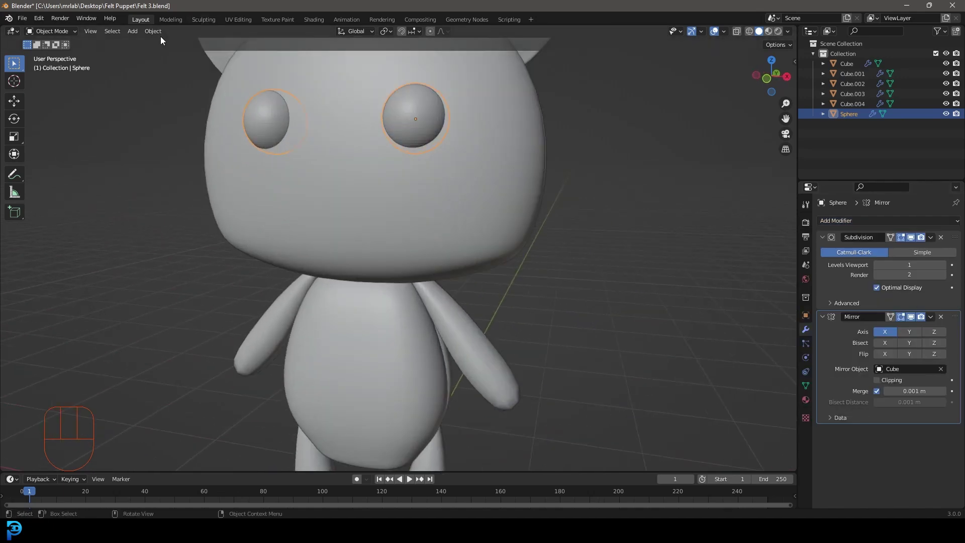
{"action": "right_click", "coordinate": [405, 123]}
{"action": "key", "text": "KP_1"}
{"action": "key", "text": "s"}
{"action": "left_click_drag", "start_coordinate": [512, 152], "coordinate": [493, 163]}
{"action": "key", "text": "g"}
Step: Fine-tune the eye's position, depth and size from the front view, then deselect it
{"action": "key", "text": "KP_1"}
{"action": "key", "text": "g"}
{"action": "left_click_drag", "start_coordinate": [473, 176], "coordinate": [436, 202]}
{"action": "key", "text": "g"}
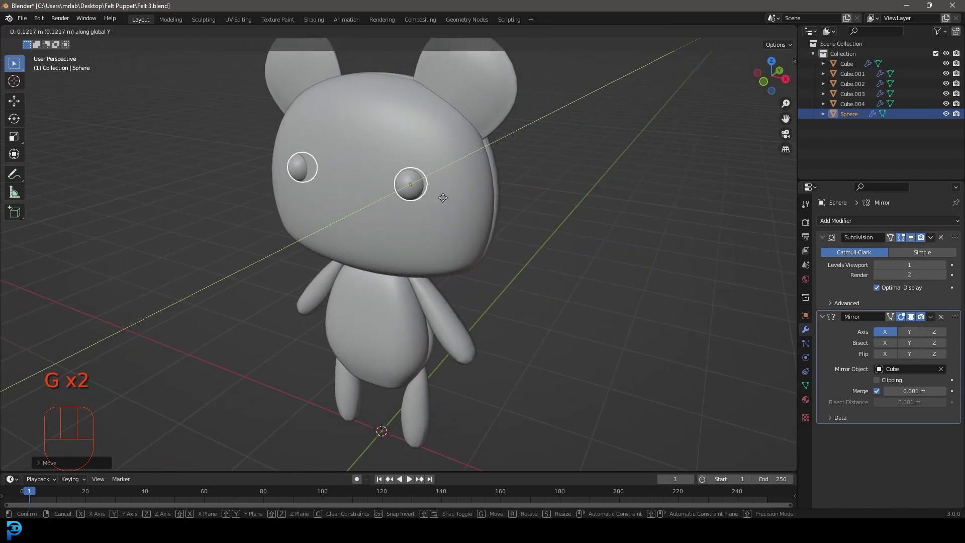
{"action": "key", "text": "KP_1"}
{"action": "key", "text": "alt+a"}
{"action": "key", "text": "g"}
{"action": "key", "text": "s"}
{"action": "key", "text": "alt+a"}
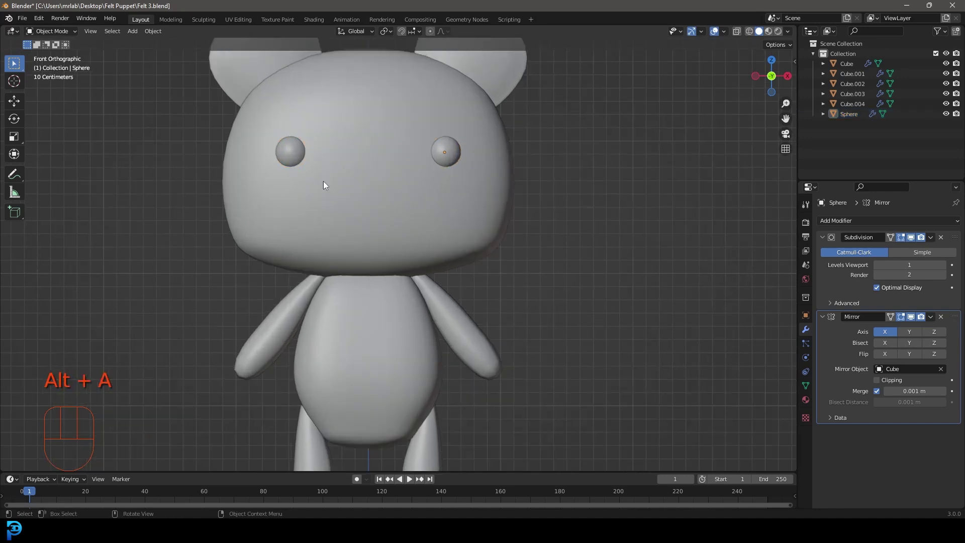
Step: Add a new cube at the head to become the muzzle
{"action": "key", "text": "shift+a"}
{"action": "left_click_drag", "start_coordinate": [510, 246], "coordinate": [437, 255]}
{"action": "key", "text": "KP_3"}
{"action": "key", "text": "g"}
{"action": "key", "text": "KP_1"}
Step: Scale the muzzle cube down and flatten it on Y from the side view against the lower face
{"action": "key", "text": "s"}
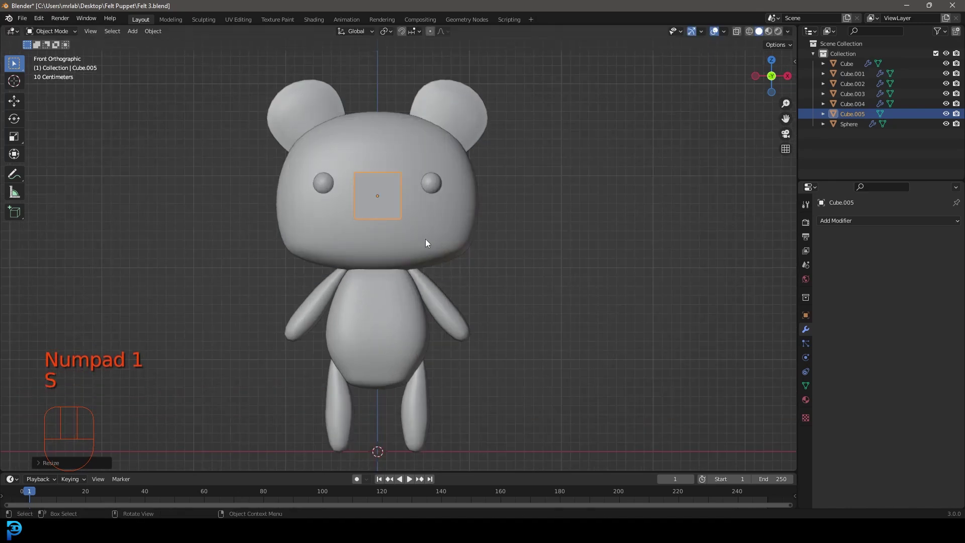
{"action": "left_click_drag", "start_coordinate": [463, 111], "coordinate": [477, 194]}
{"action": "left_click_drag", "start_coordinate": [554, 204], "coordinate": [473, 223]}
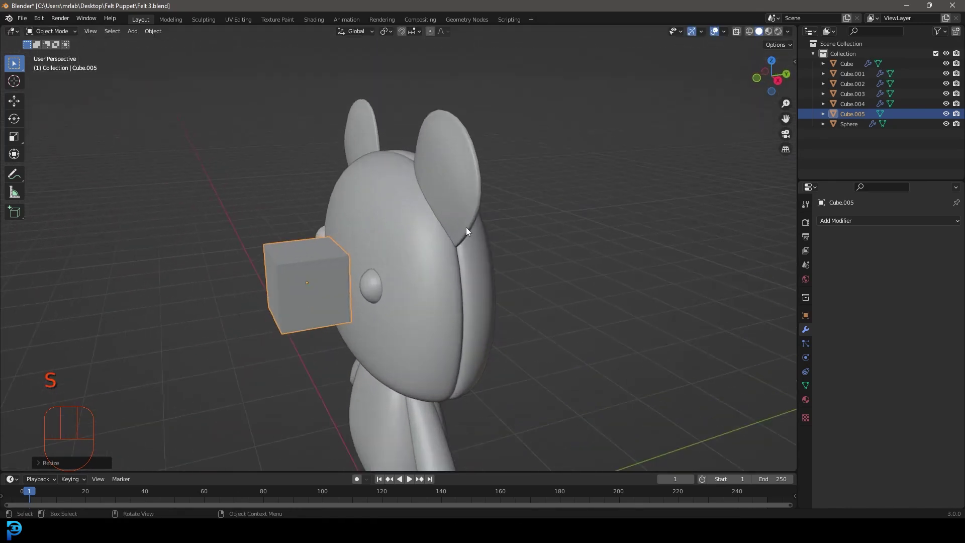
{"action": "key", "text": "KP_3"}
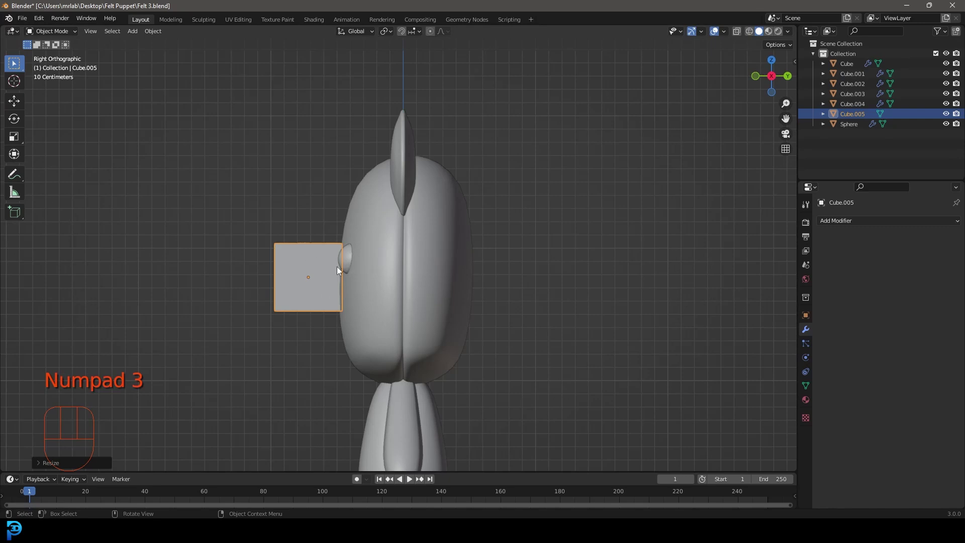
{"action": "key", "text": "s"}
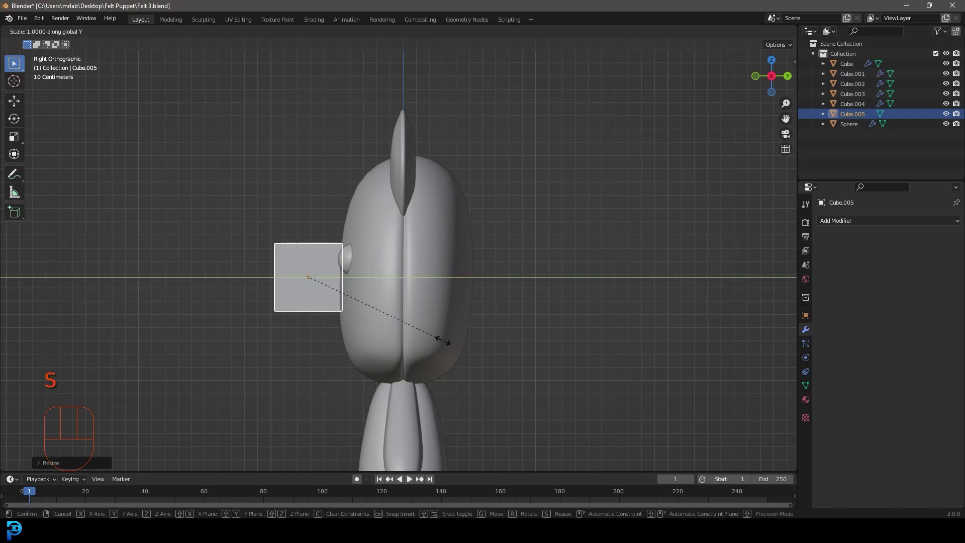
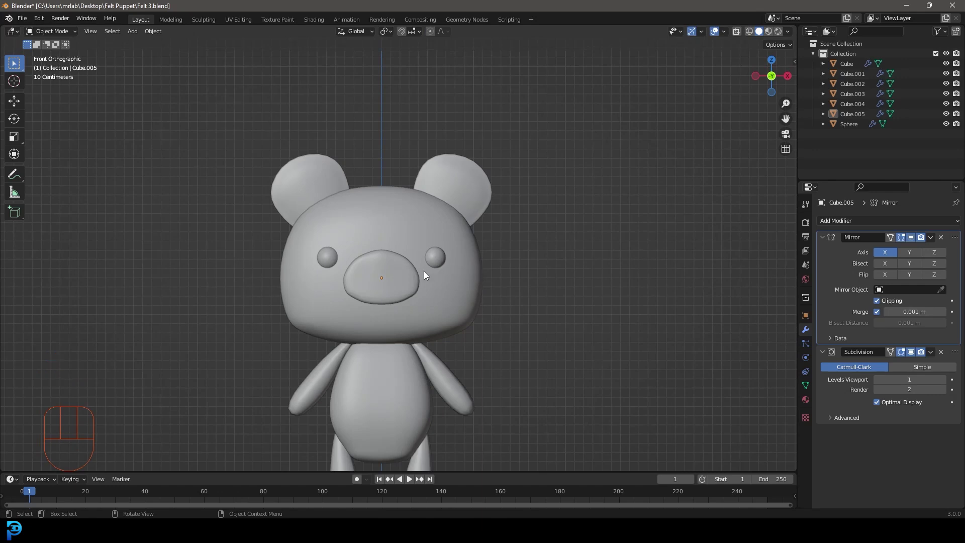
Step: In Edit Mode move the muzzle's upper-edge vertices with proportional falloff to reshape its top, then return to front view
{"action": "left_click_drag", "start_coordinate": [436, 263], "coordinate": [446, 245]}
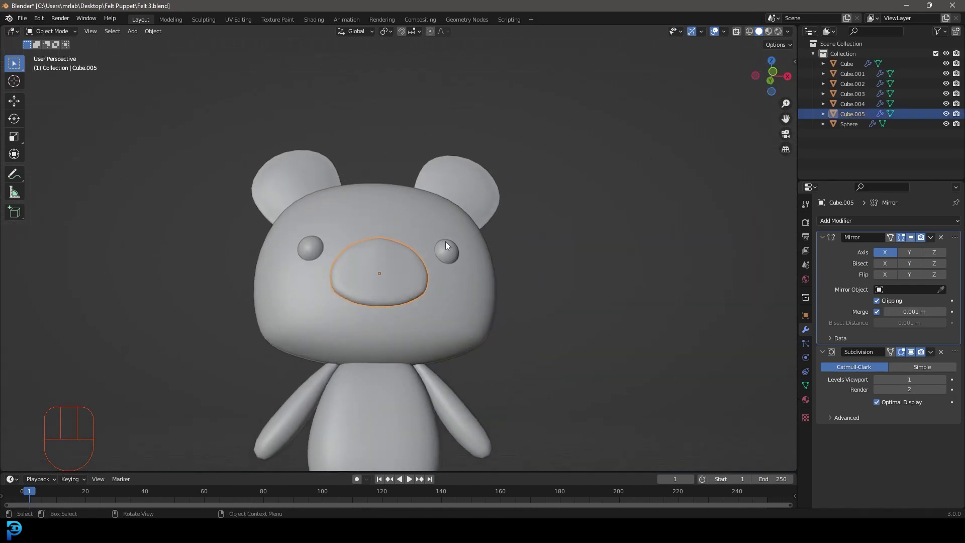
{"action": "key", "text": "Tab"}
{"action": "key", "text": "z"}
{"action": "left_click_drag", "start_coordinate": [371, 233], "coordinate": [388, 207]}
{"action": "left_click_drag", "start_coordinate": [389, 216], "coordinate": [387, 236]}
{"action": "key", "text": "g"}
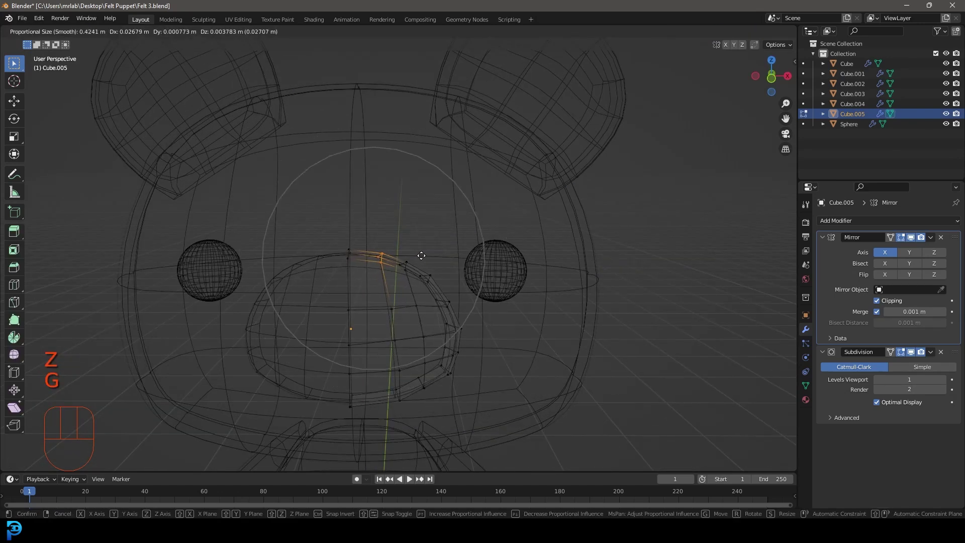
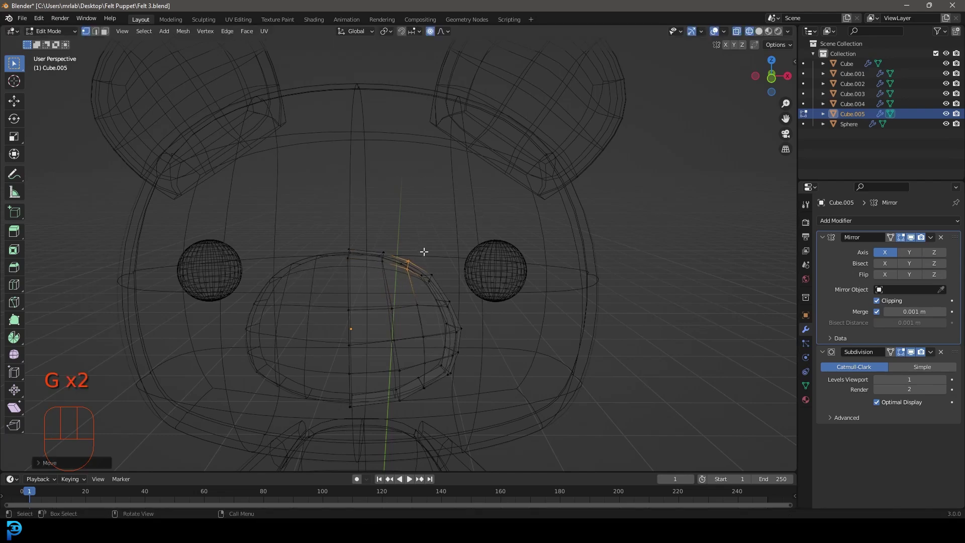
{"action": "key", "text": "Tab"}
{"action": "key", "text": "KP_1"}
{"action": "key", "text": "z"}
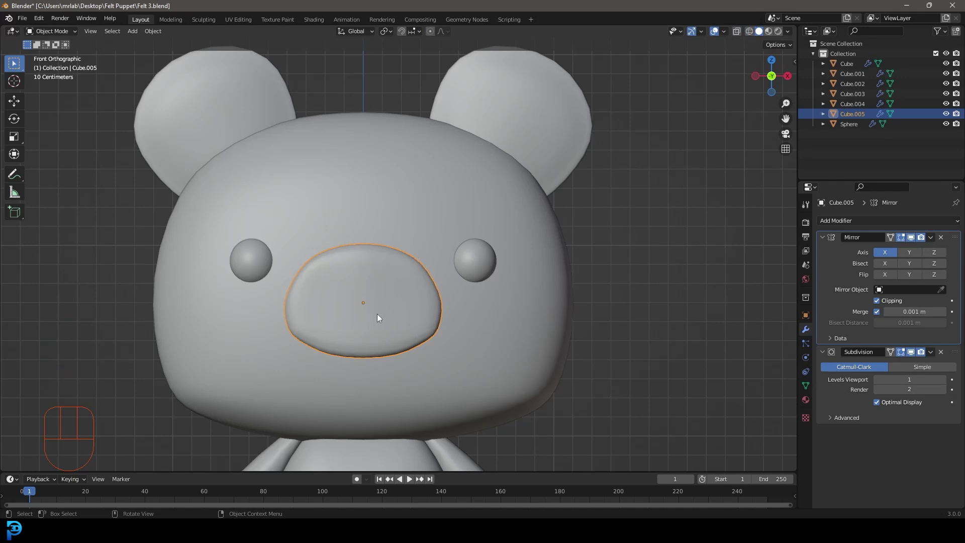
{"action": "key", "text": "alt+a"}
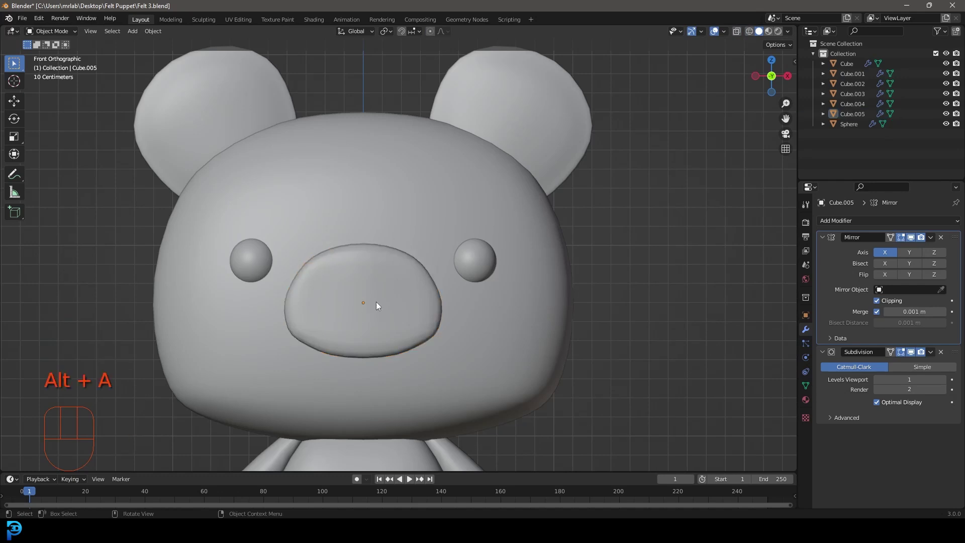
Step: Add a cube, shrink it to nose size, place it on the muzzle and give it smooth subdivision
{"action": "key", "text": "shift+a"}
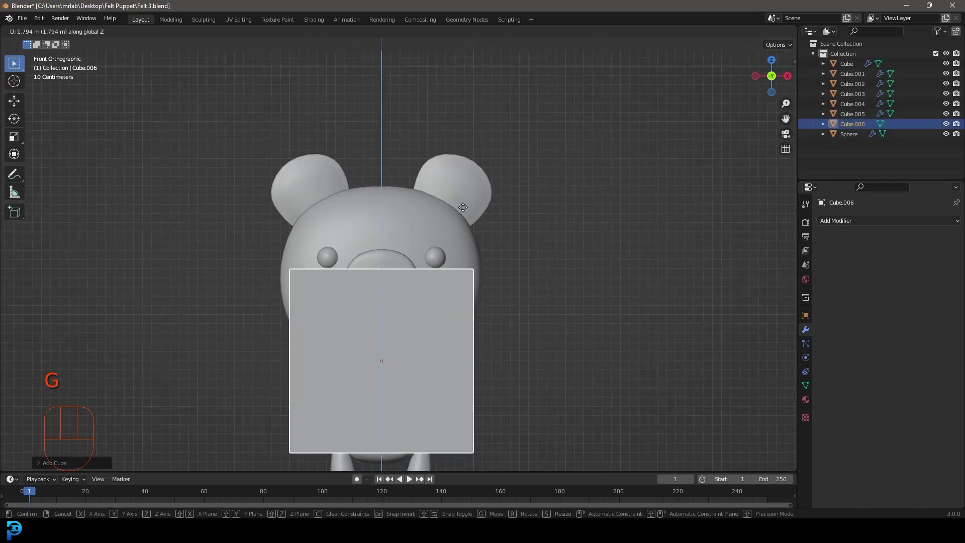
{"action": "key", "text": "g"}
{"action": "left_click", "coordinate": [848, 216]}
{"action": "left_click_drag", "start_coordinate": [847, 221], "coordinate": [782, 407]}
{"action": "key", "text": "s"}
{"action": "left_click_drag", "start_coordinate": [487, 294], "coordinate": [461, 306]}
{"action": "key", "text": "g"}
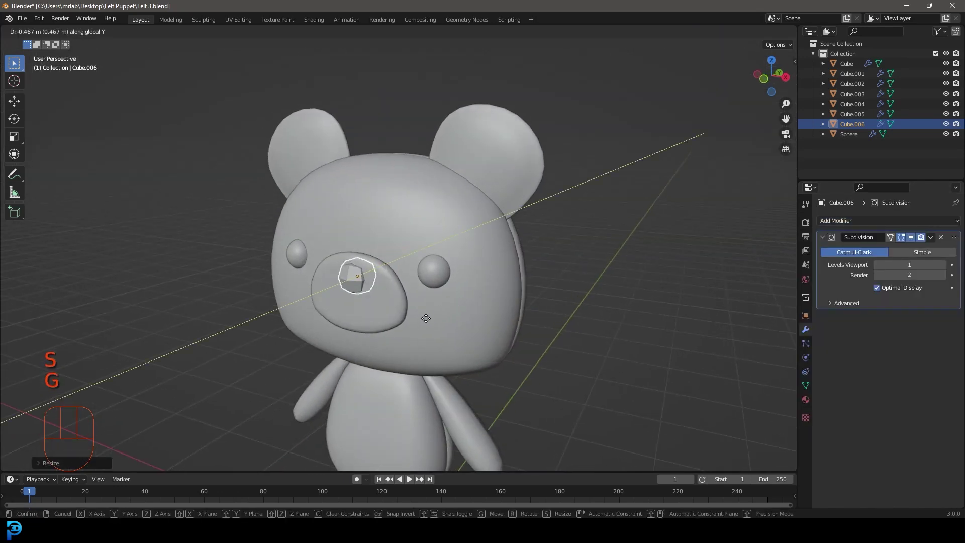
{"action": "key", "text": "KP_1"}
{"action": "key", "text": "s"}
{"action": "left_click_drag", "start_coordinate": [376, 318], "coordinate": [446, 252]}
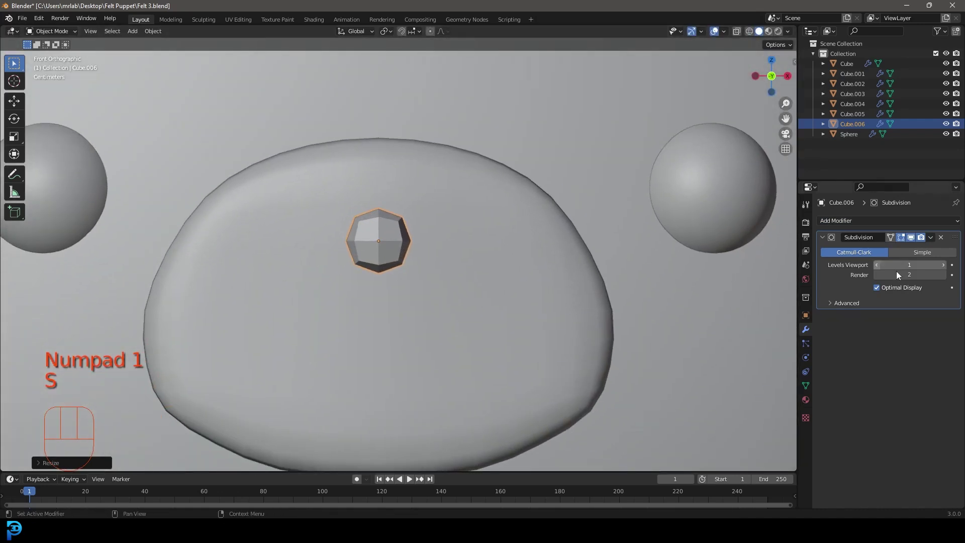
Step: In Edit Mode widen the nose and add edge loops across it
{"action": "key", "text": "Tab"}
{"action": "key", "text": "z"}
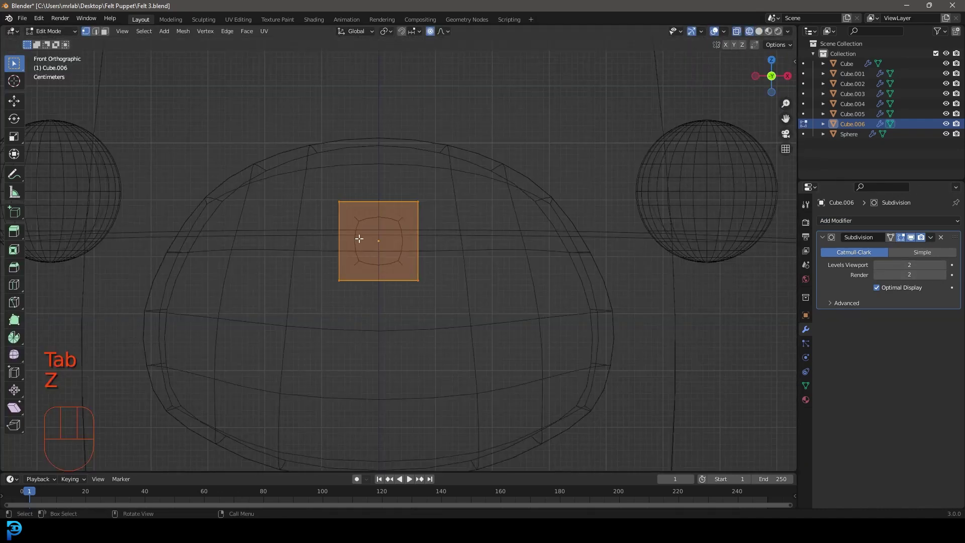
{"action": "key", "text": "a"}
{"action": "key", "text": "s"}
{"action": "key", "text": "g"}
{"action": "key", "text": "ctrl+r"}
Step: Extrude the nose's bottom face down into a narrow tapering stem, adjust it from the side and shade the nose smooth
{"action": "left_click_drag", "start_coordinate": [358, 271], "coordinate": [407, 229]}
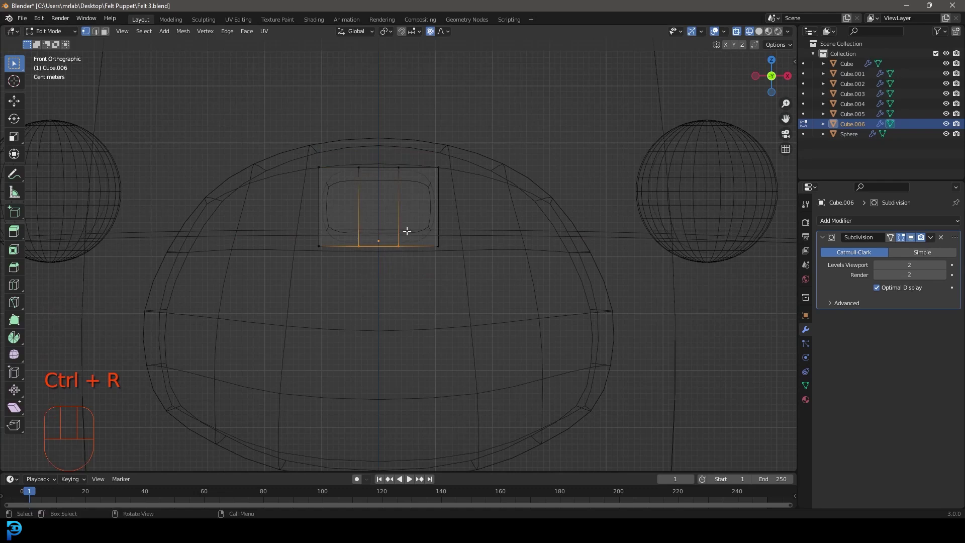
{"action": "key", "text": "e"}
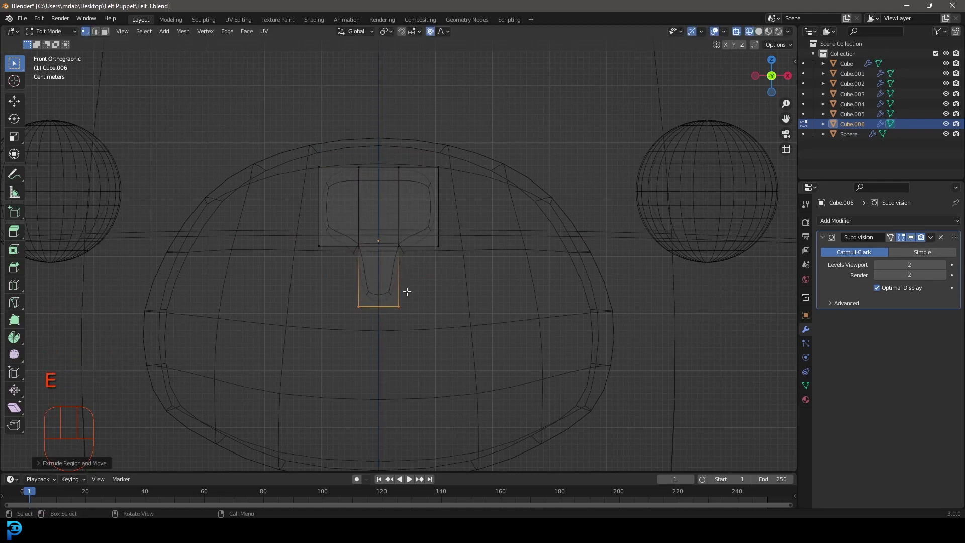
{"action": "key", "text": "s"}
{"action": "key", "text": "e"}
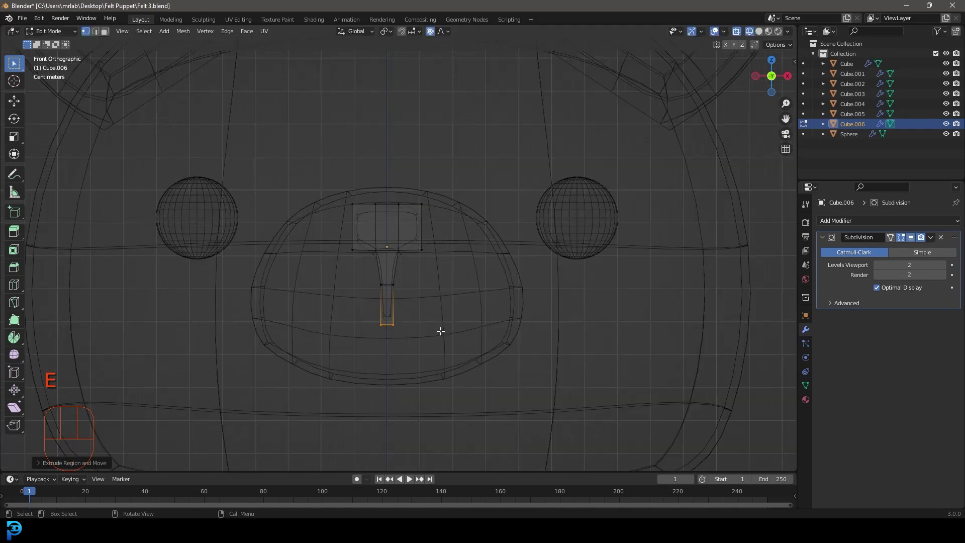
{"action": "key", "text": "KP_3"}
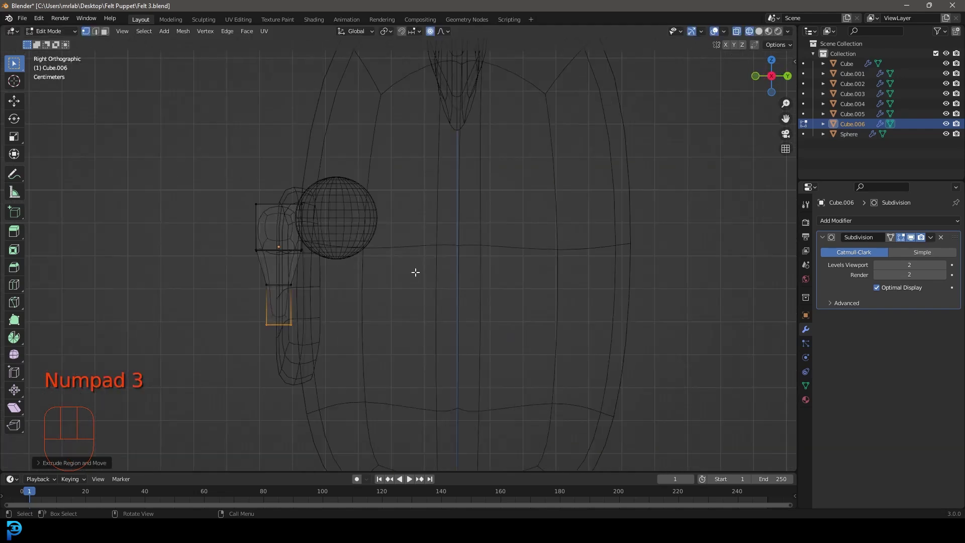
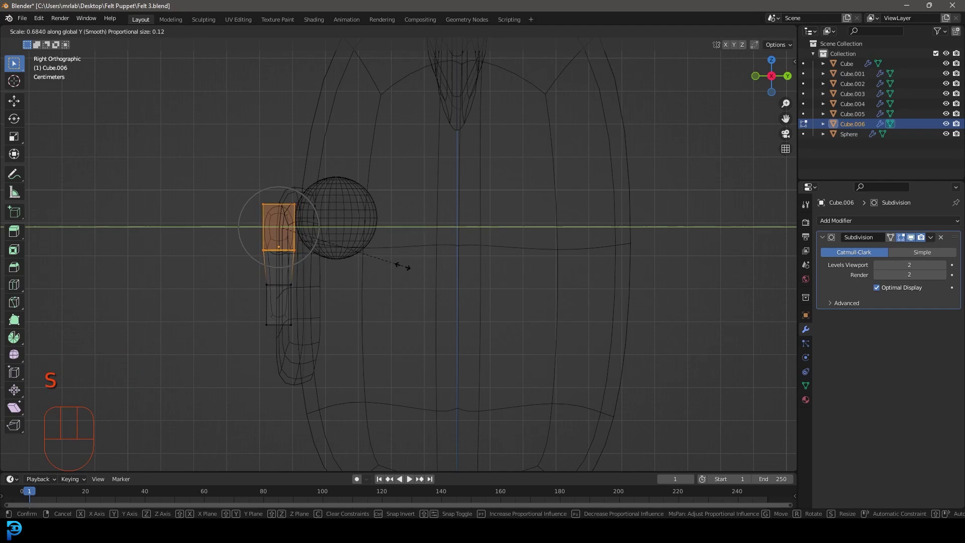
{"action": "key", "text": "g"}
{"action": "key", "text": "r"}
{"action": "key", "text": "Tab"}
{"action": "key", "text": "KP_1"}
{"action": "key", "text": "z"}
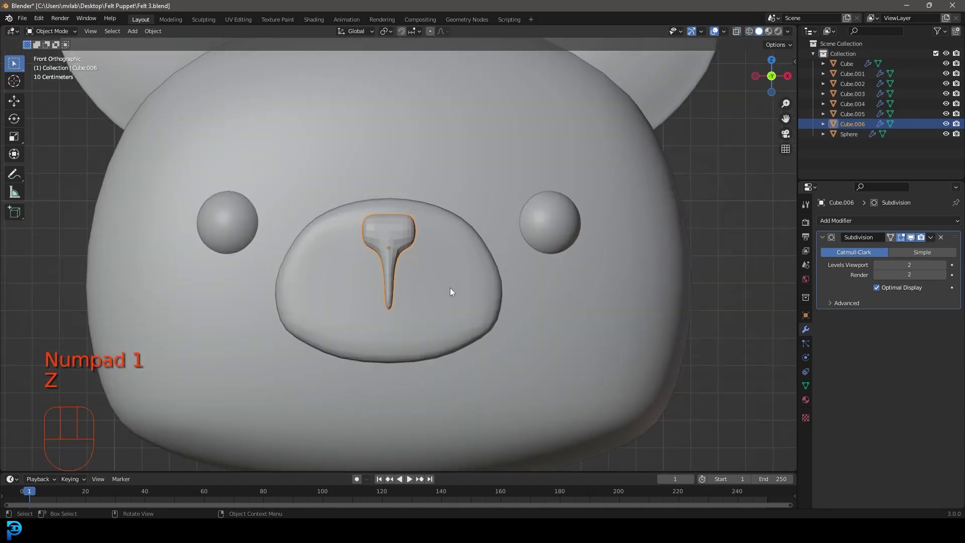
{"action": "right_click", "coordinate": [381, 218]}
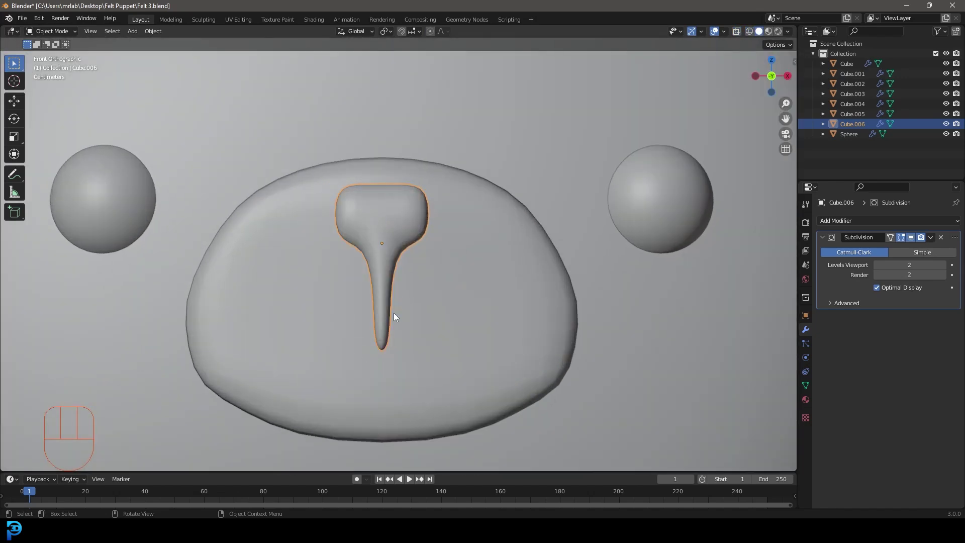
Step: Extrude the stem's bottom into curved mouth lines and thin them front to back along Y
{"action": "key", "text": "Tab"}
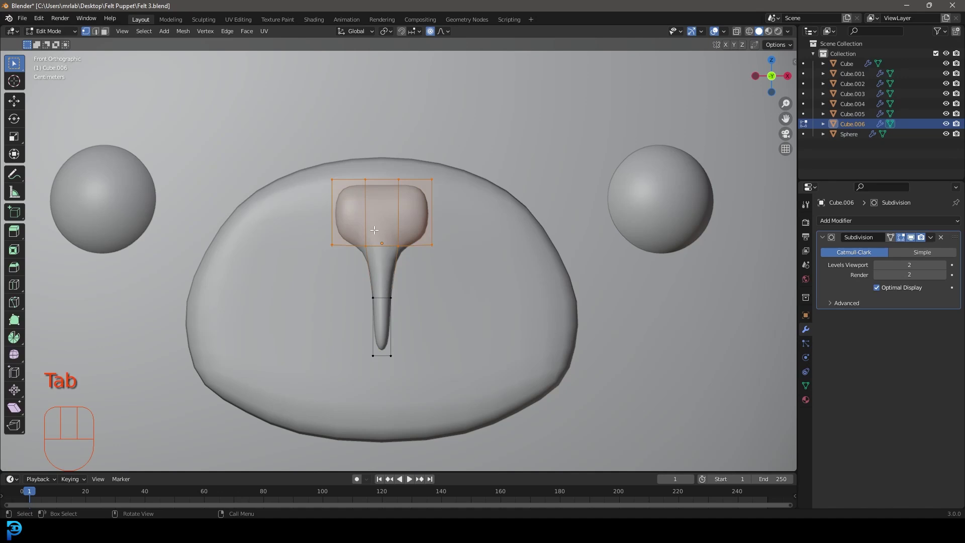
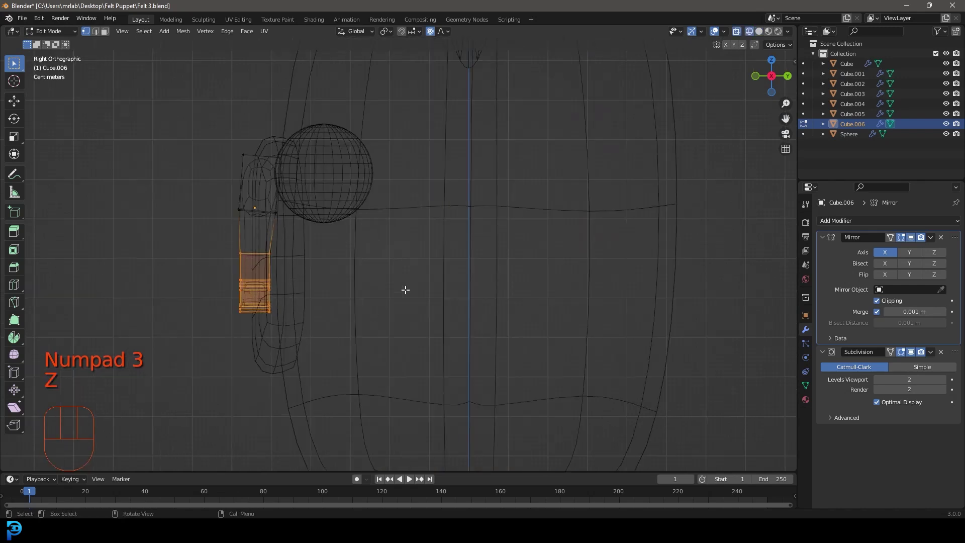
{"action": "key", "text": "s"}
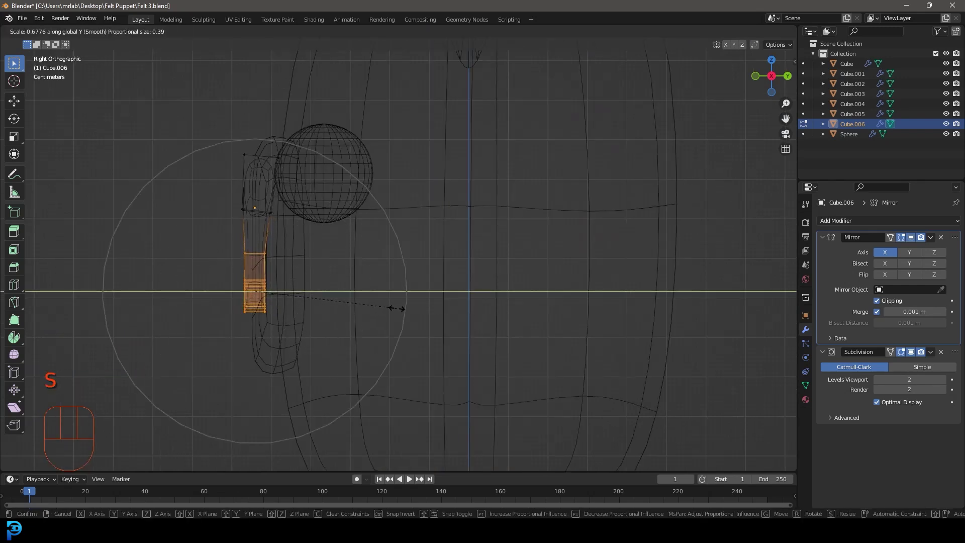
{"action": "key", "text": "g"}
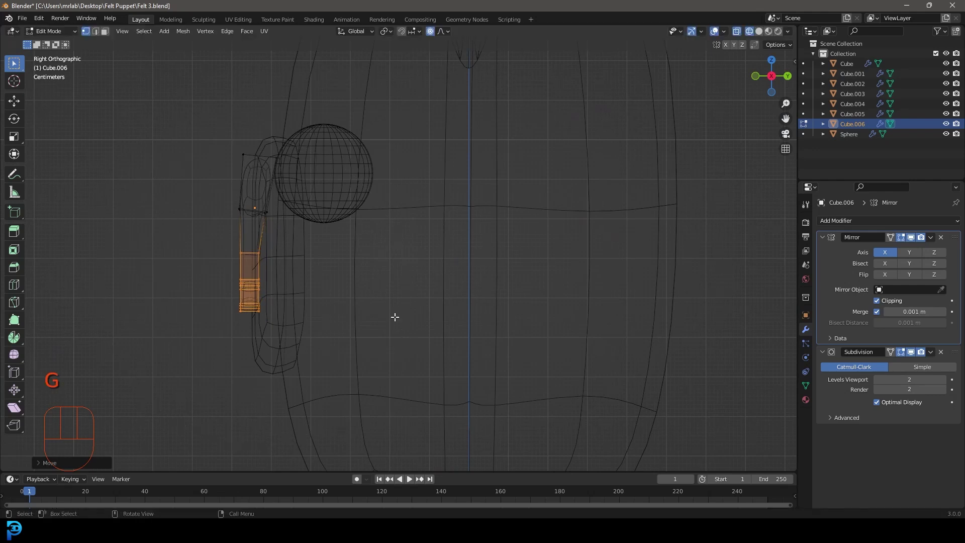
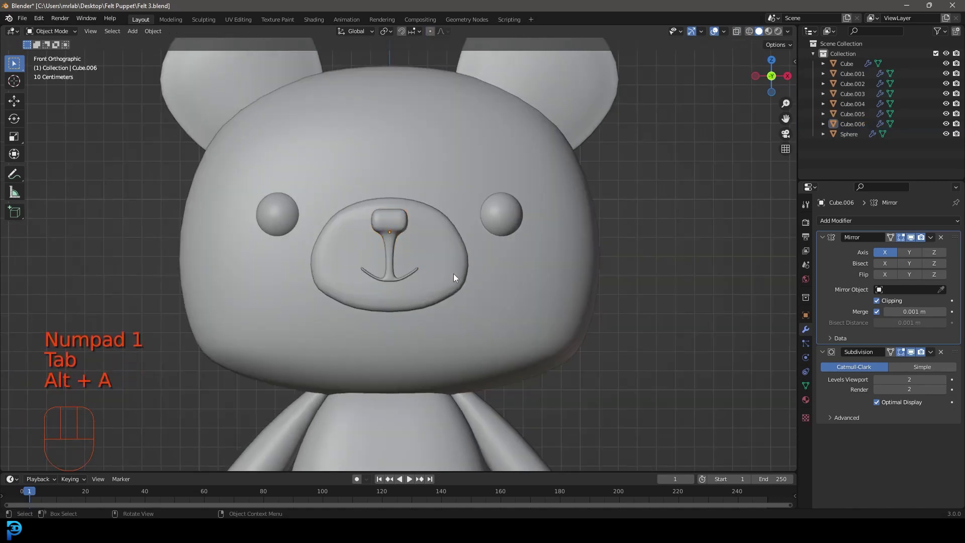
Step: Orbit the view to inspect the whole finished teddy bear
{"action": "left_click_drag", "start_coordinate": [517, 295], "coordinate": [449, 307]}
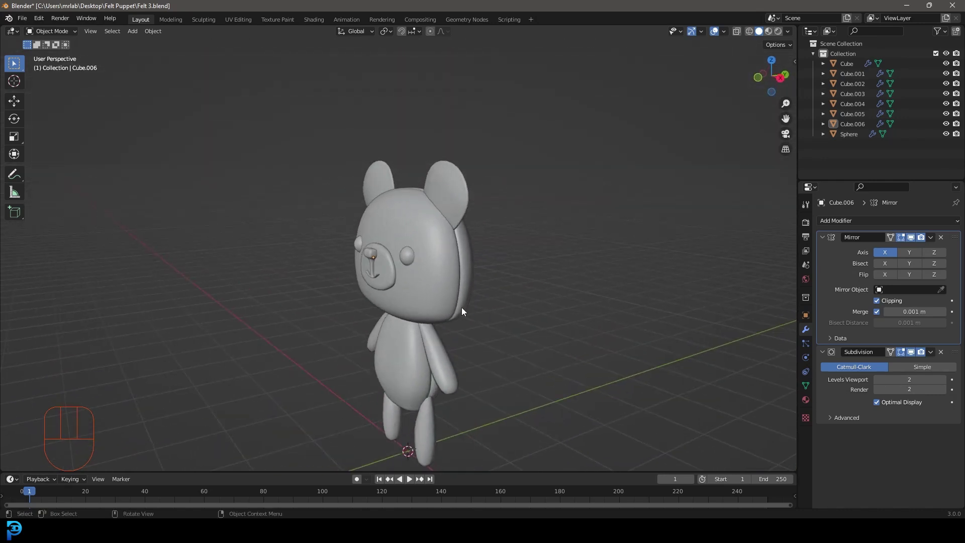